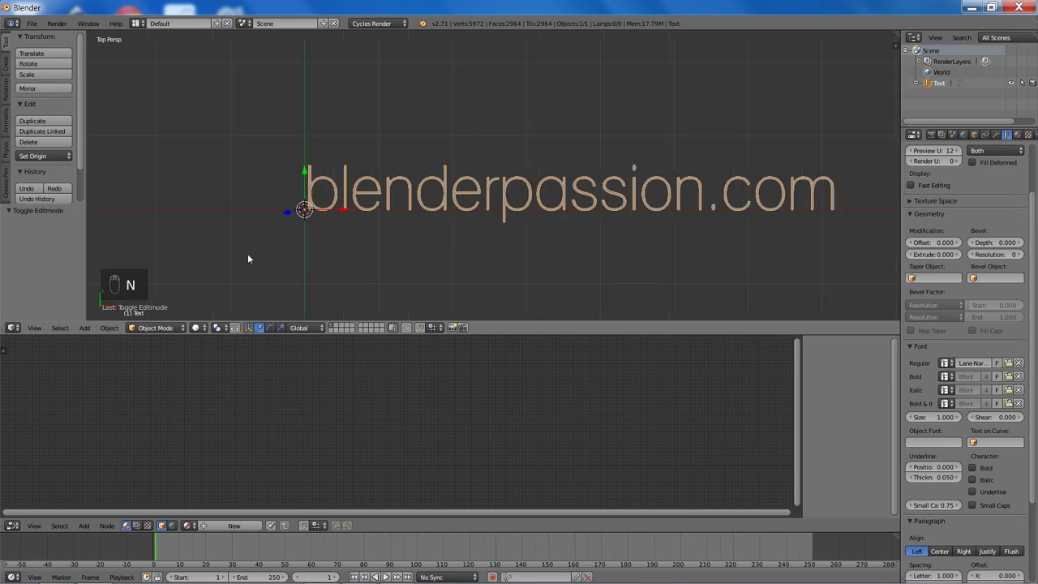
# - Create a new material for the text, replacing Diffuse BSDF with Mix Shader, Transparent BSDF and Emission nodes
pyautogui.click(211, 525)
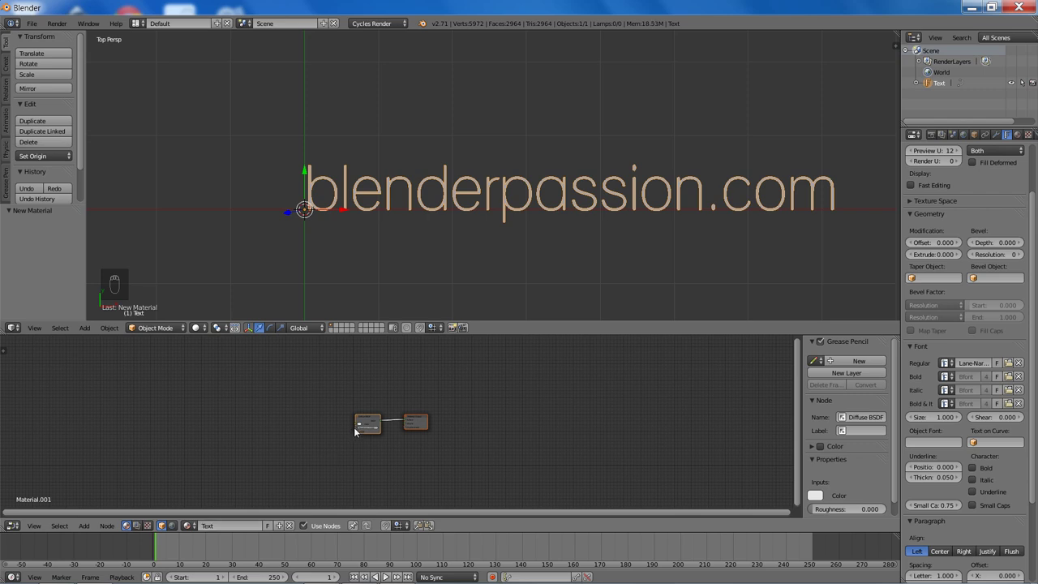
pyautogui.moveTo(412, 389); pyautogui.dragTo(433, 409)
pyautogui.press('x')
pyautogui.press('shift+a')
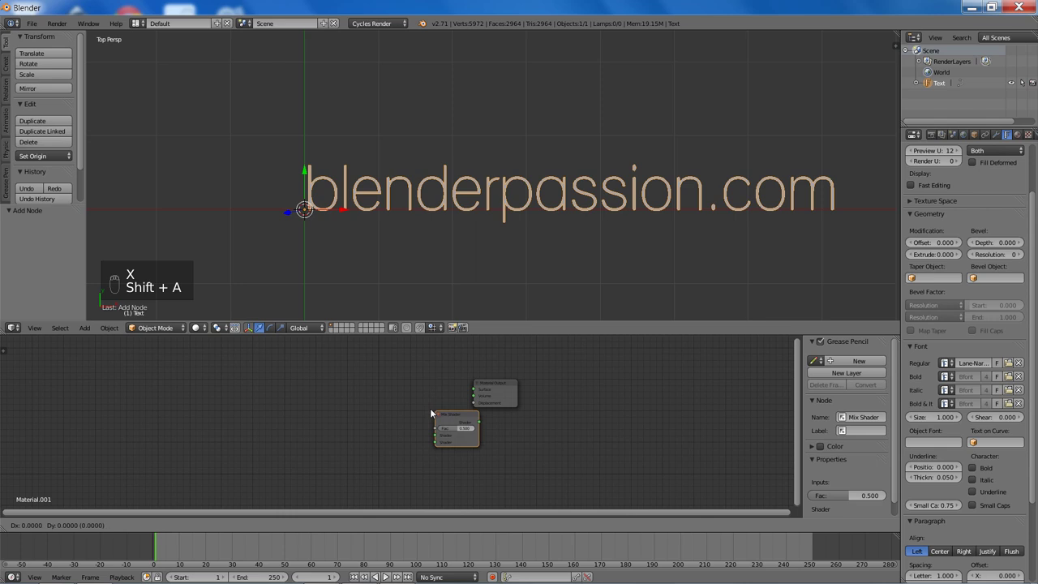
pyautogui.press('shift+a')
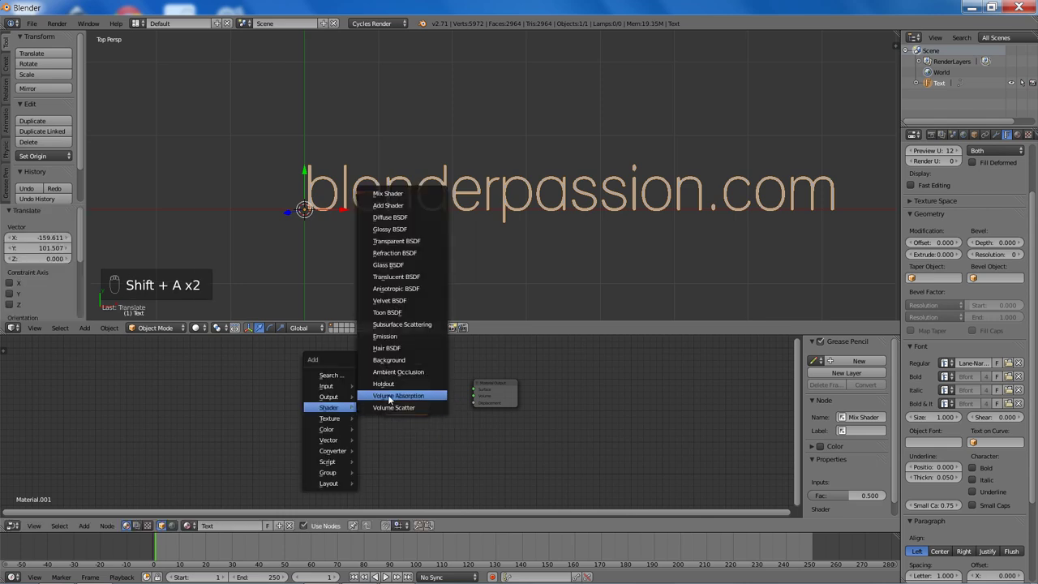
pyautogui.press('shift+a')
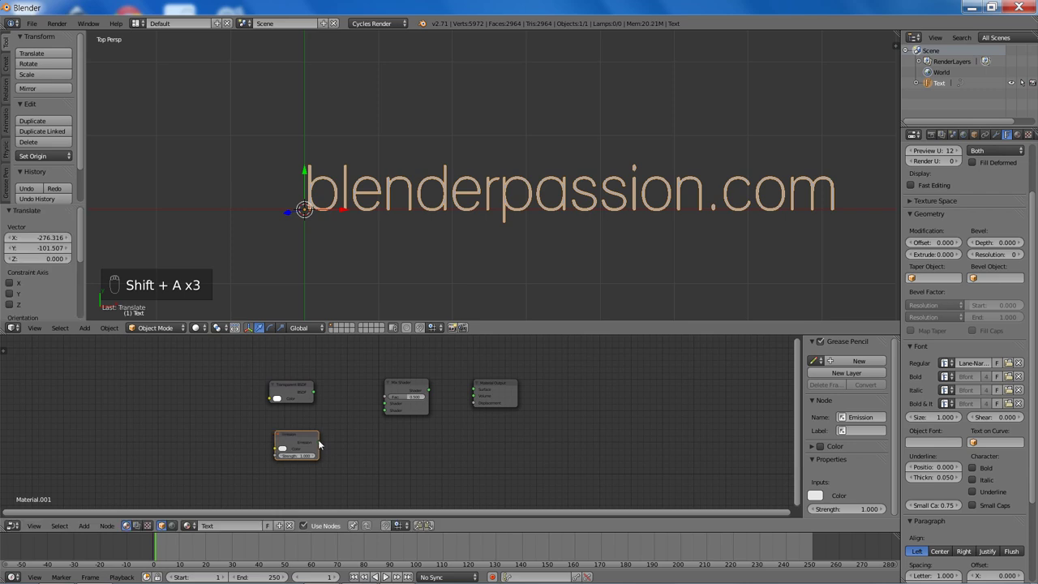
# - Wire Transparent and Emission into the Mix Shader and the output, previewing in rendered shading
pyautogui.click(321, 441)
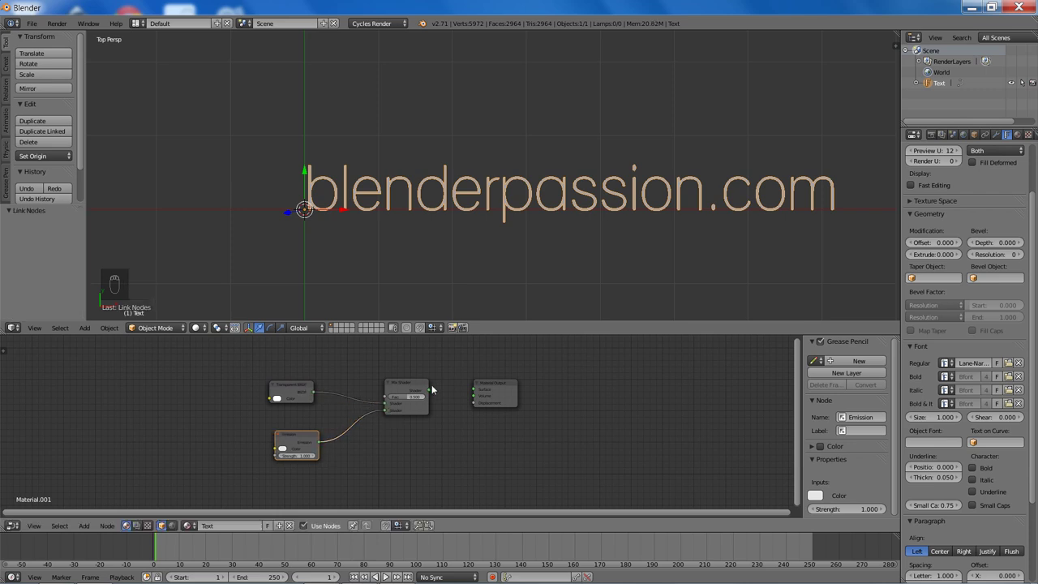
pyautogui.click(485, 398)
pyautogui.press('f')
pyautogui.click(497, 389)
pyautogui.press('shift+z')
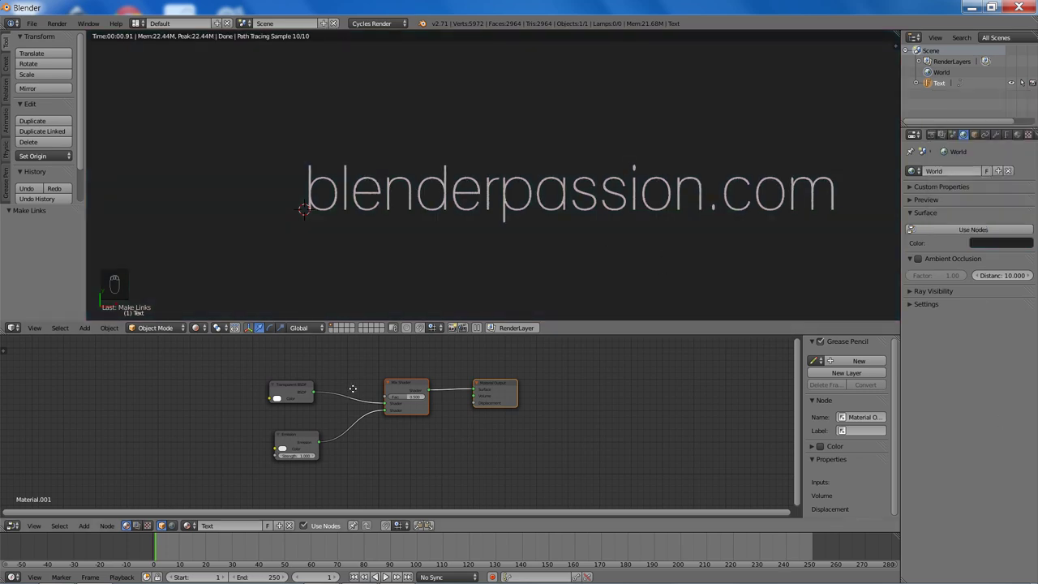
# - Save the project as Text Tutorial.blend and rearrange the shader nodes
pyautogui.middleClick(412, 319)
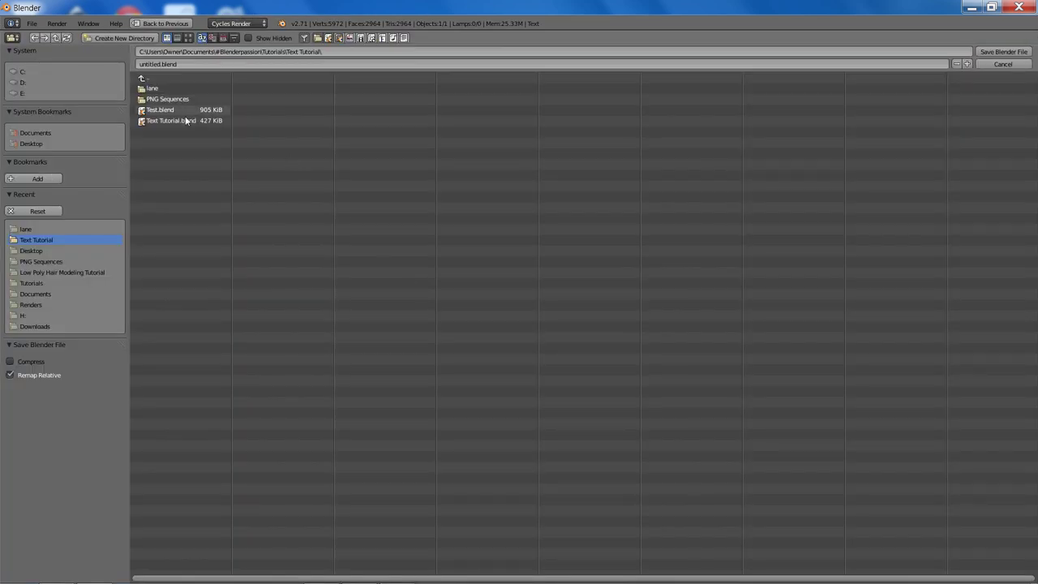
pyautogui.press('ctrl+s')
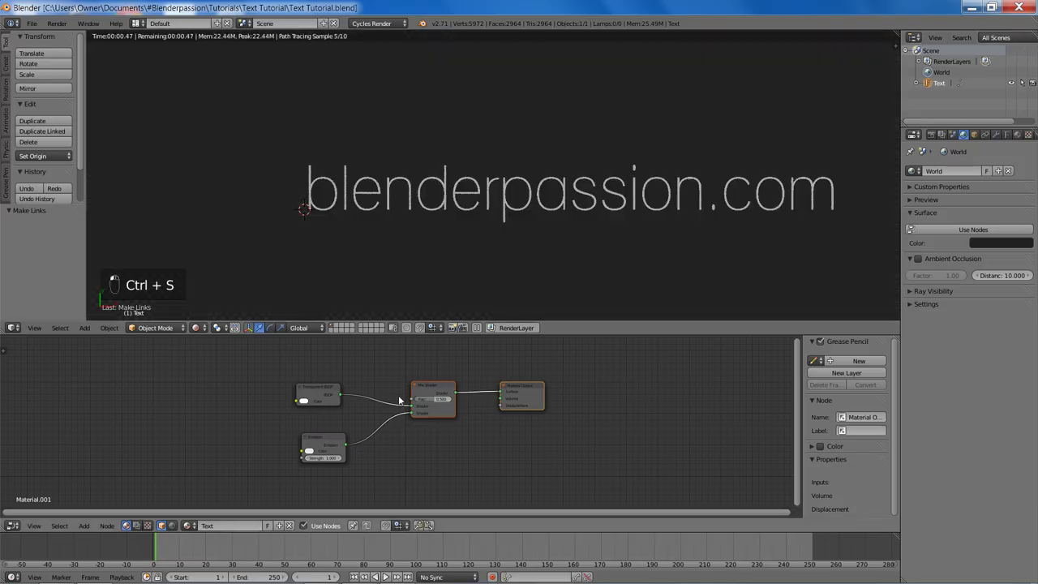
pyautogui.press('g')
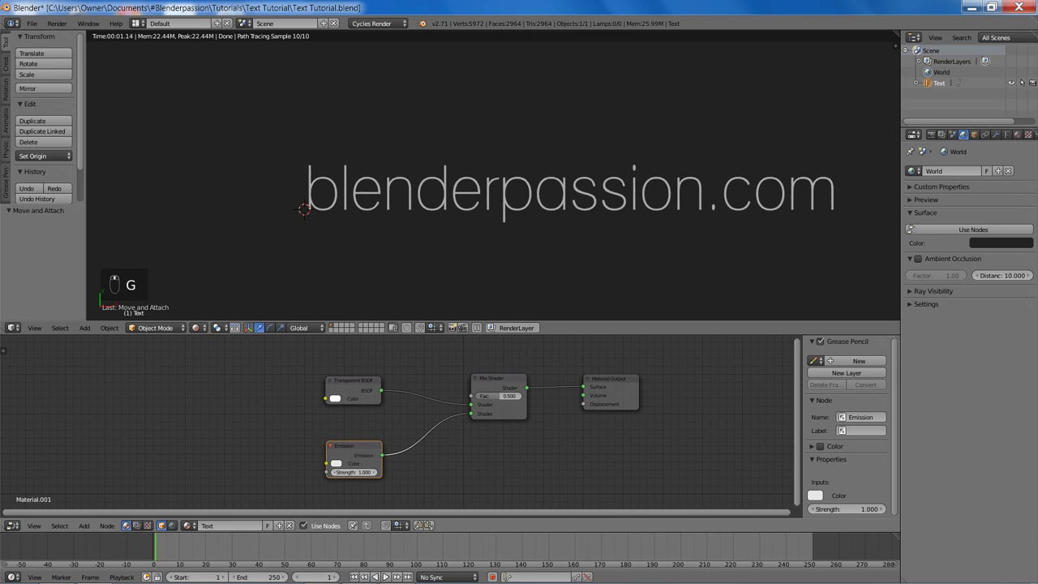
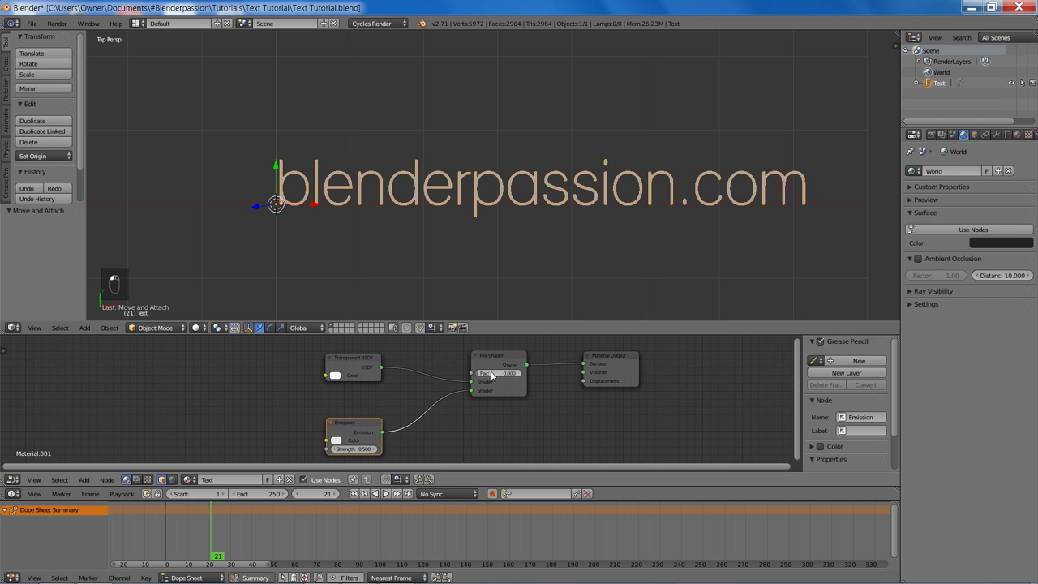
# - Keyframe the mix factor at 0 on frame 21 and at 1 on frame 36
pyautogui.press('i')
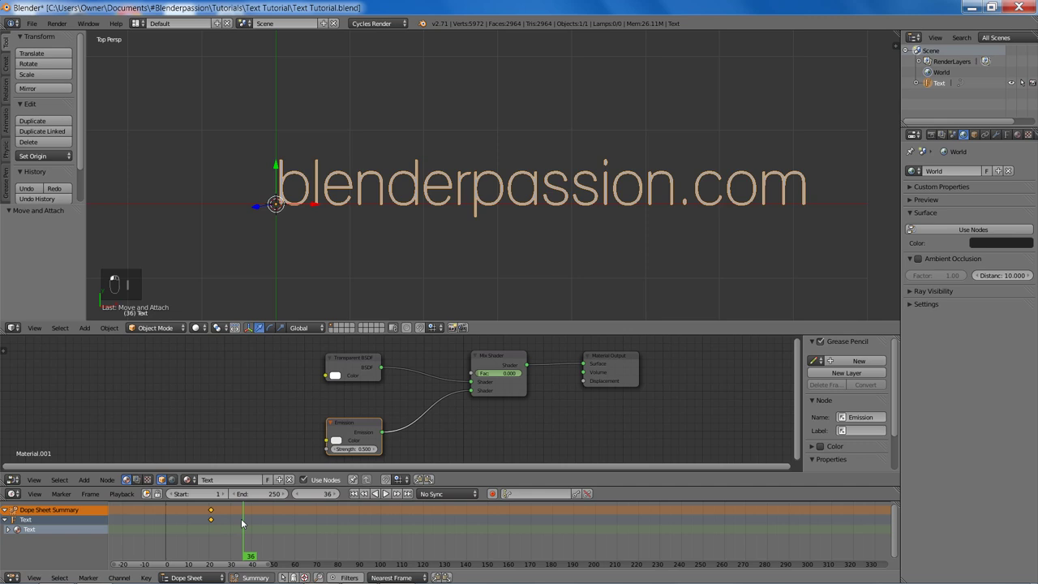
pyautogui.press('Right')
pyautogui.press('Right')
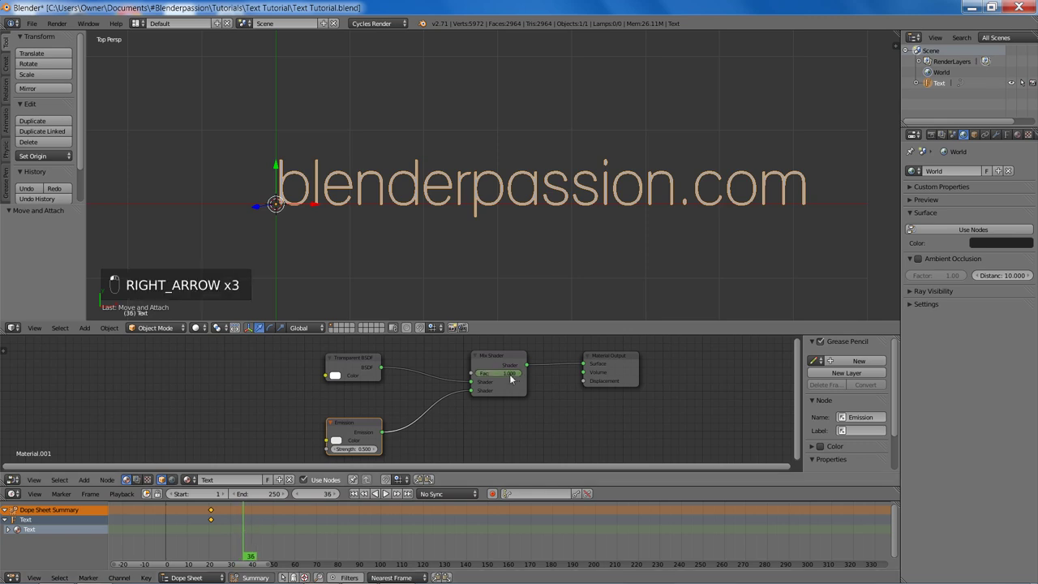
pyautogui.press('i')
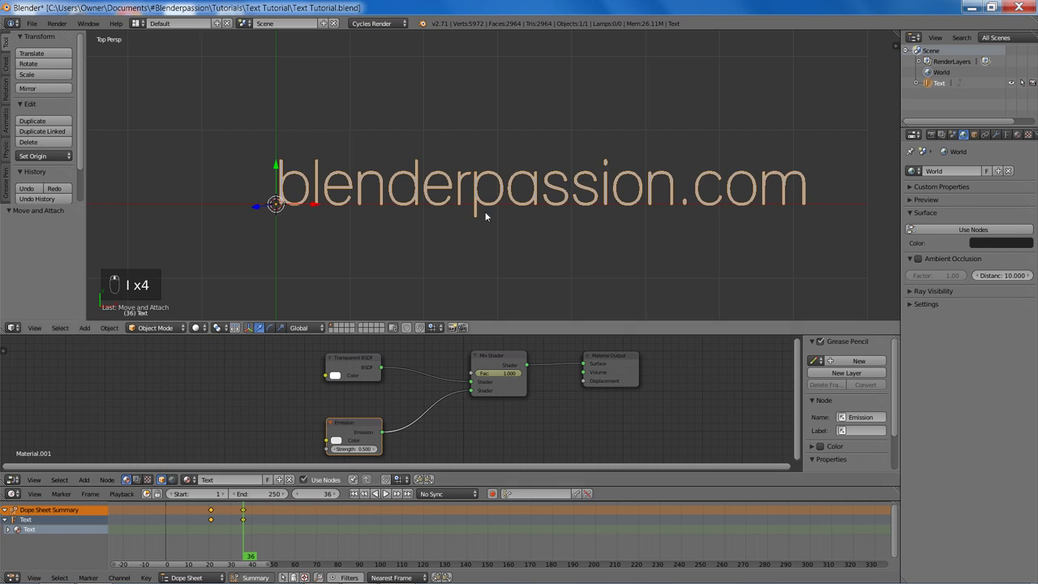
# - Scrub through the frames in rendered shading to check the text fade-in, then save
pyautogui.press('Left')
pyautogui.press('Left')
pyautogui.press('Left')
pyautogui.press('shift+z')
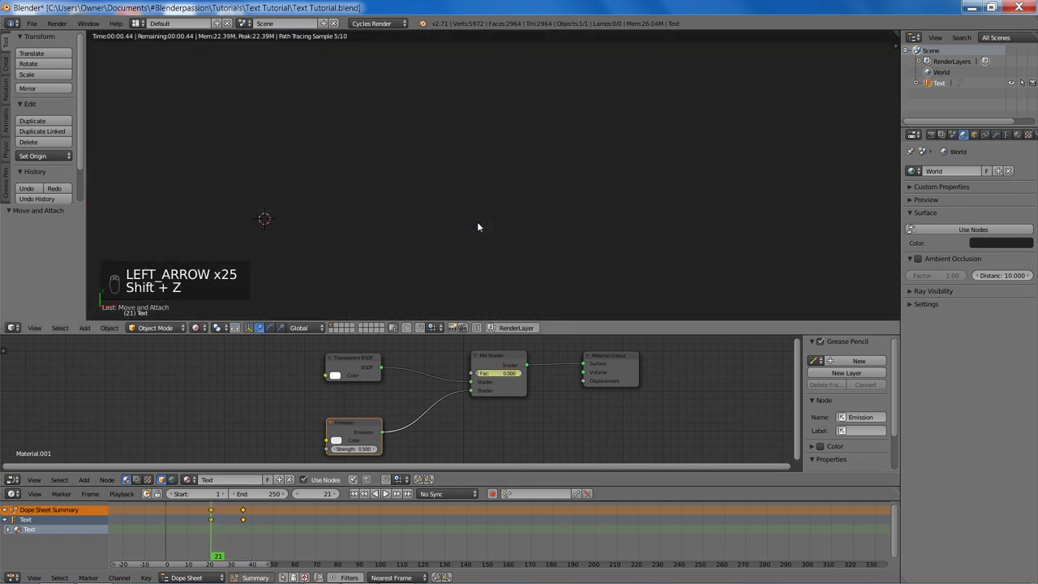
pyautogui.press('Right')
pyautogui.press('Right')
pyautogui.press('Right')
pyautogui.press('Right')
pyautogui.press('Right')
pyautogui.press('Right')
pyautogui.press('Right')
pyautogui.press('Right')
pyautogui.press('Right')
pyautogui.press('Right')
pyautogui.press('Right')
pyautogui.press('Right')
pyautogui.press('Right')
pyautogui.press('Right')
pyautogui.press('Right')
pyautogui.press('z')
pyautogui.press('z')
pyautogui.press('ctrl+s')
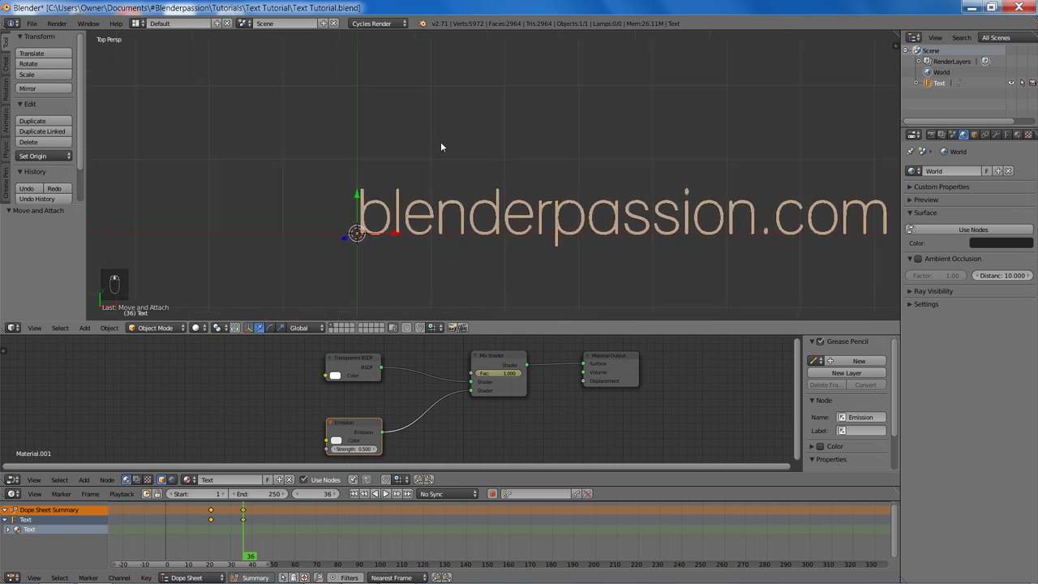
pyautogui.middleClick(443, 145)
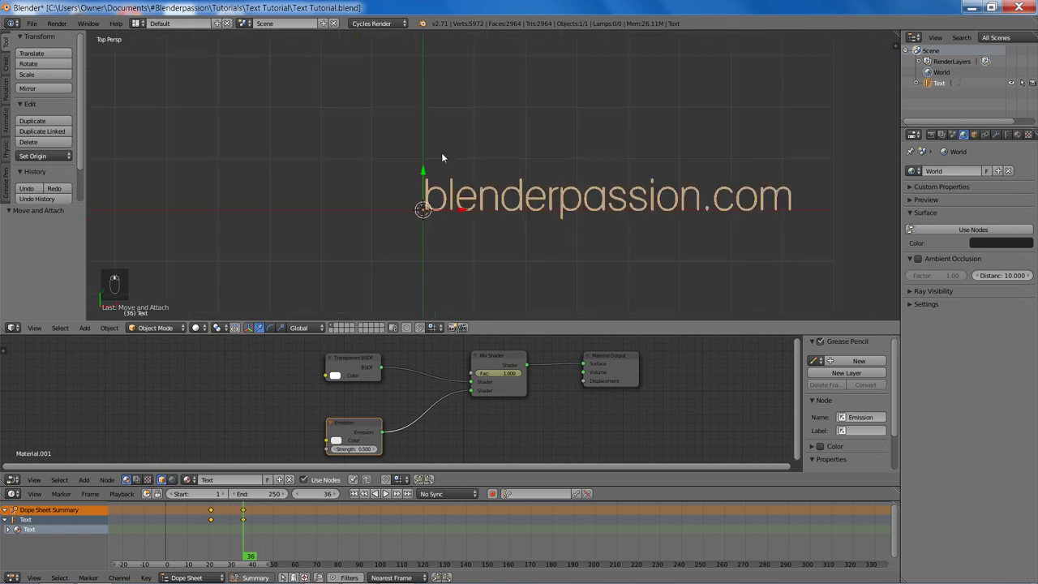
pyautogui.middleClick(770, 117)
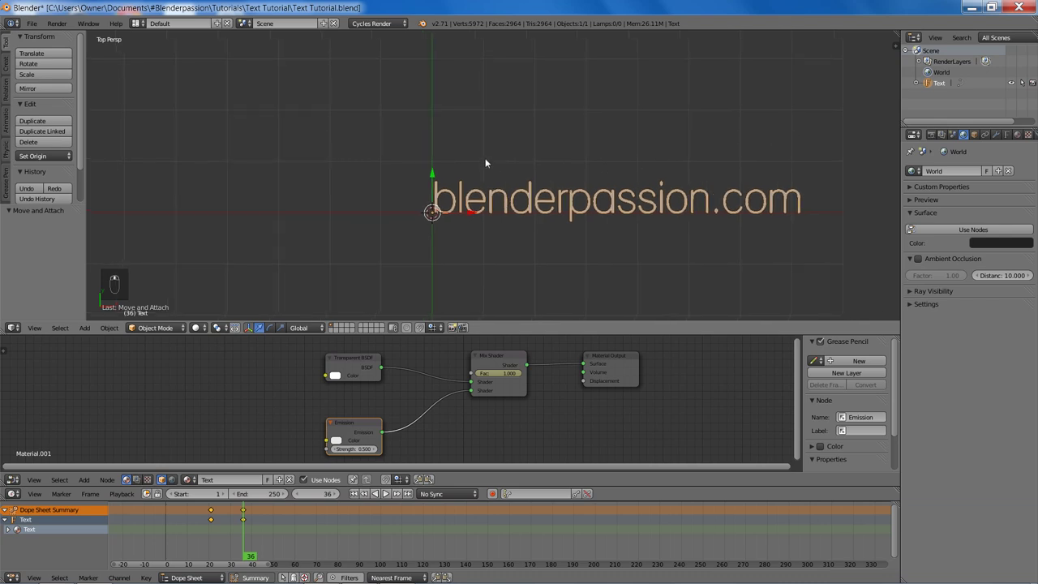
# - Add a second text object and replace its default characters with '1'
pyautogui.press('shift+a')
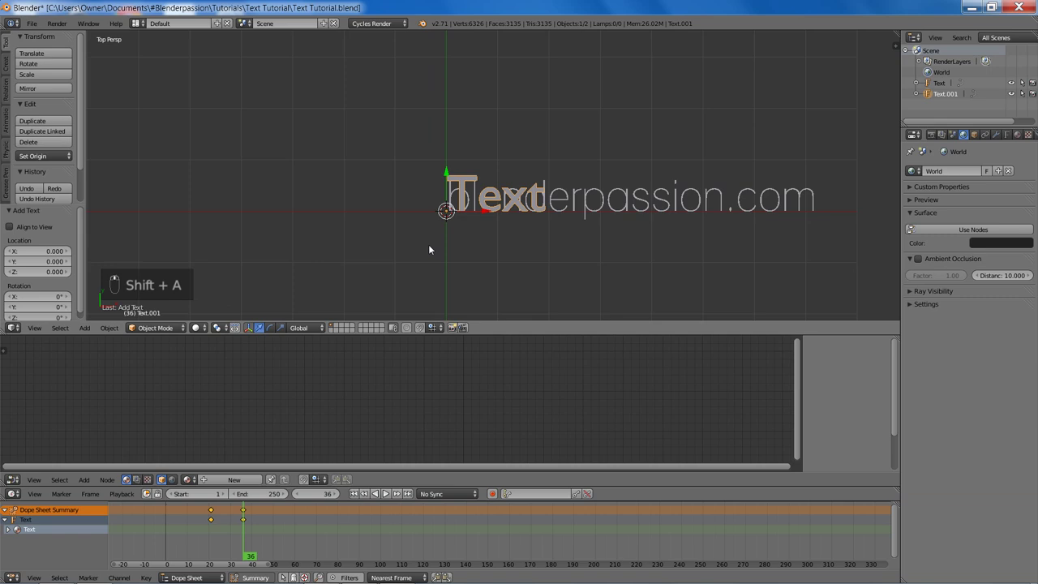
pyautogui.press('Tab')
pyautogui.press('BackSpace')
pyautogui.press('BackSpace')
pyautogui.press('BackSpace')
pyautogui.press('BackSpace')
pyautogui.press('1')
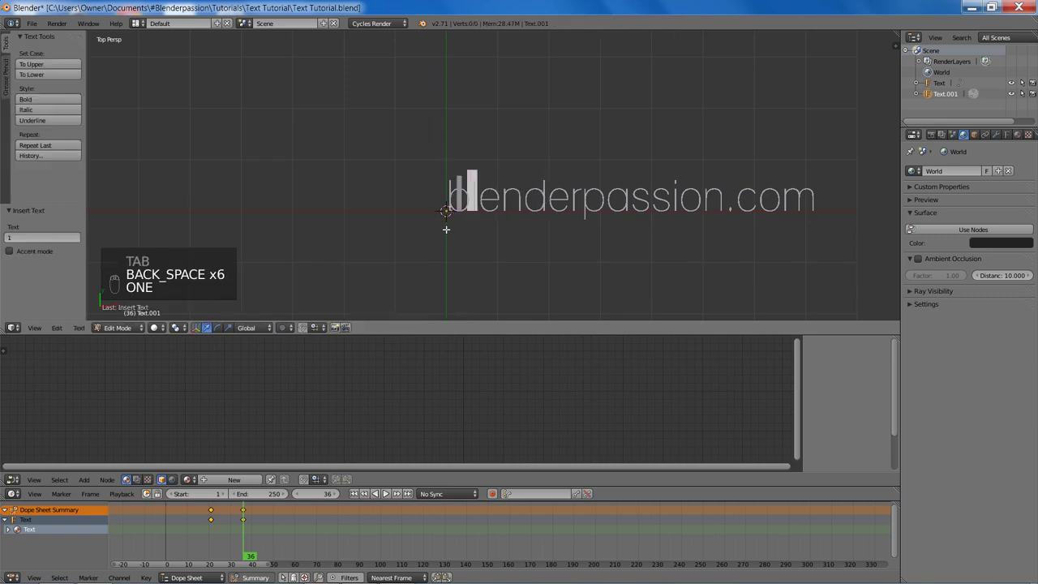
pyautogui.press('Tab')
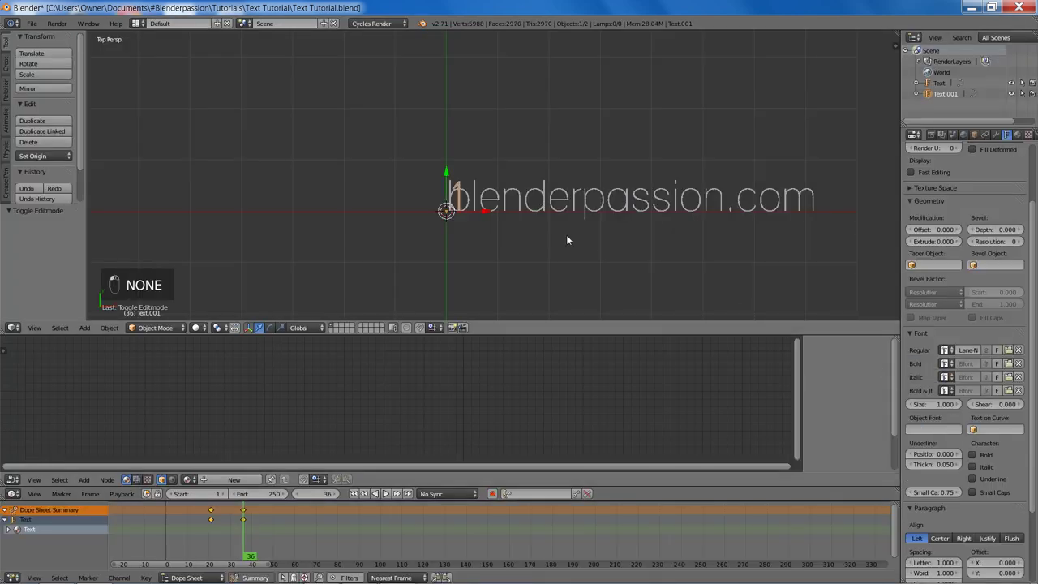
# - Move and scale the new number text into place beside the website text
pyautogui.press('g')
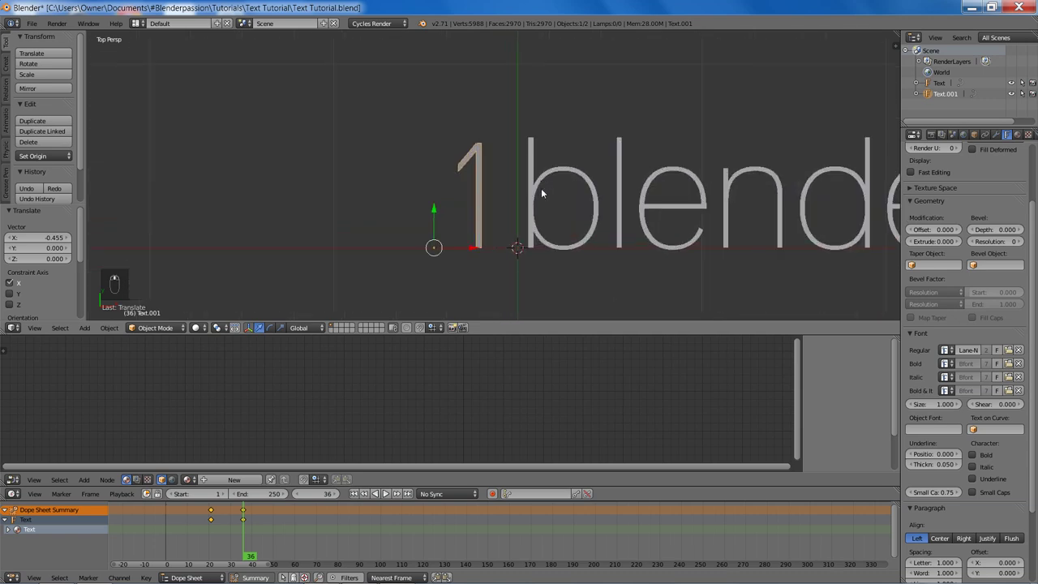
pyautogui.press('s')
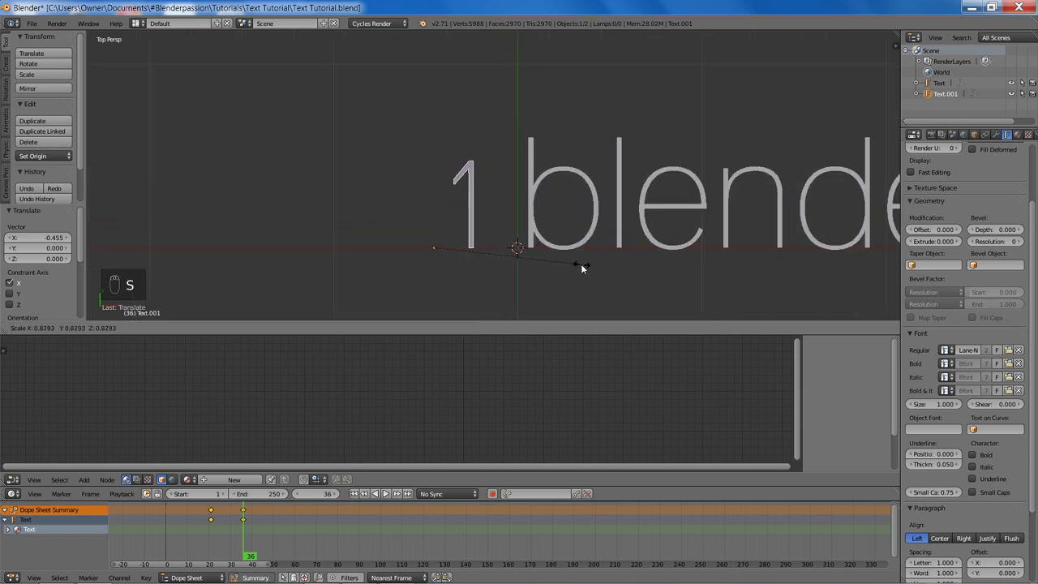
pyautogui.press('g')
pyautogui.moveTo(344, 211); pyautogui.dragTo(619, 226)
pyautogui.press('g')
pyautogui.press('a')
pyautogui.press('shift+a')
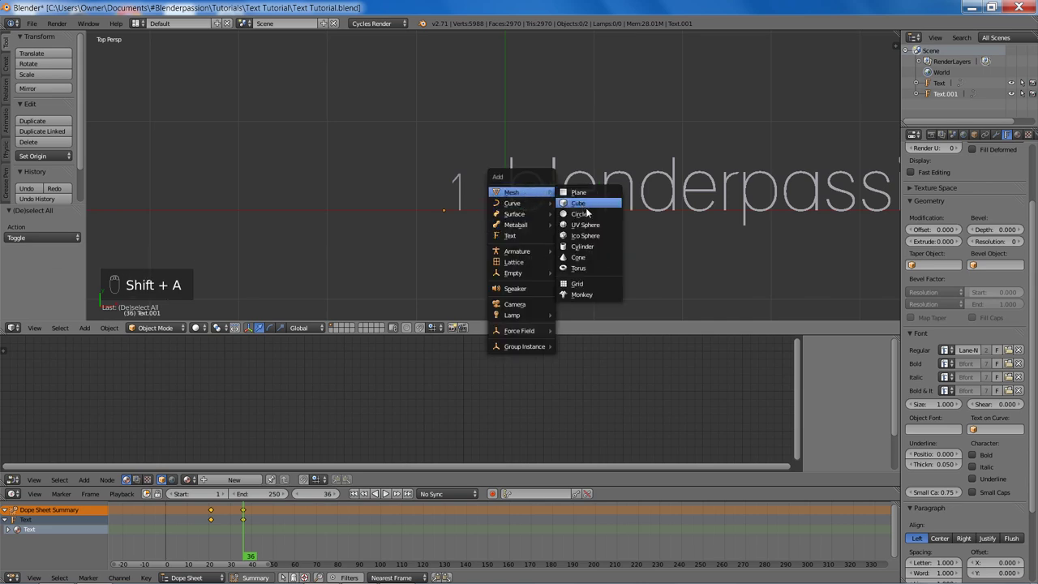
# - Position and scale the Number 1 text and circle around it, then save
pyautogui.moveTo(459, 199); pyautogui.dragTo(944, 107)
pyautogui.moveTo(942, 84); pyautogui.dragTo(941, 86)
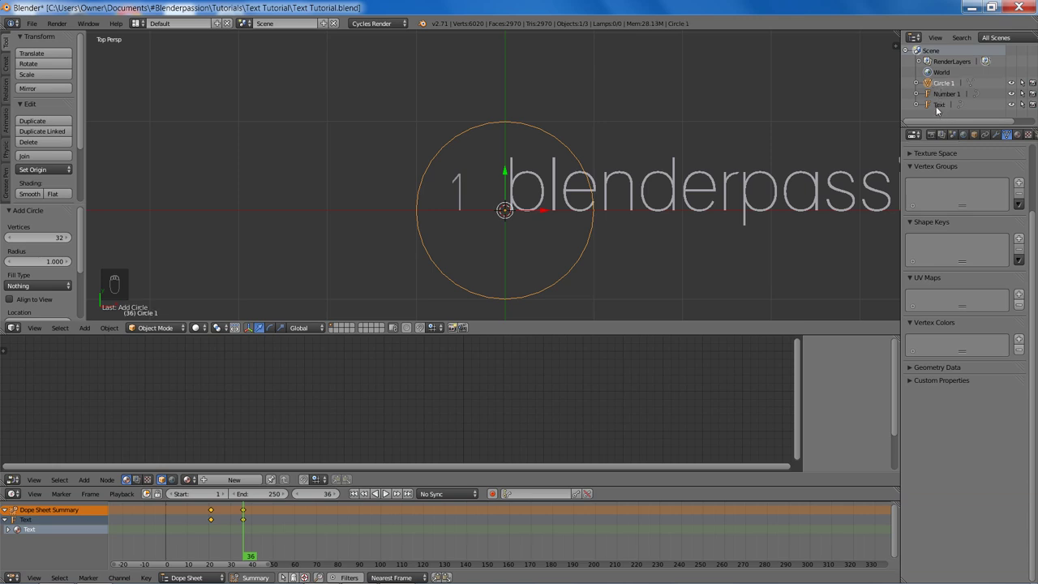
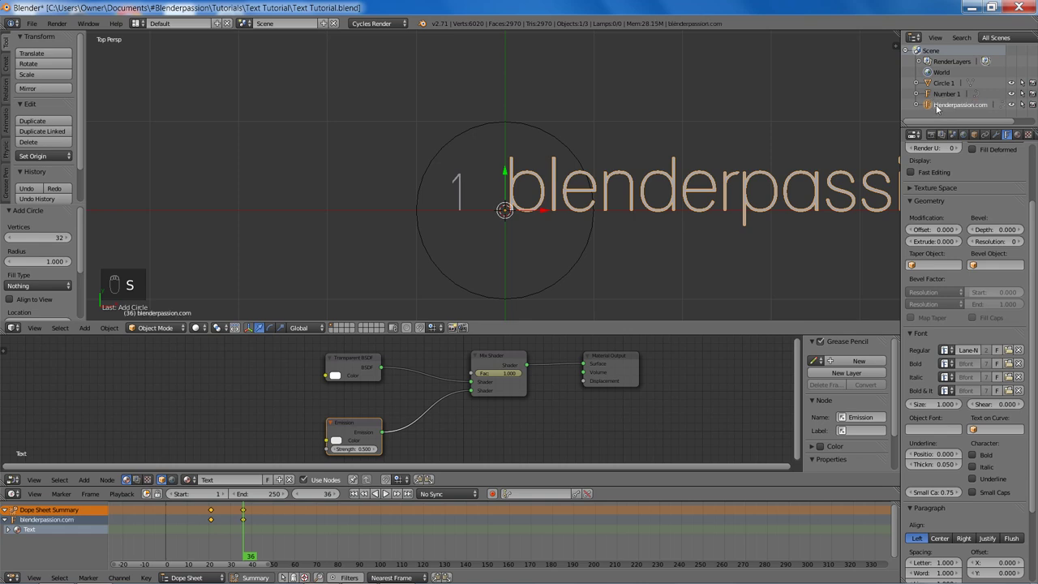
pyautogui.moveTo(578, 264); pyautogui.dragTo(588, 247)
pyautogui.press('s')
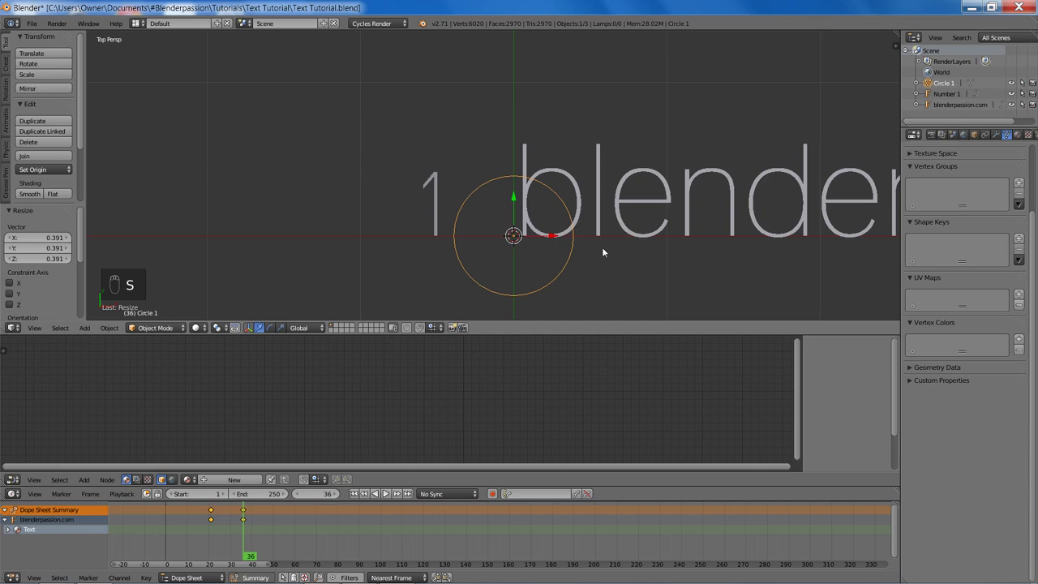
pyautogui.press('g')
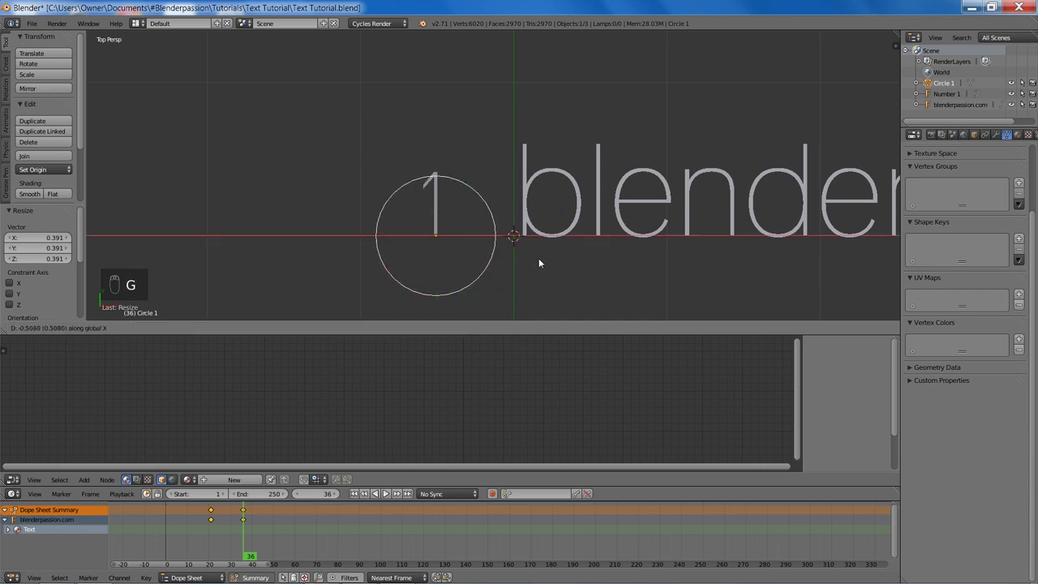
pyautogui.press('g')
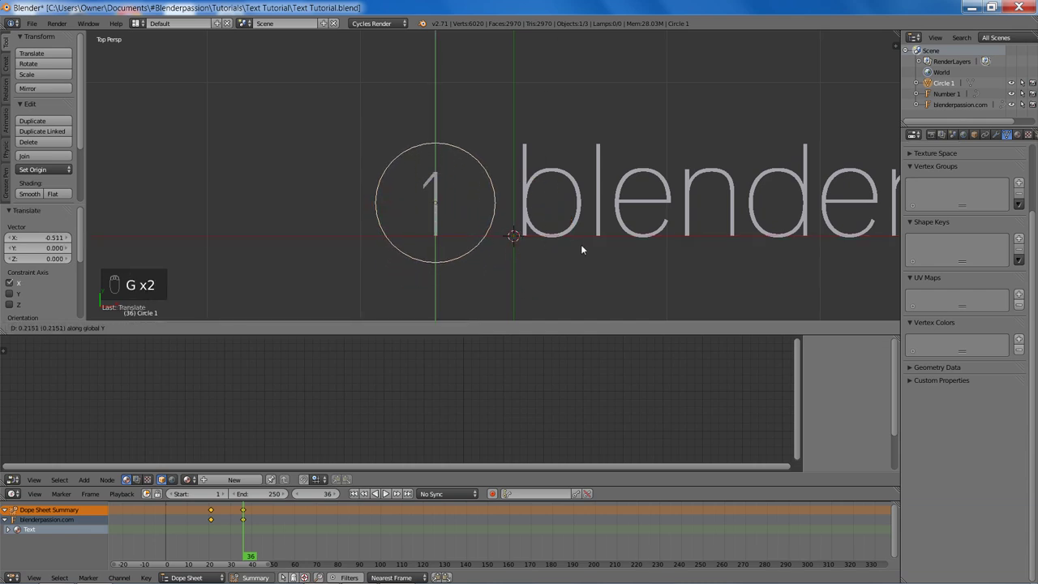
pyautogui.press('s')
pyautogui.moveTo(561, 206); pyautogui.dragTo(539, 245)
pyautogui.press('a')
pyautogui.press('ctrl+s')
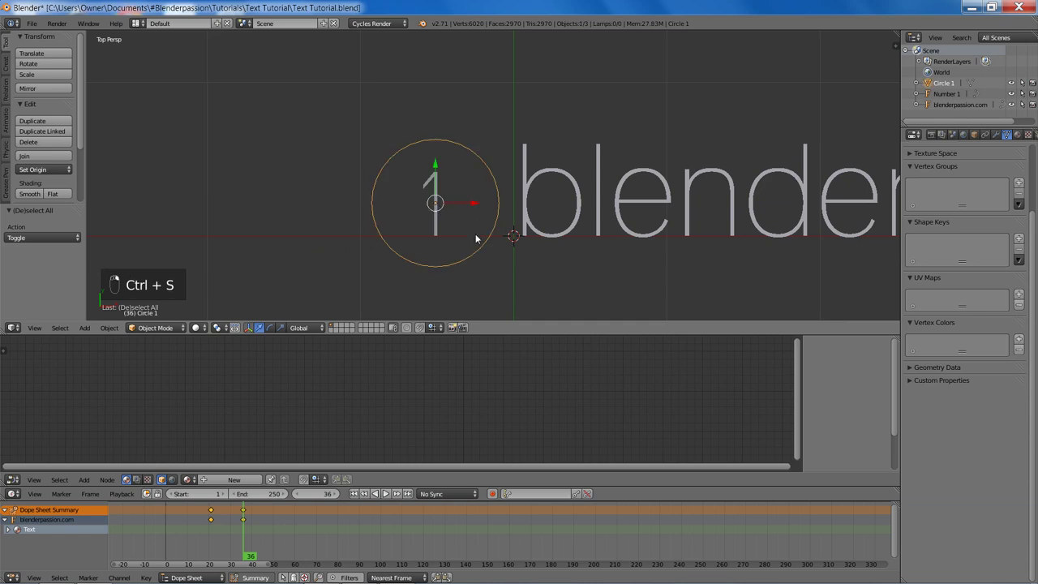
# - Set the text's origin, then give Number 1 its own material copy named Number with the transparent-emission mix
pyautogui.press('shift+s')
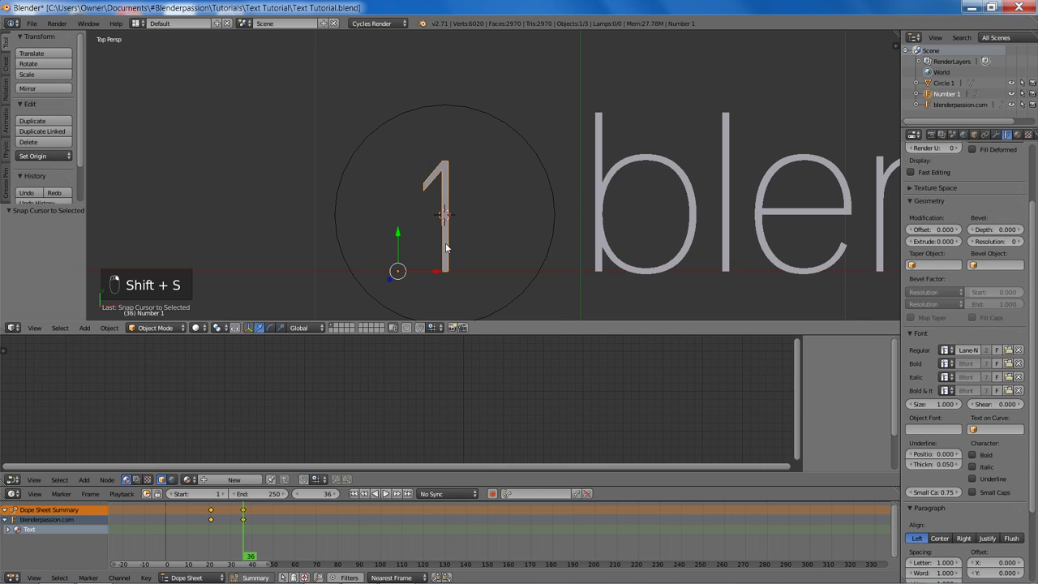
pyautogui.press('ctrl+shift+alt+c')
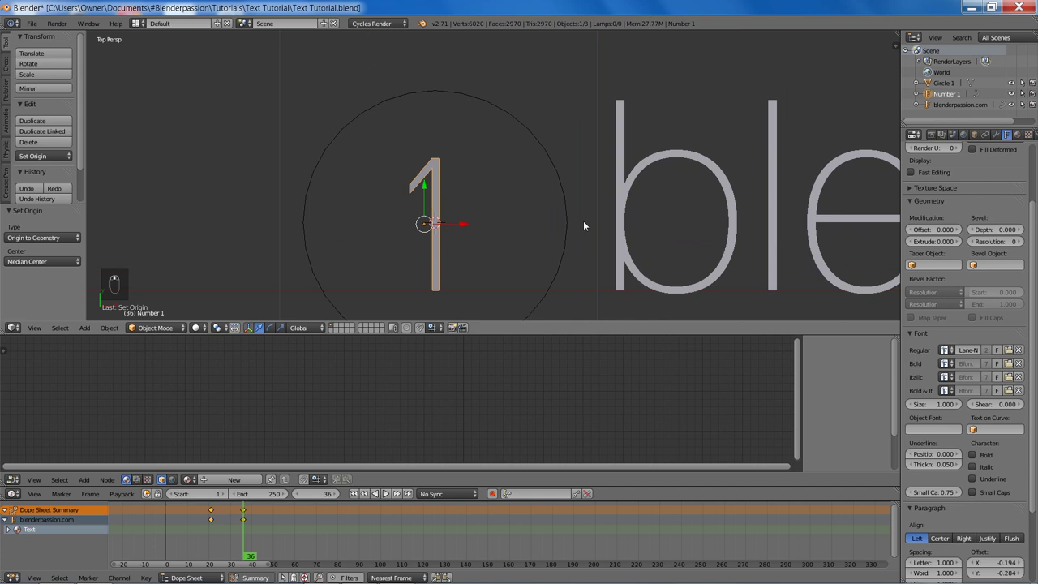
pyautogui.press('ctrl+shift+alt+c')
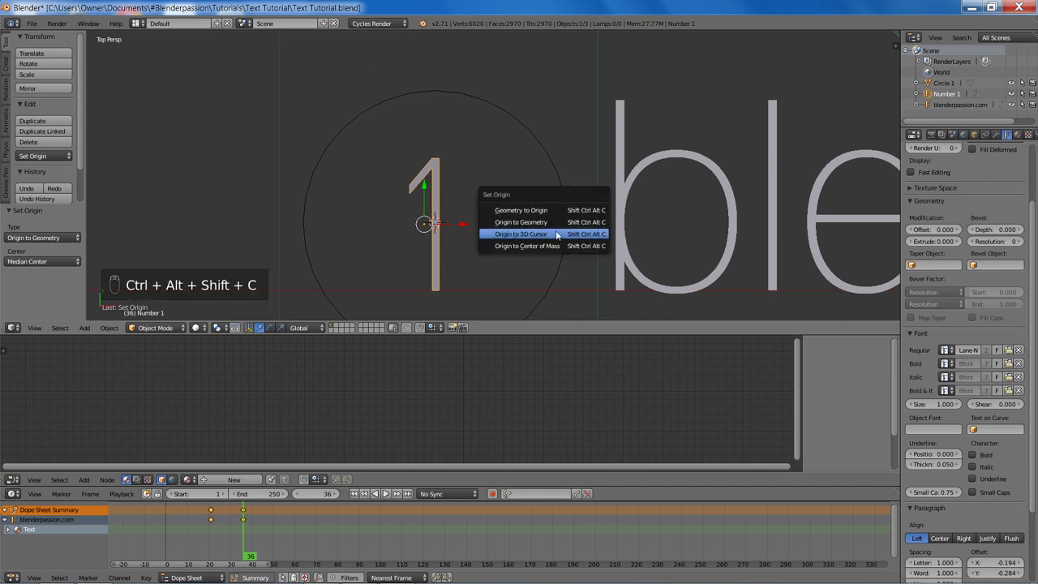
pyautogui.press('s')
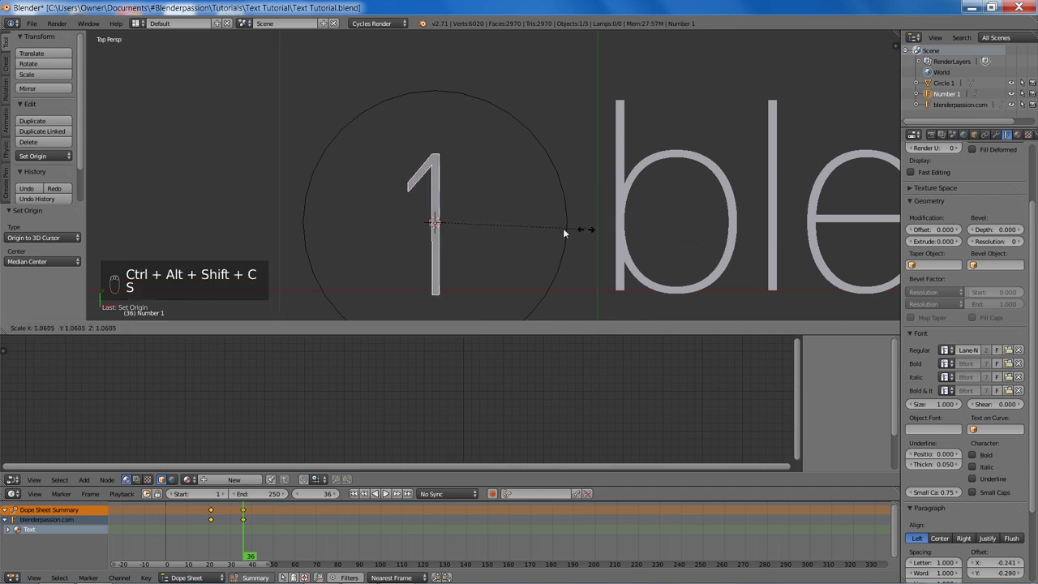
pyautogui.press('a')
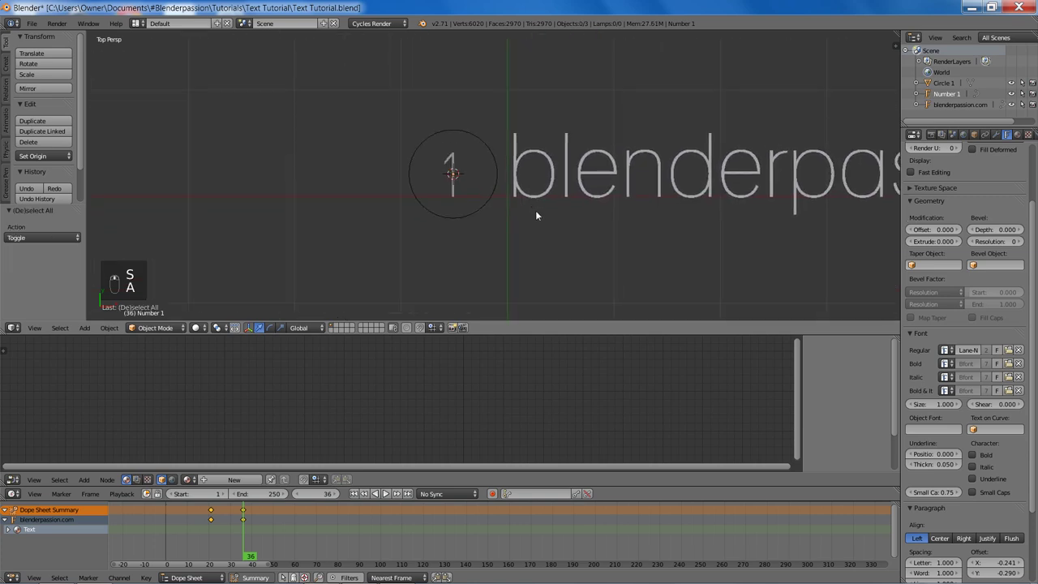
pyautogui.press('ctrl+s')
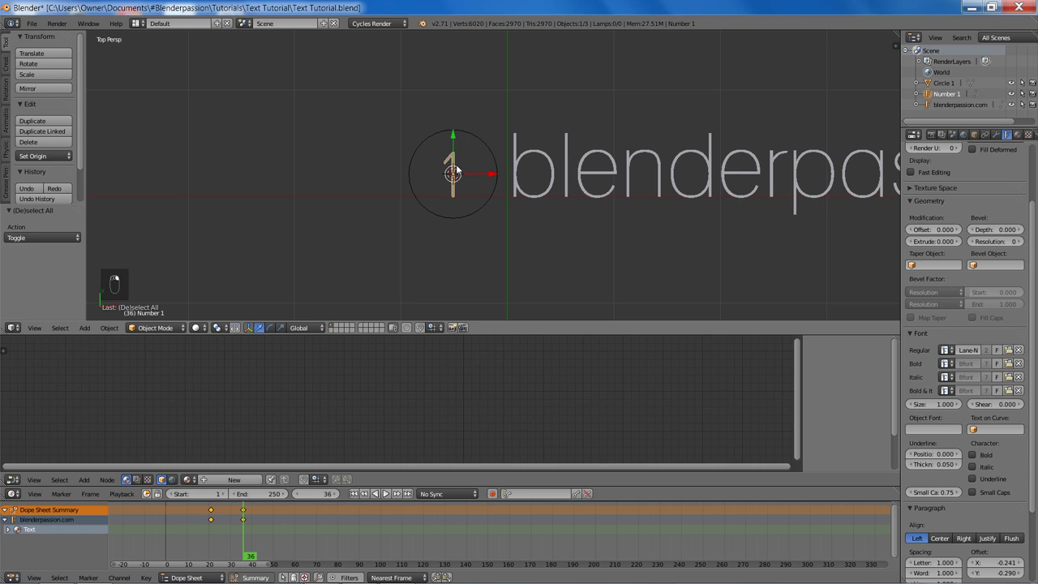
pyautogui.click(1022, 134)
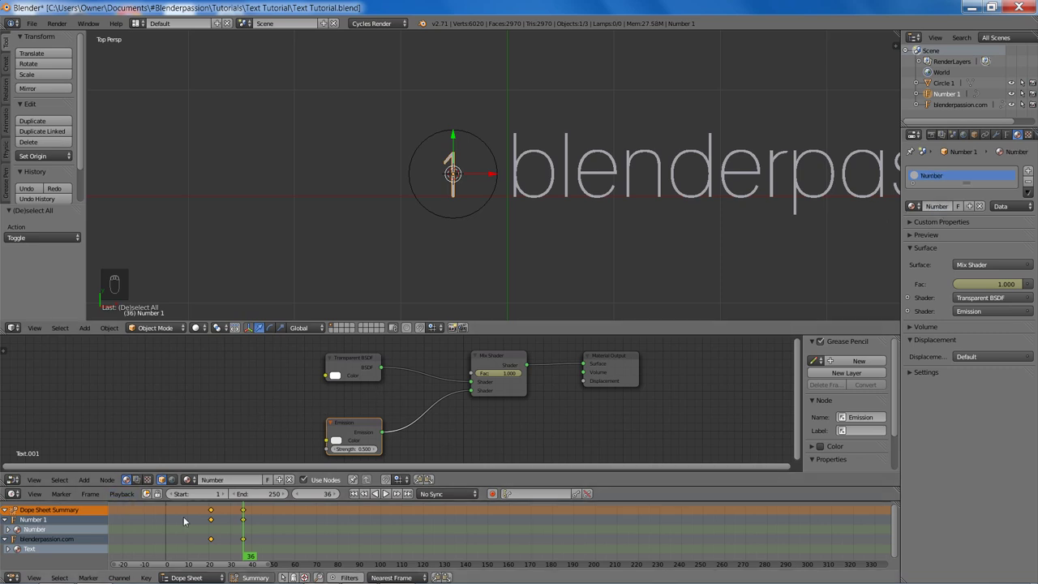
# - Make the Number material's emission colour green and save
pyautogui.press('a')
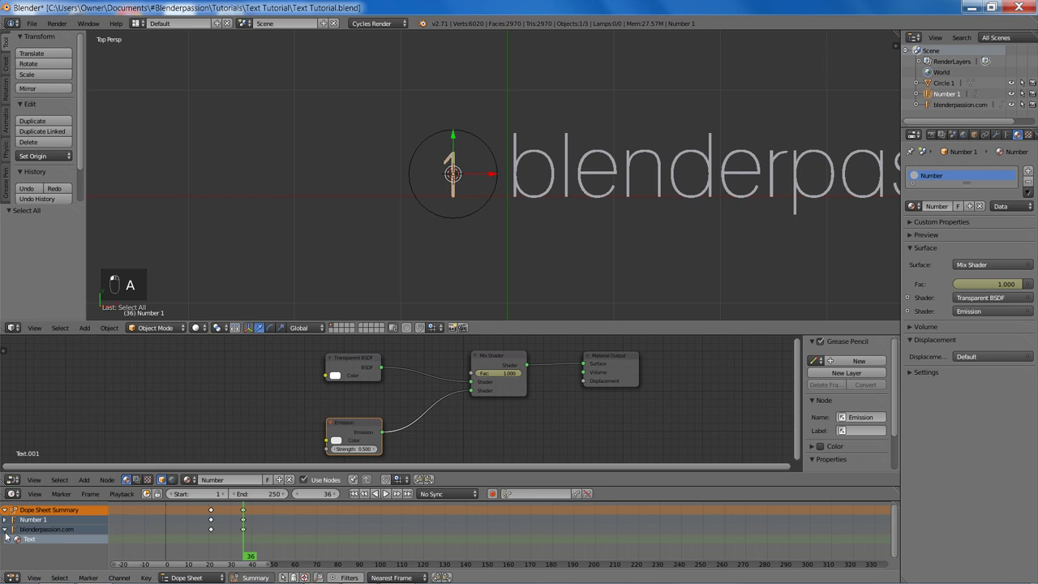
pyautogui.press('a')
pyautogui.press('a')
pyautogui.press('b')
pyautogui.press('x')
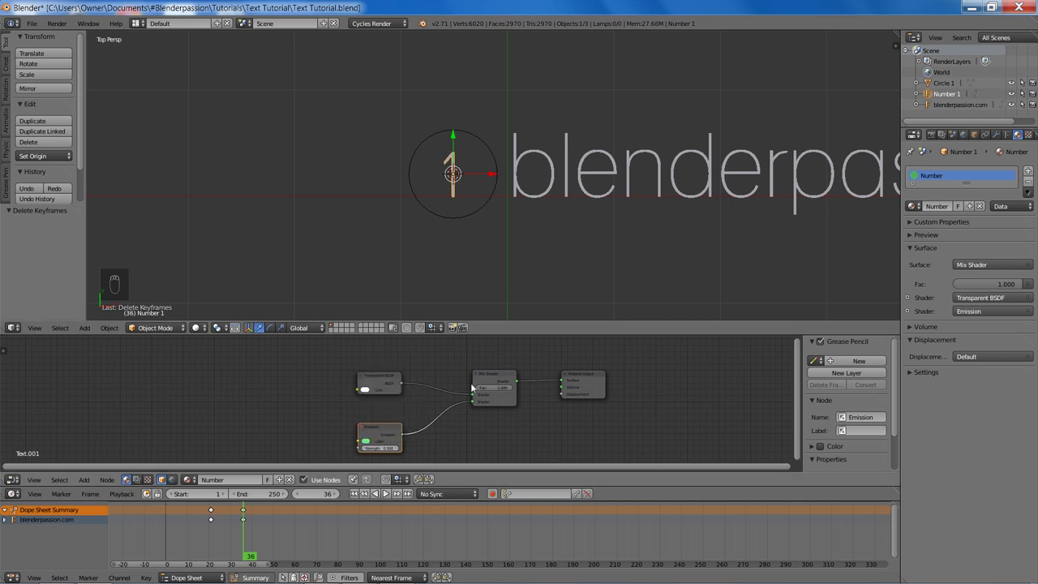
pyautogui.press('ctrl+s')
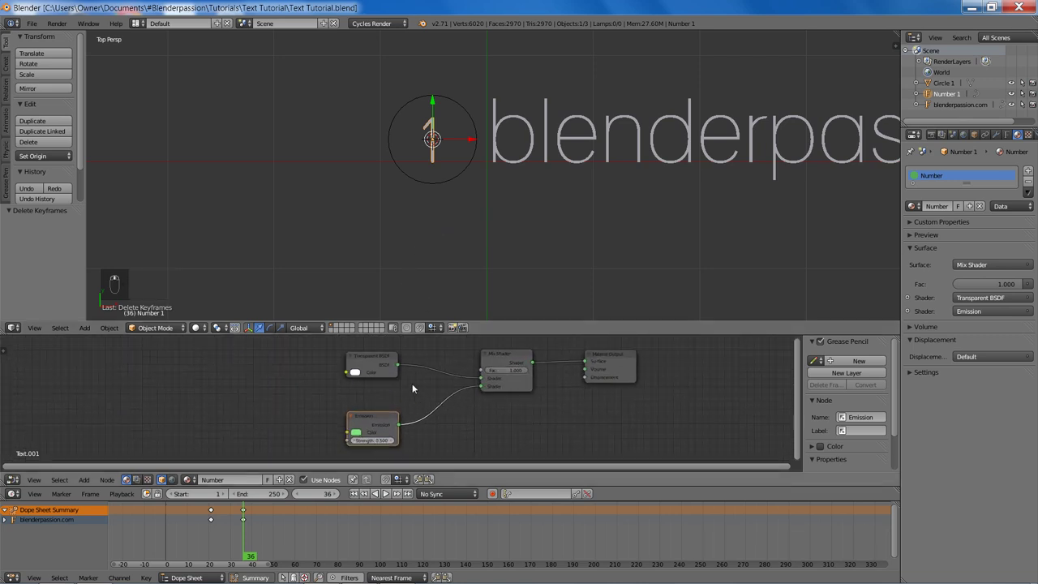
# - Bring the circled number into view and step back toward frame 9 for keyframing
pyautogui.press('n')
pyautogui.press('n')
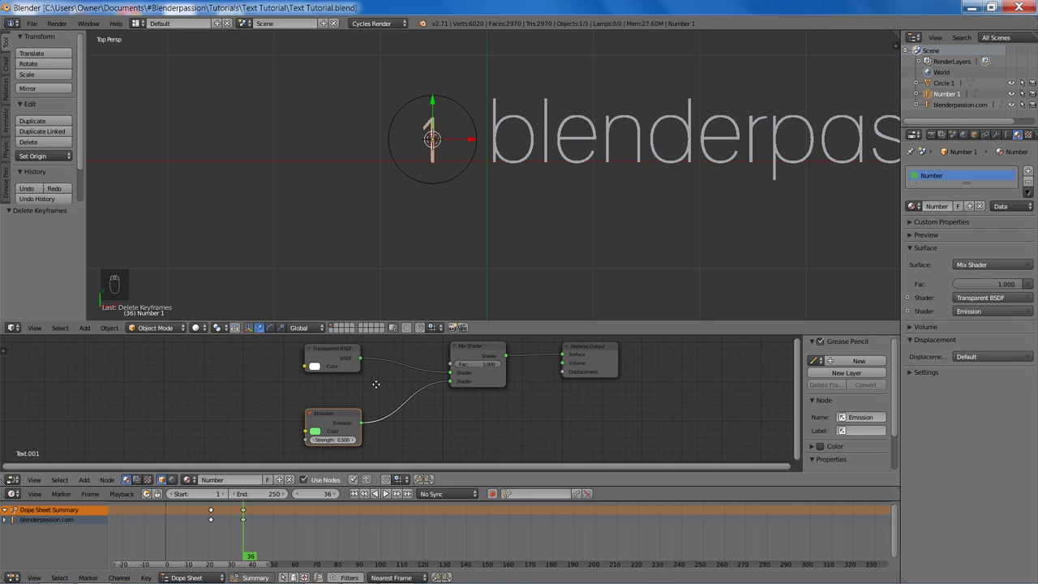
pyautogui.press('Left')
pyautogui.press('Left')
# - Keyframe Number 1's mix factor from 0 at frame 9 to 1 at frame 14
pyautogui.press('Left')
pyautogui.press('Right')
pyautogui.press('Right')
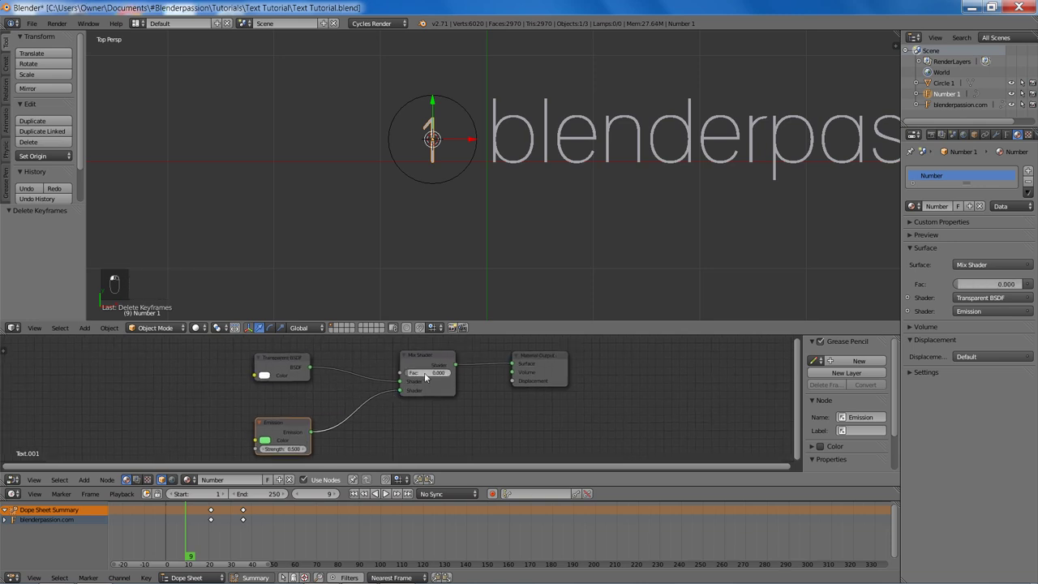
pyautogui.press('i')
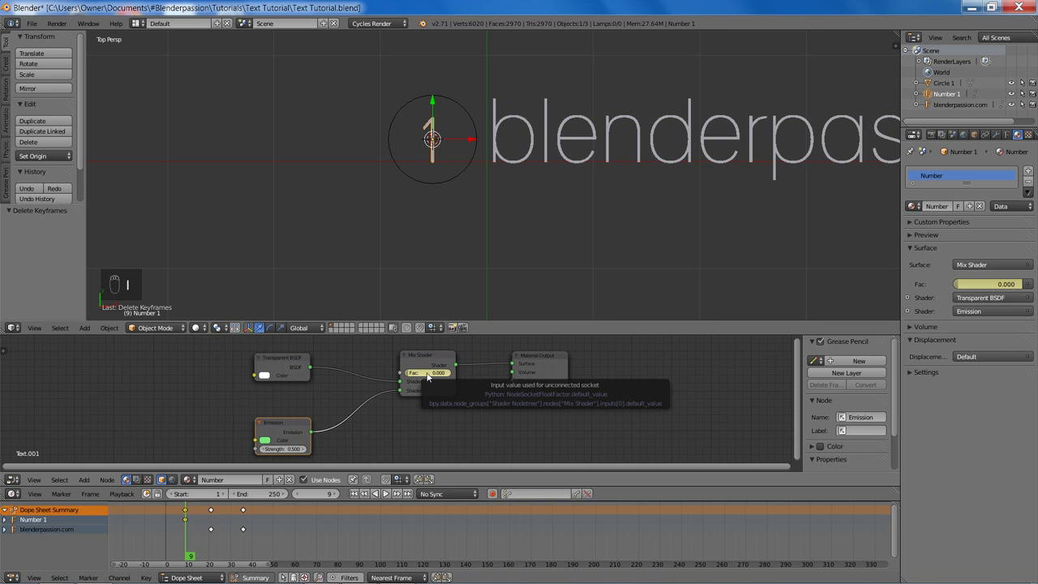
pyautogui.press('Right')
pyautogui.press('Right')
pyautogui.press('Right')
pyautogui.press('Right')
pyautogui.press('Right')
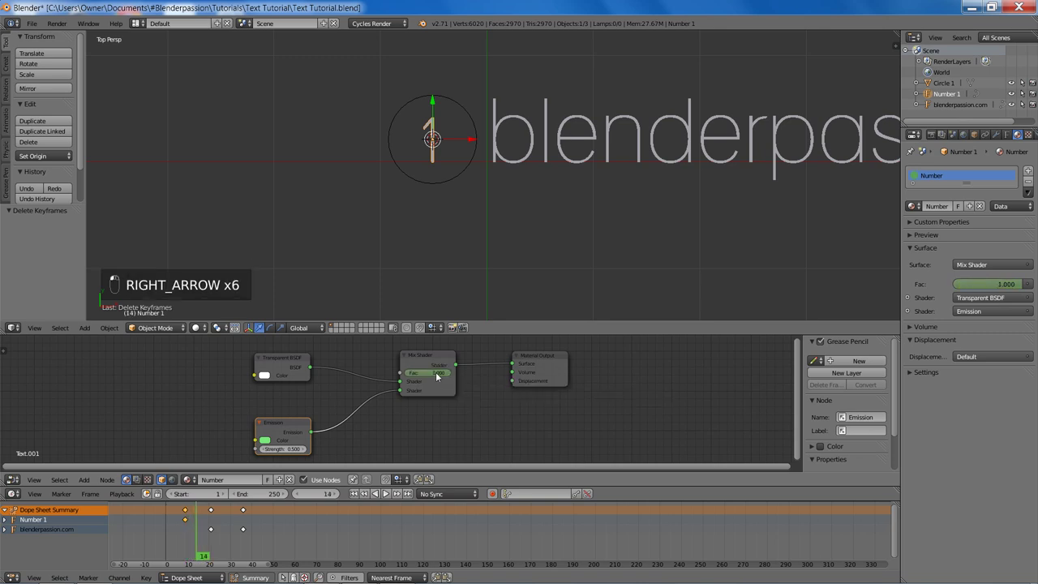
pyautogui.press('i')
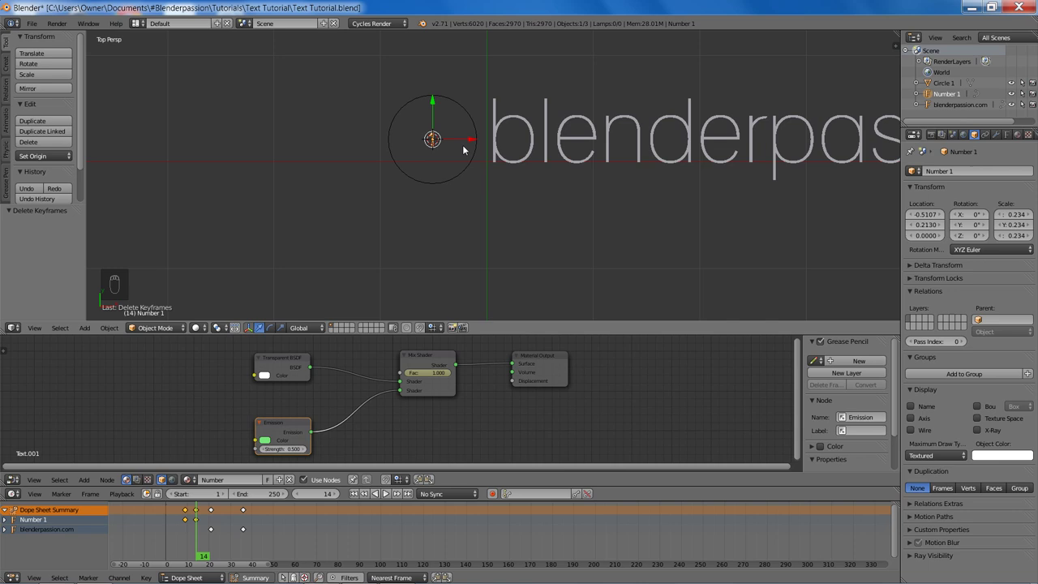
# - Keyframe Number 1's scale at 0.234 on frame 14 and 0.520 on frame 22
pyautogui.press('i')
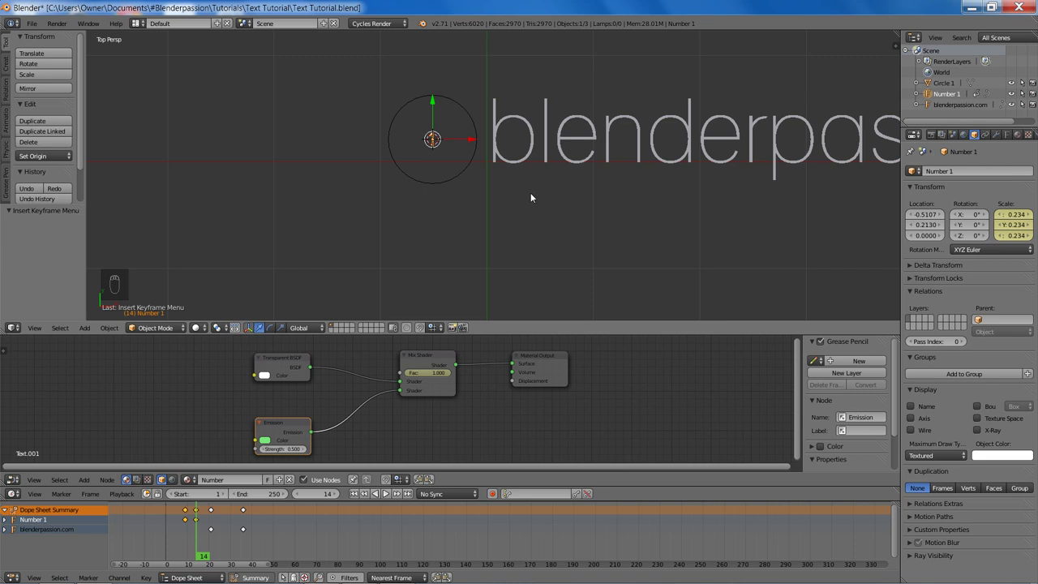
pyautogui.press('Right')
pyautogui.press('Right')
pyautogui.press('Right')
pyautogui.press('Right')
pyautogui.press('Right')
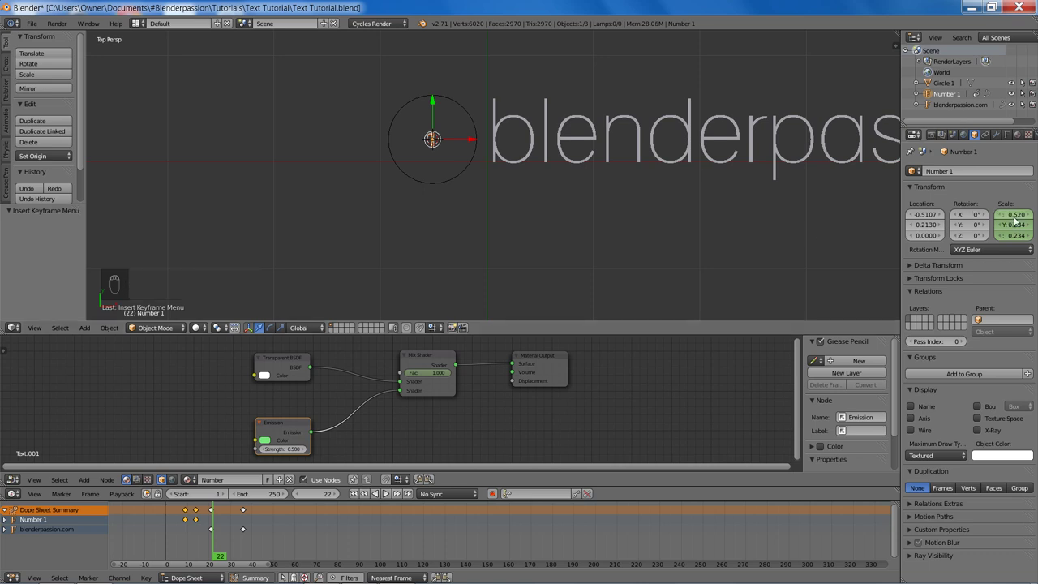
pyautogui.press('ctrl+c')
pyautogui.press('ctrl+v')
pyautogui.press('ctrl+v')
pyautogui.press('i')
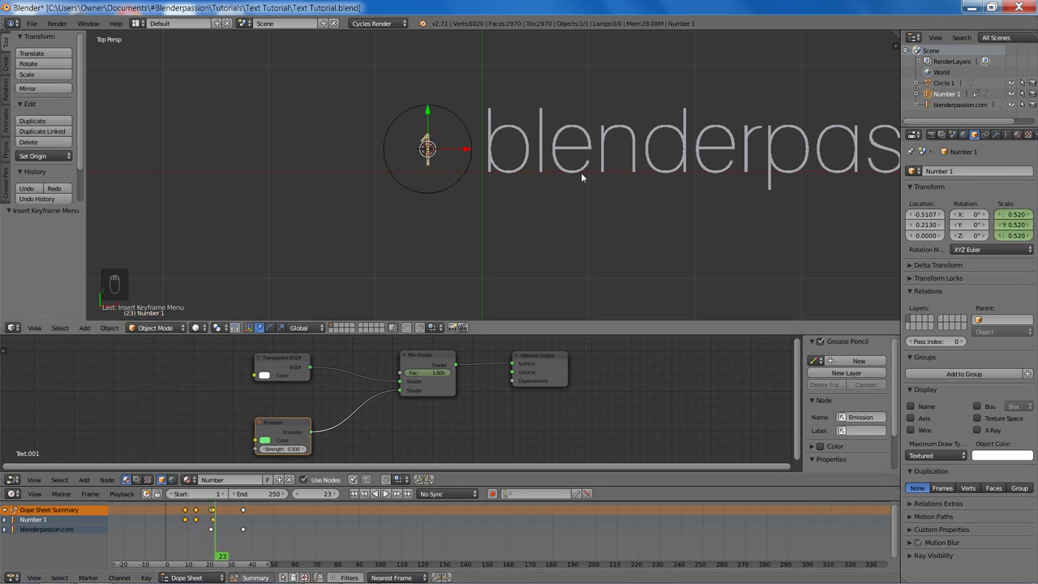
pyautogui.press('s')
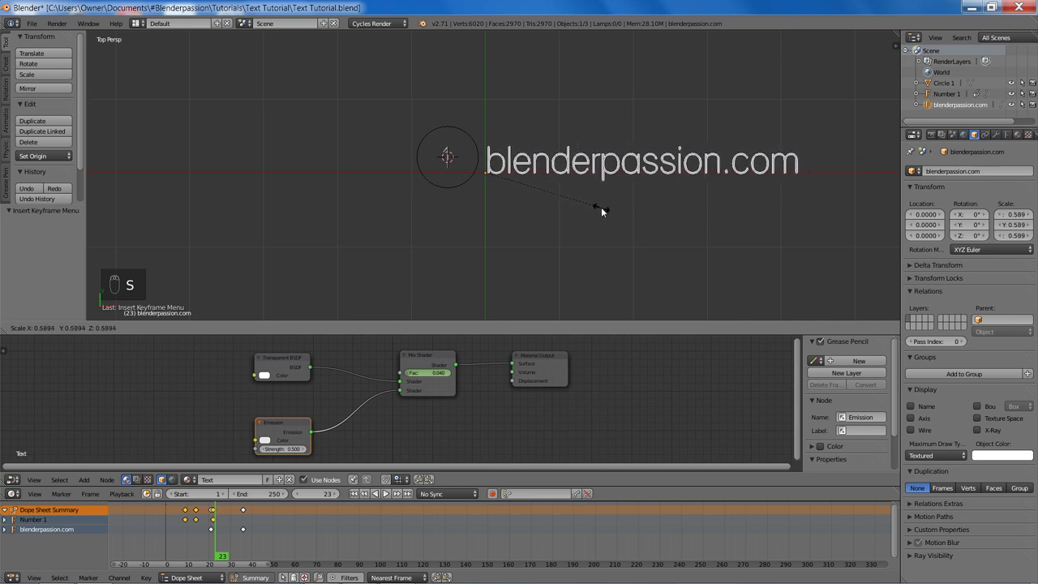
# - Select Circle 1 and move it slightly lower around the number
pyautogui.press('s')
pyautogui.click(632, 222)
pyautogui.click(408, 155)
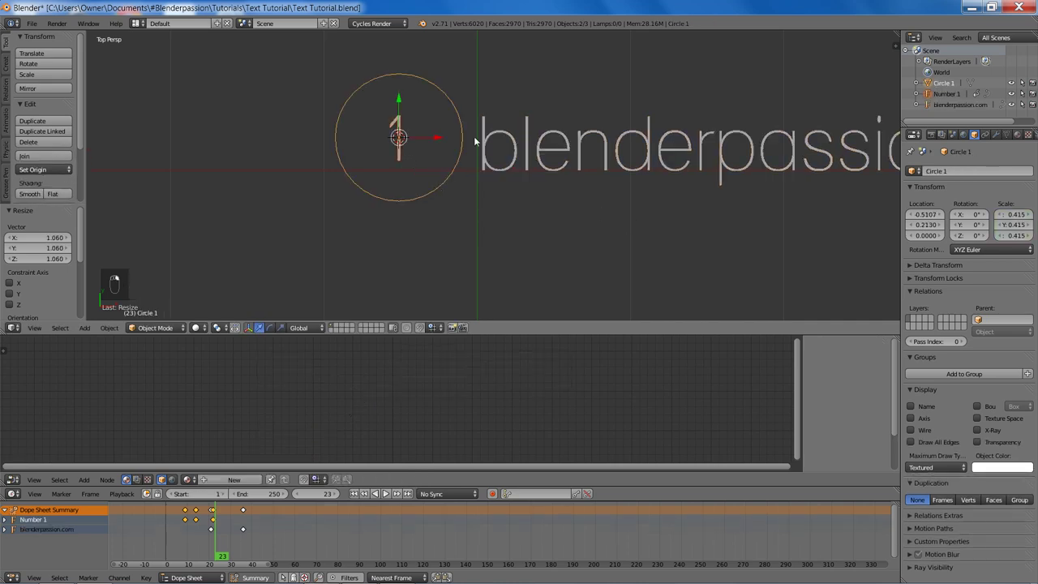
pyautogui.press('g')
pyautogui.click(472, 163)
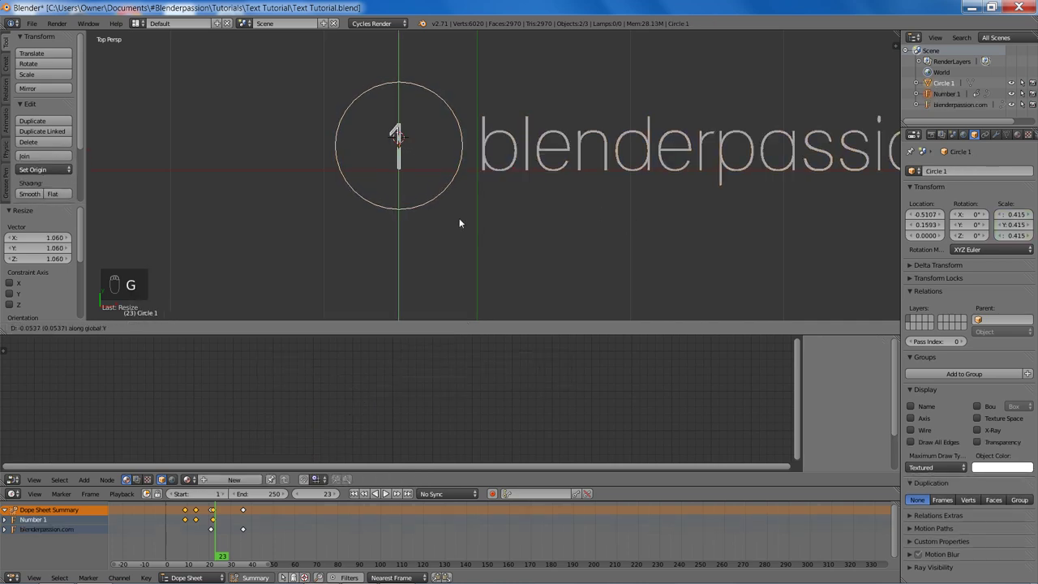
pyautogui.click(559, 143)
# - Scale Circle 1 down to about 0.331 and save the project
pyautogui.press('s')
pyautogui.click(583, 217)
pyautogui.click(444, 193)
pyautogui.press('s')
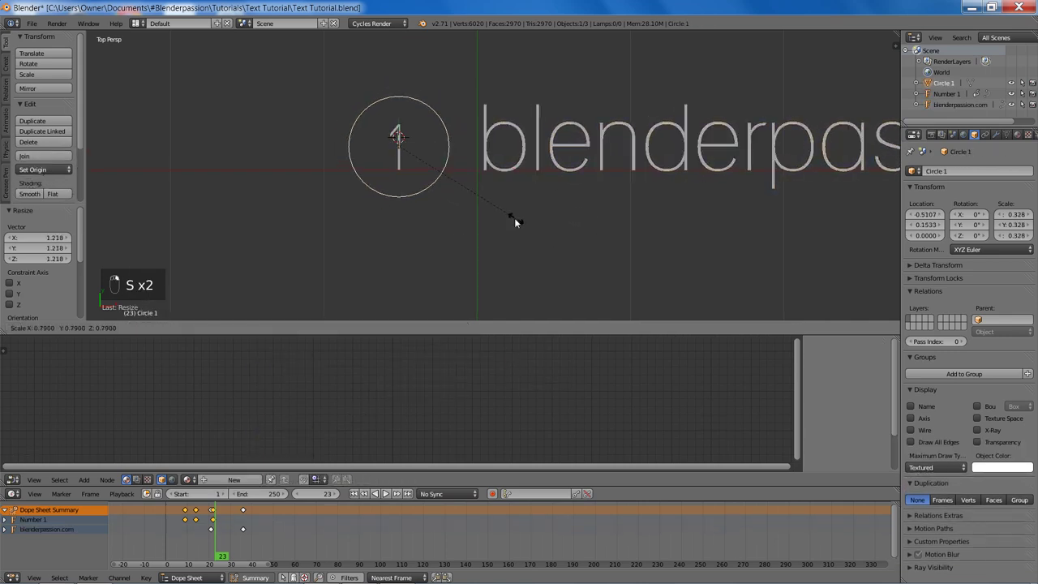
pyautogui.press('a')
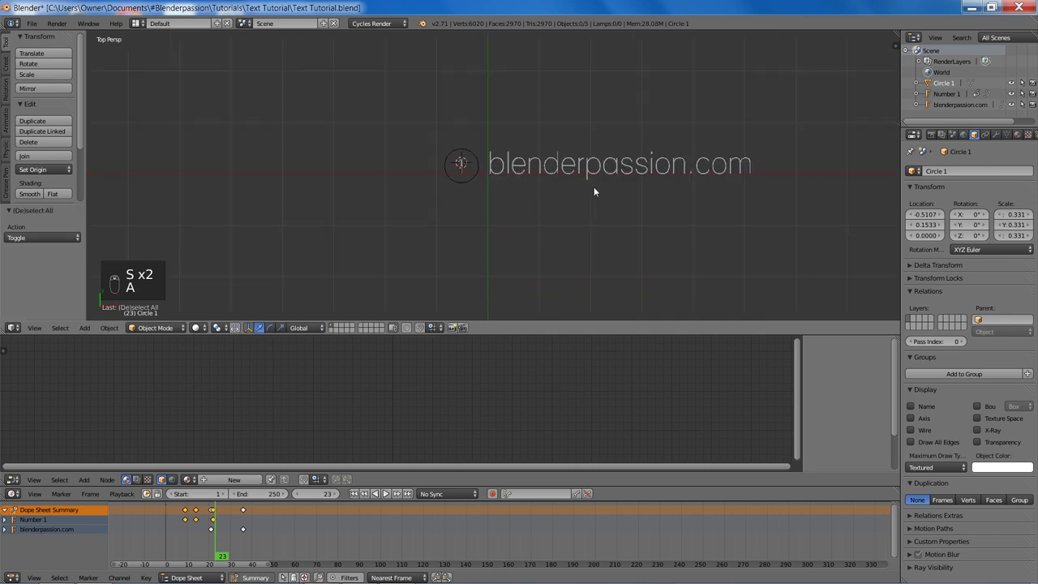
pyautogui.press('ctrl+s')
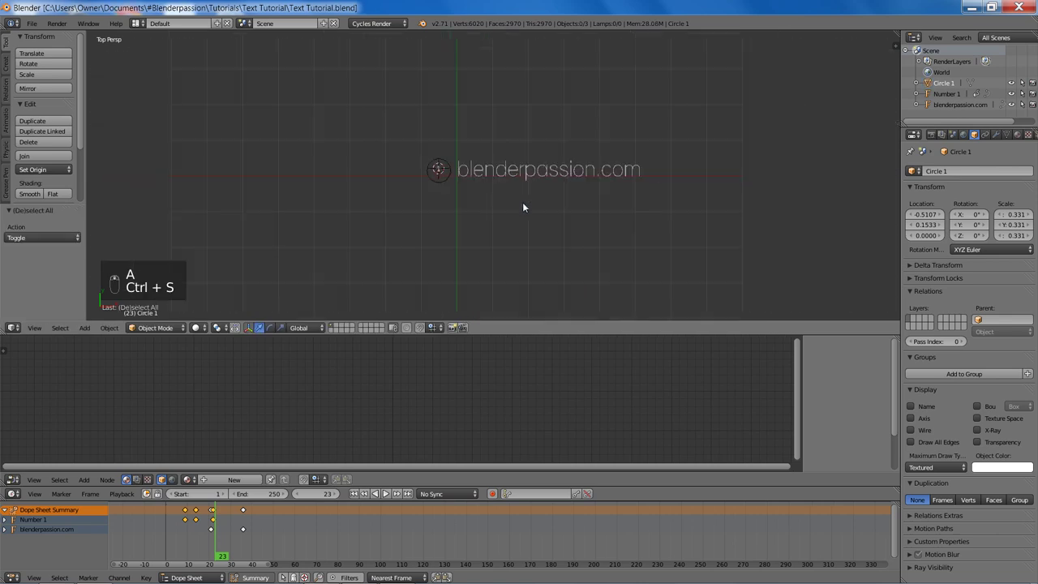
pyautogui.press('shift+a')
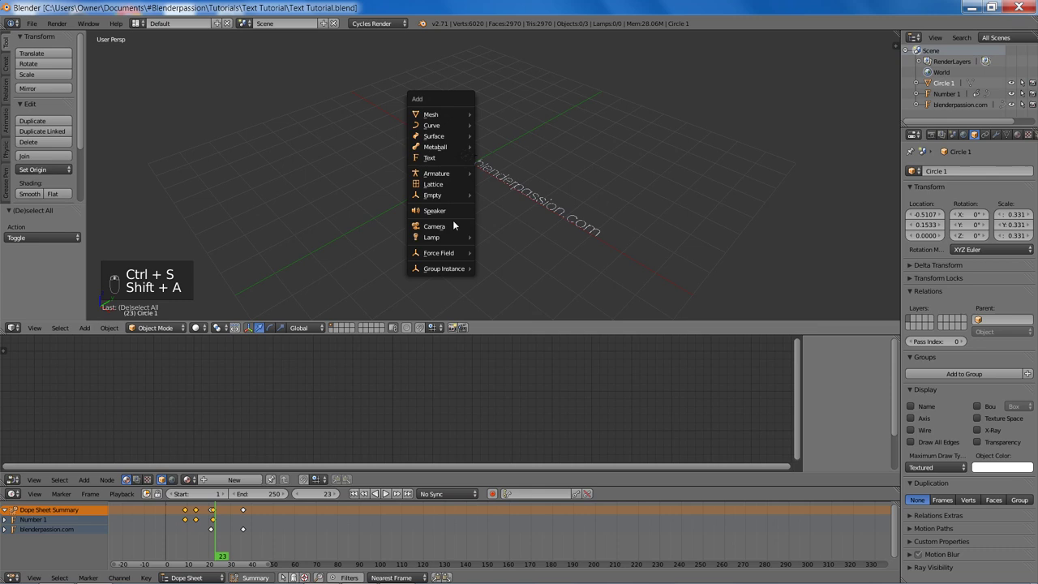
# - Add a camera, clear its rotation and location, and position it in front orthographic view
pyautogui.press('alt+r')
pyautogui.press('alt+g')
pyautogui.press('g')
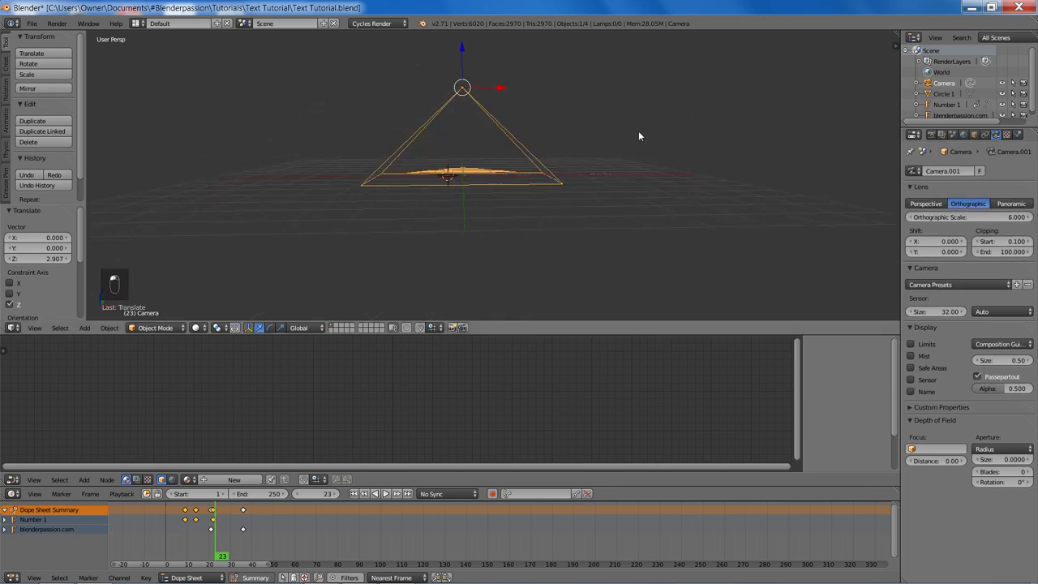
pyautogui.press('KP_1')
pyautogui.press('z')
pyautogui.press('g')
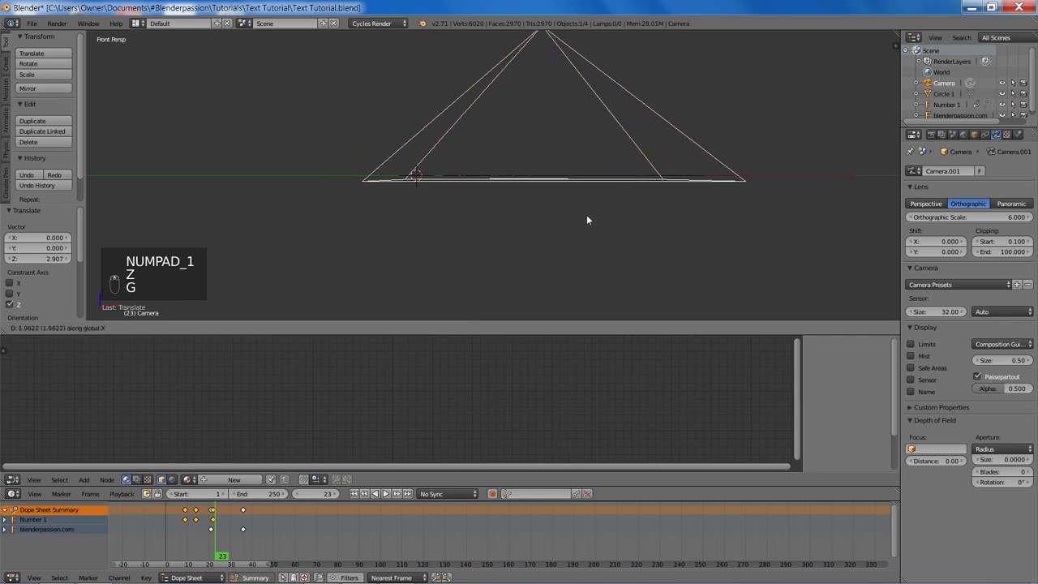
pyautogui.press('KP_5')
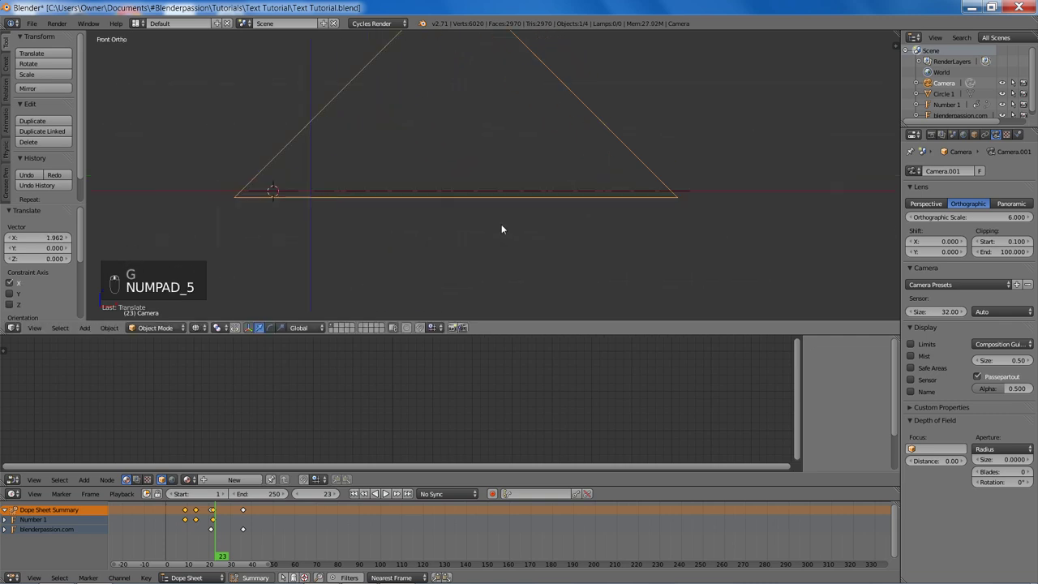
# - Look through the orthographic camera and raise its orthographic scale to 10.56 to frame the text
pyautogui.press('g')
pyautogui.click(635, 237)
pyautogui.press('g')
pyautogui.press('z')
pyautogui.press('KP_0')
pyautogui.press('z')
pyautogui.press('z')
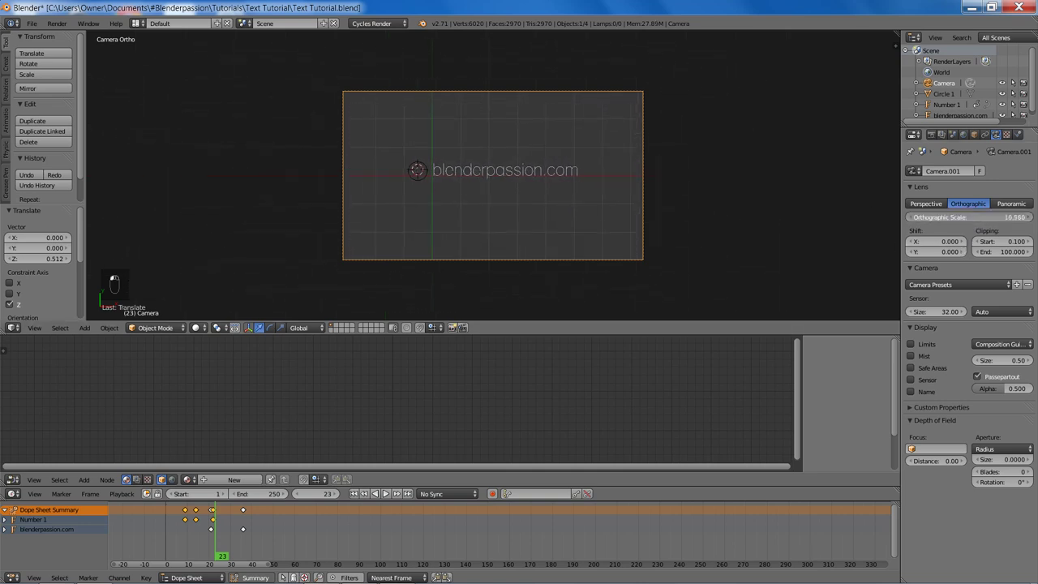
# - Adjust the camera framing to orthographic scale 12.280 and preview the rendered view
pyautogui.press('g')
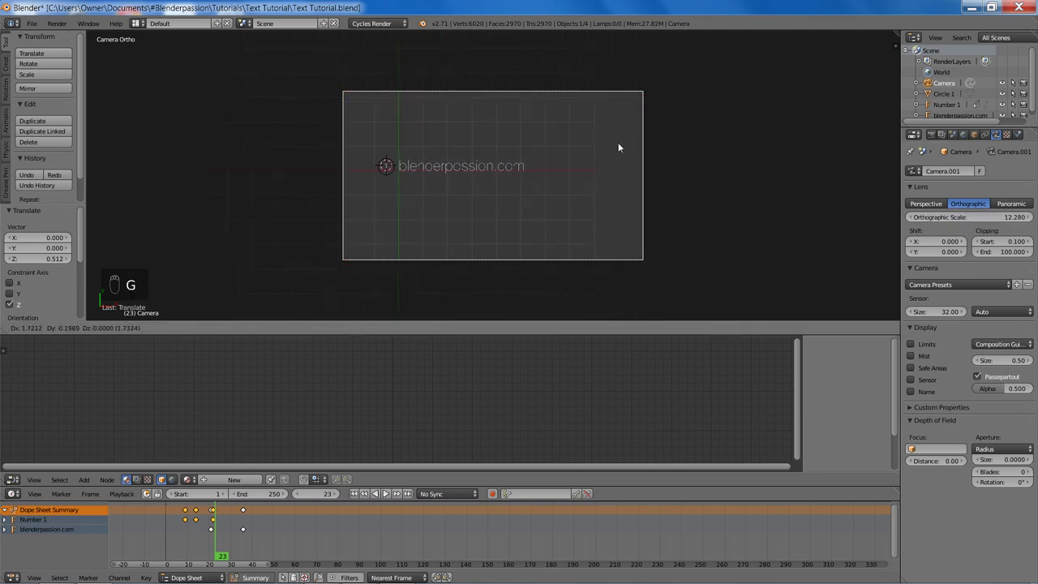
pyautogui.press('a')
pyautogui.press('shift+z')
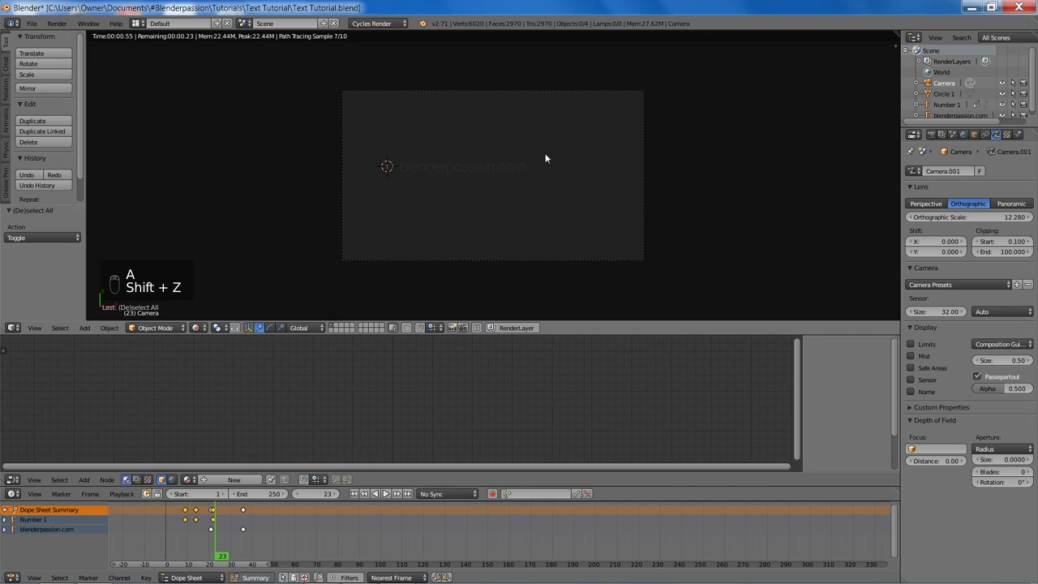
pyautogui.press('z')
pyautogui.press('z')
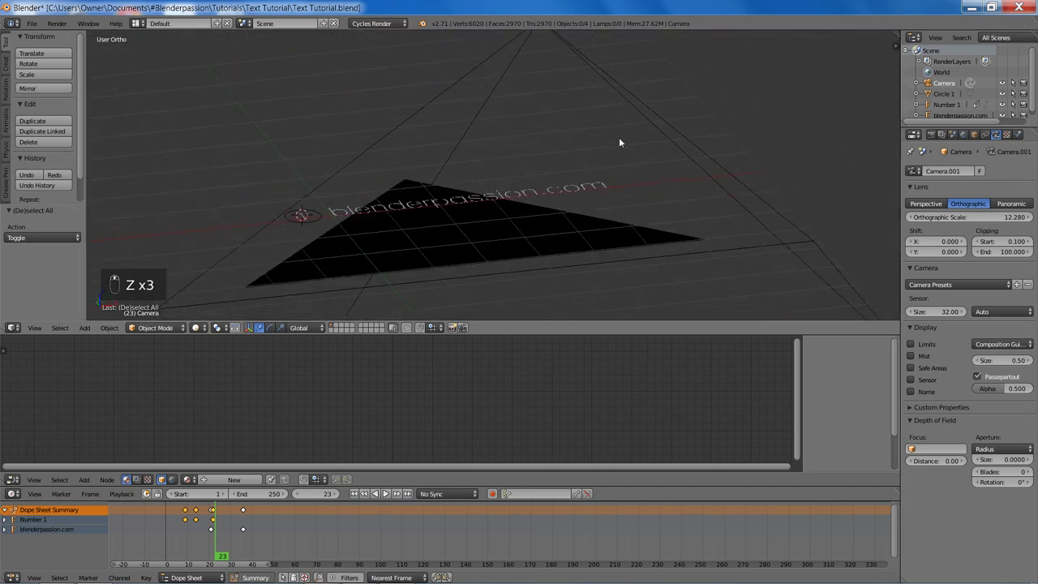
# - Save the blend file and select Number 1 to show its mix shader nodes
pyautogui.press('m')
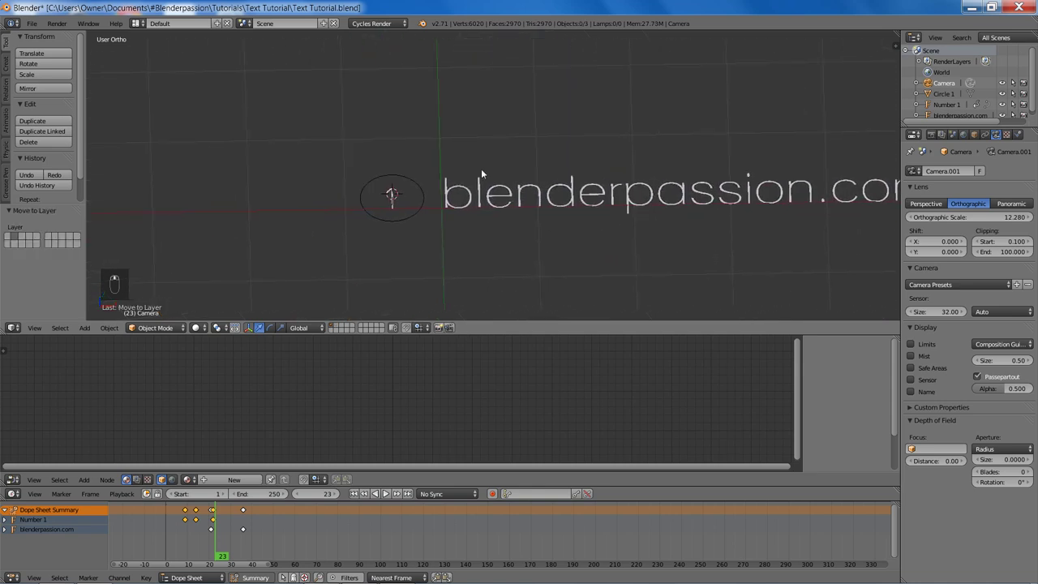
pyautogui.press('ctrl+s')
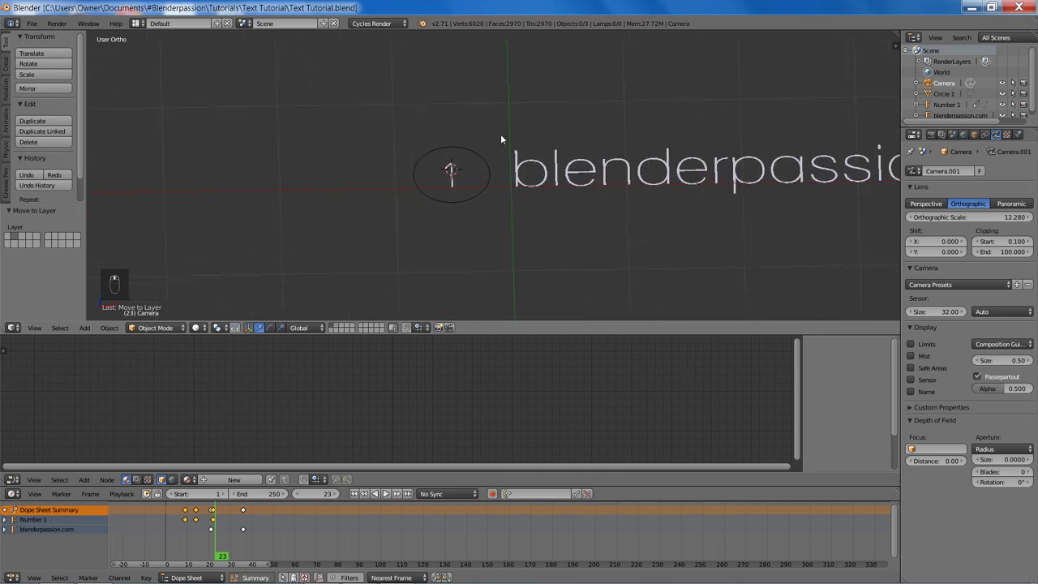
pyautogui.moveTo(454, 181); pyautogui.dragTo(482, 189)
# - Split off a Graph Editor beside the viewport and zoom the view to the circle
pyautogui.press('KP_7')
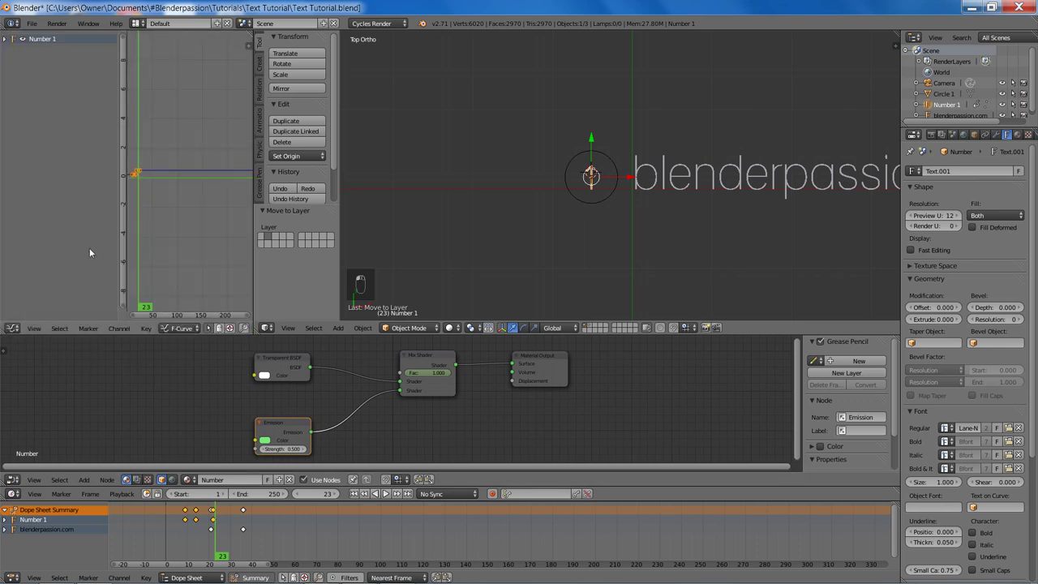
pyautogui.middleClick(196, 181)
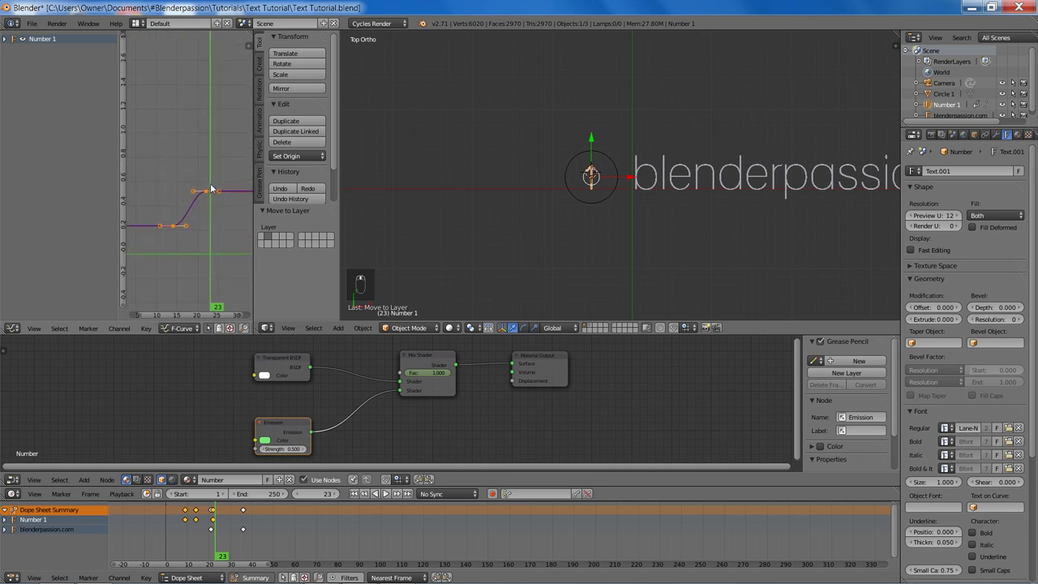
pyautogui.press('a')
pyautogui.press('a')
pyautogui.press('t')
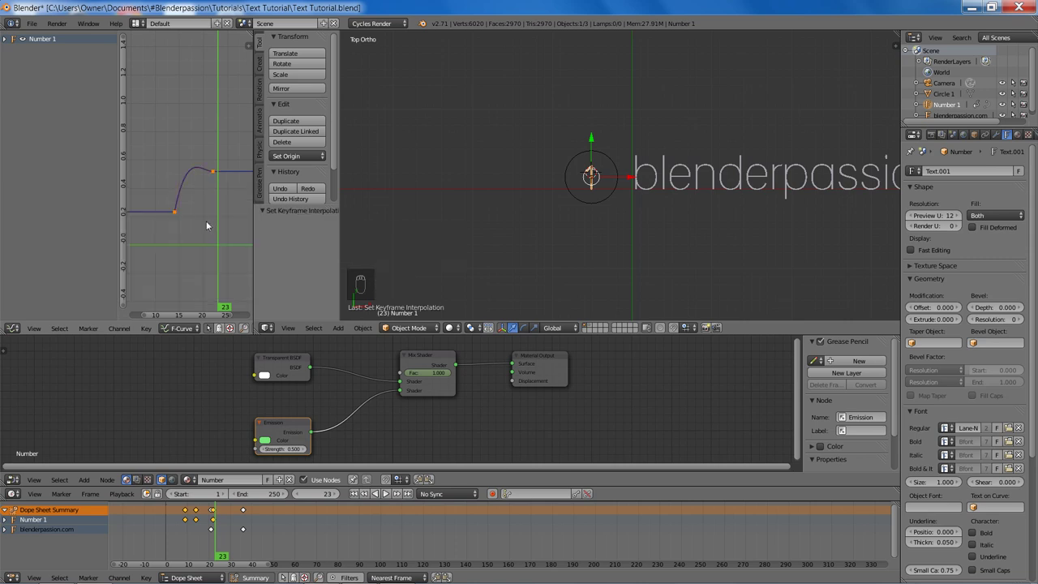
# - Play the animation from frame 1, stop, and scrub to a frame partway through the fade
pyautogui.press('shift+Left')
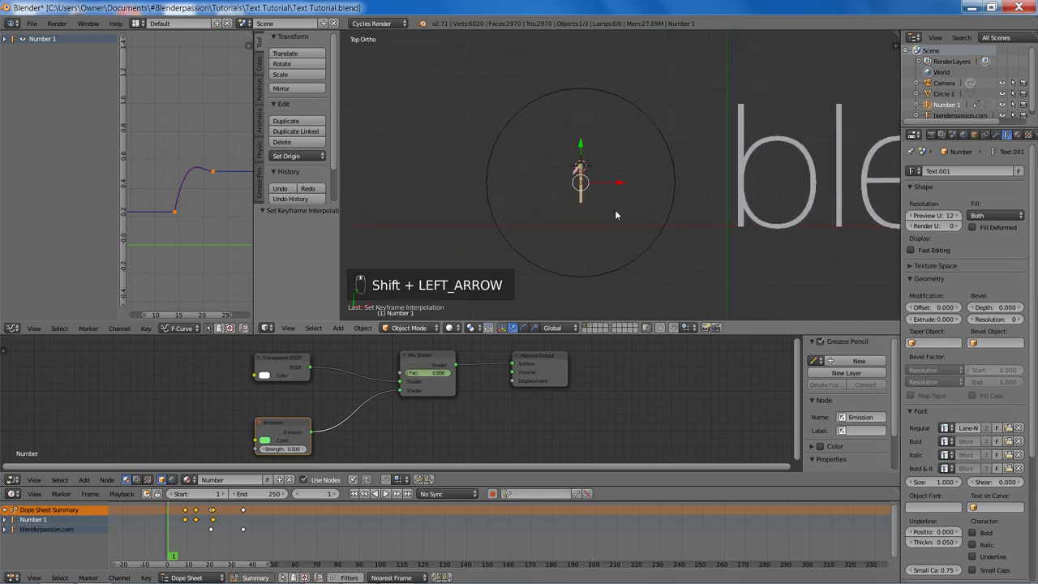
pyautogui.click(619, 213)
pyautogui.press('alt+a')
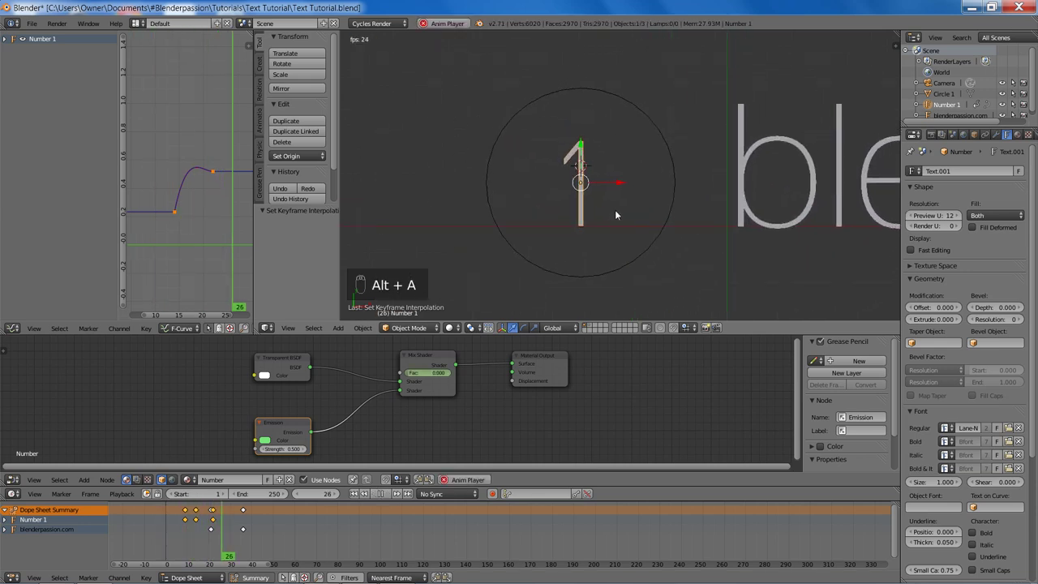
pyautogui.press('alt+a')
pyautogui.click(200, 229)
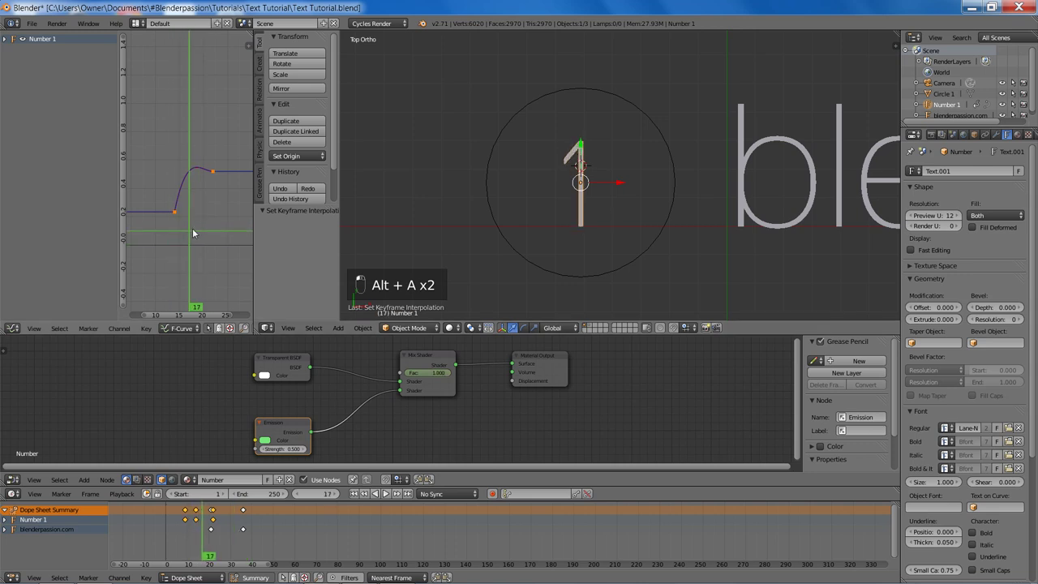
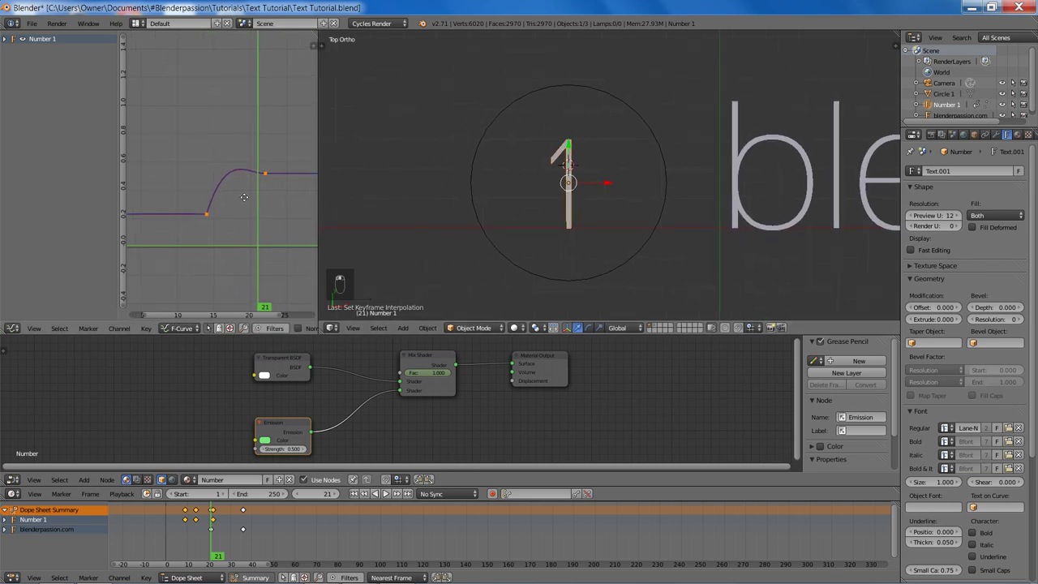
# - Insert a Scaling keyframe for Number 1 at frame 21
pyautogui.press('a')
pyautogui.press('a')
pyautogui.press('t')
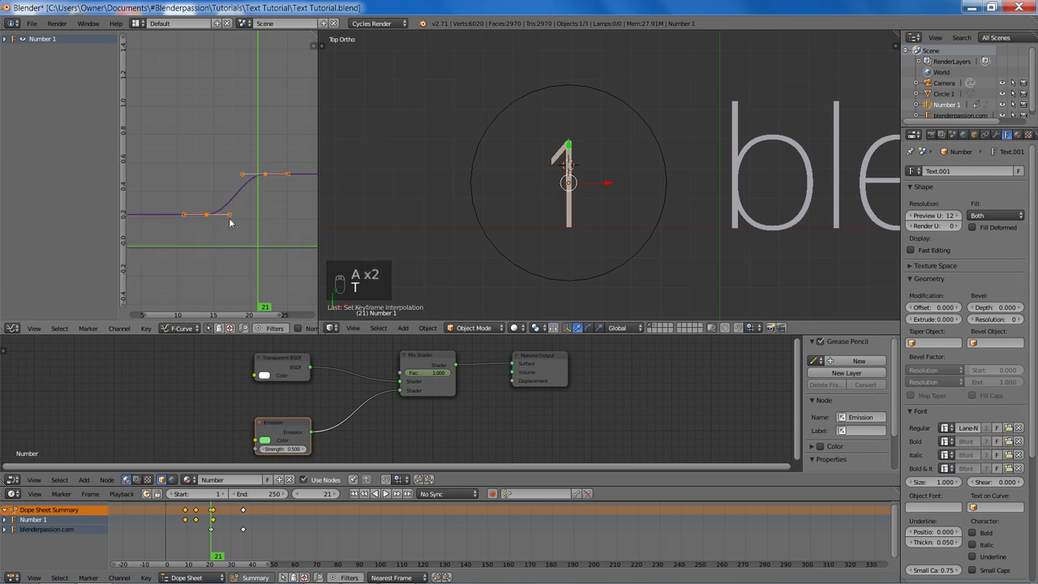
pyautogui.middleClick(225, 227)
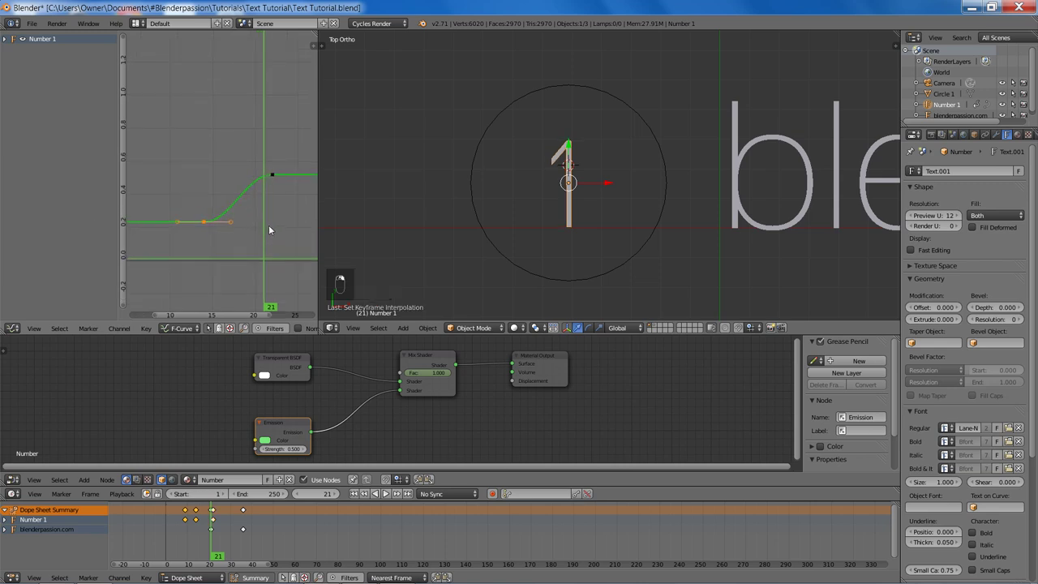
pyautogui.press('a')
pyautogui.press('b')
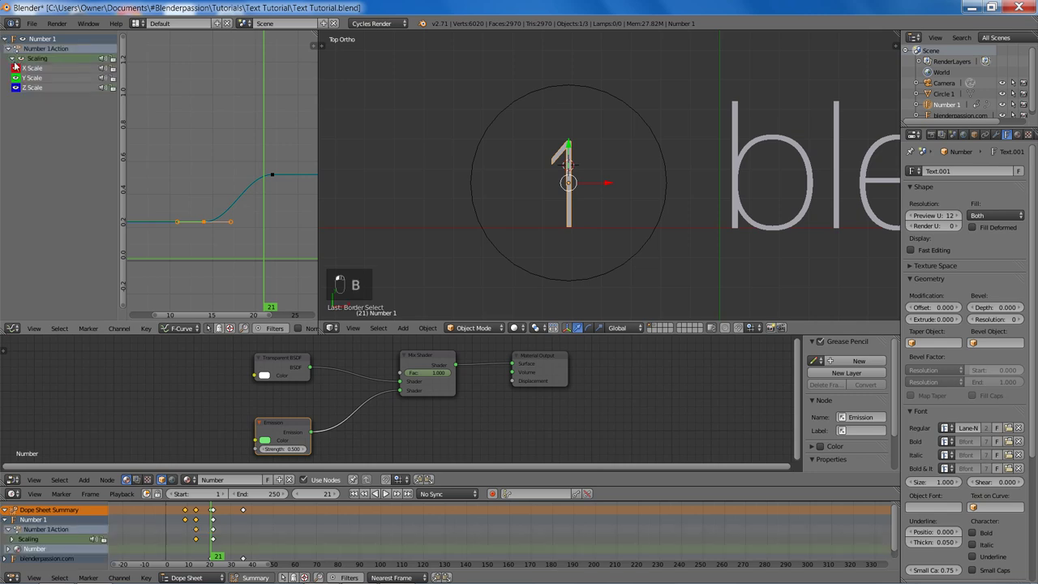
pyautogui.press('r')
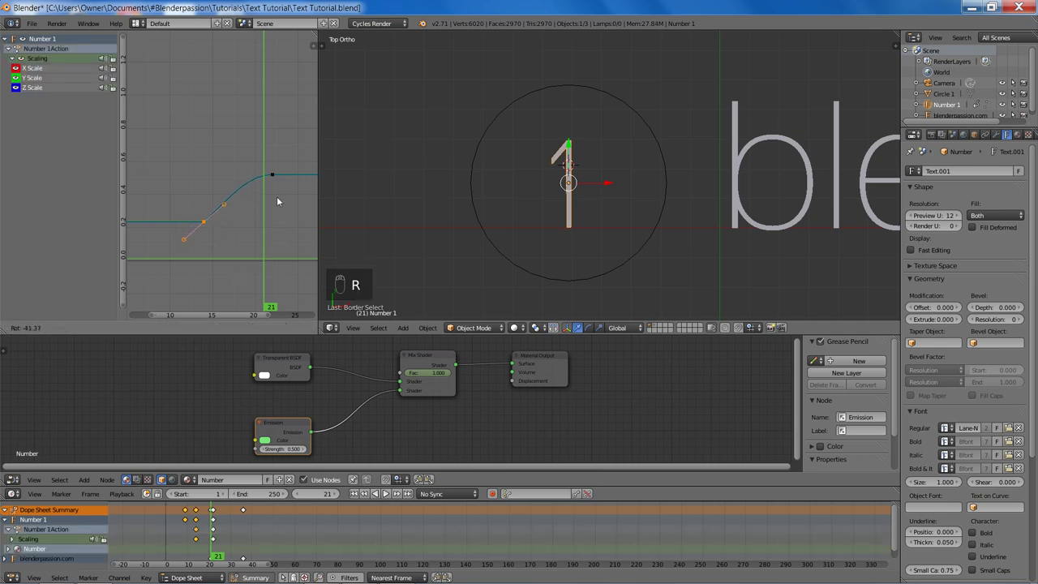
# - Adjust the number's scale and key it again, giving scale keys around frames 15–25
pyautogui.click(278, 195)
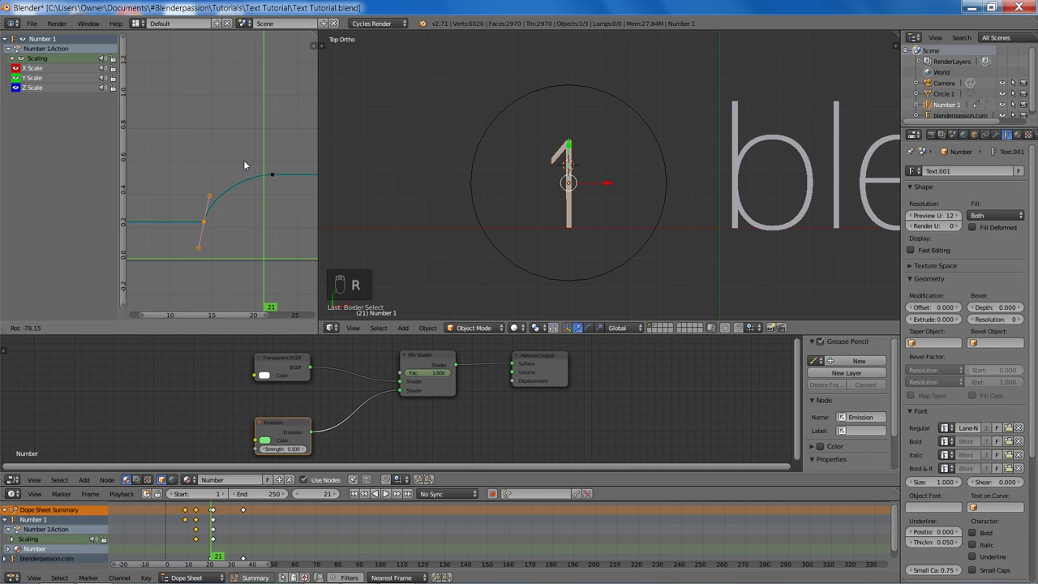
pyautogui.press('a')
pyautogui.press('b')
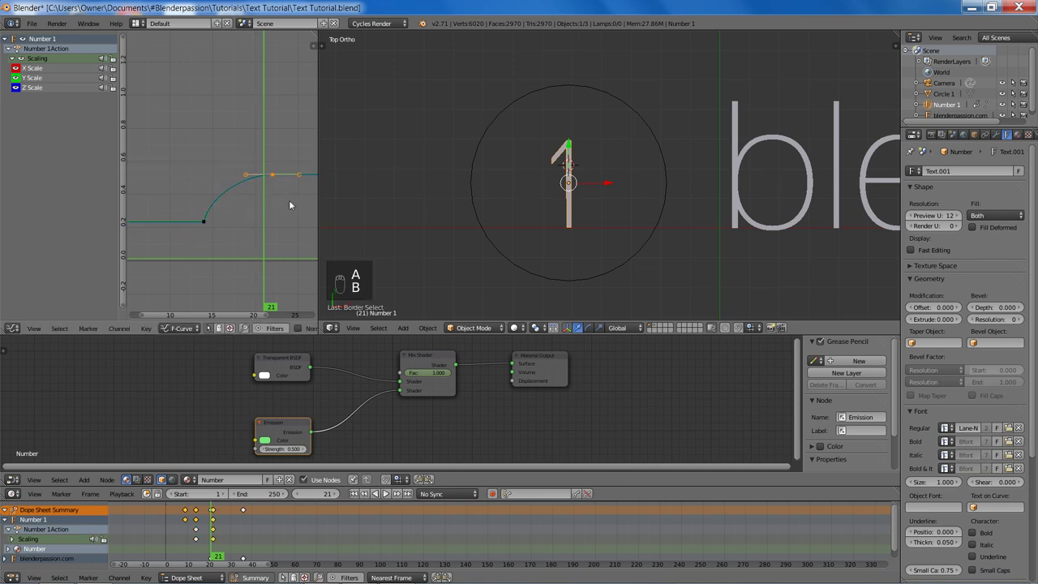
pyautogui.press('r')
pyautogui.press('s')
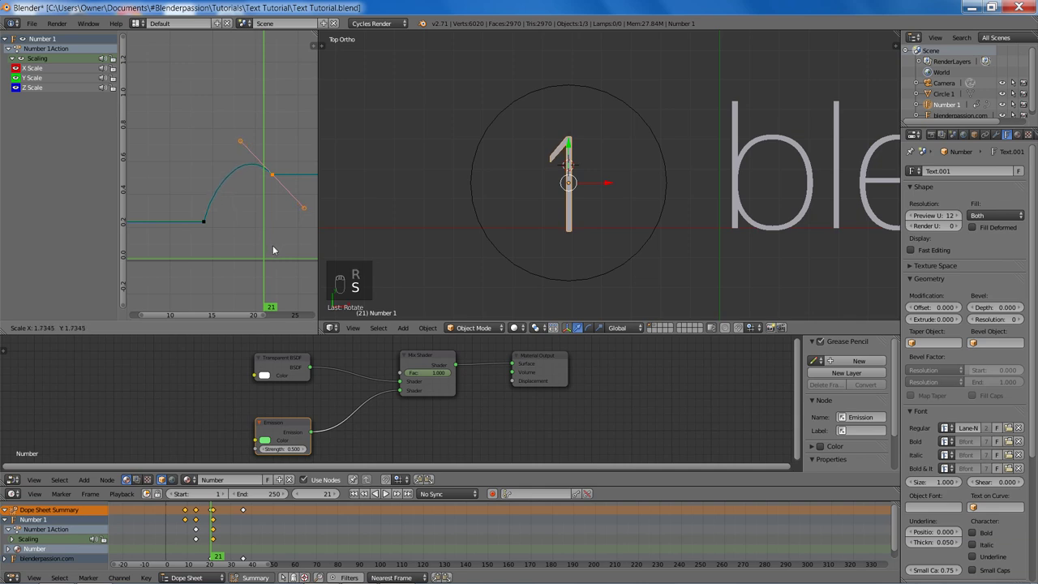
pyautogui.press('a')
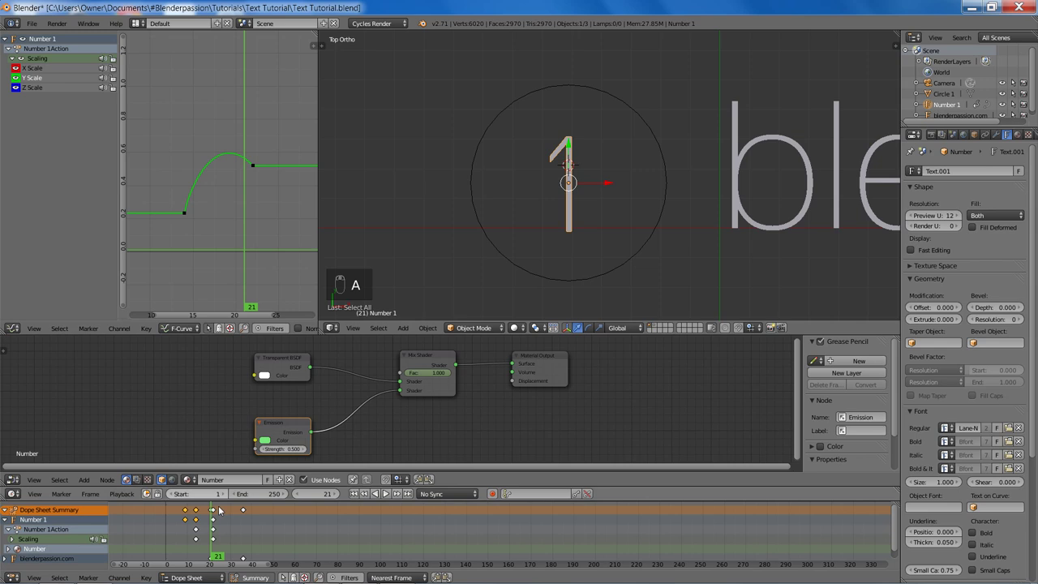
pyautogui.click(226, 214)
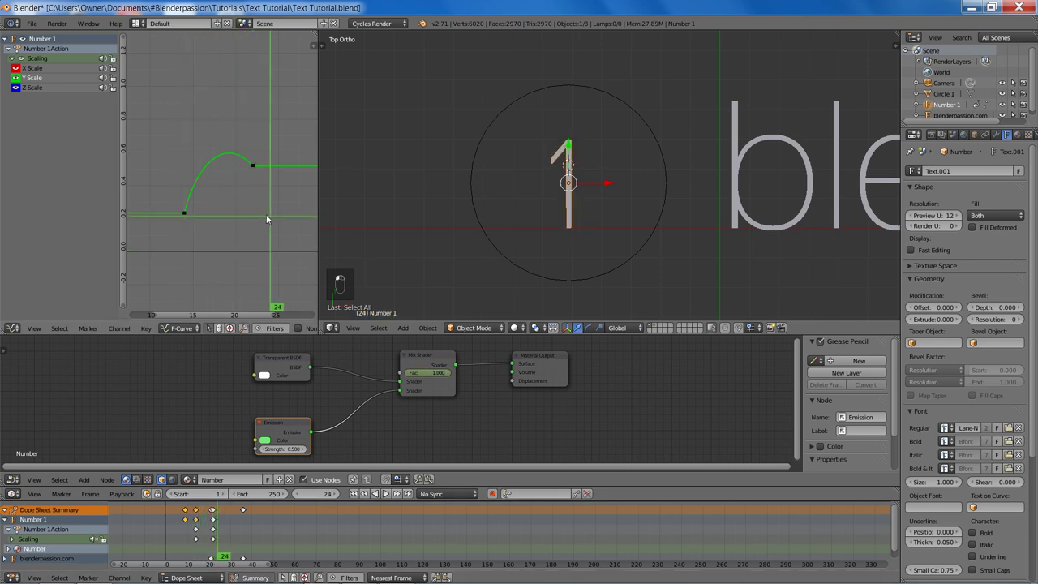
# - Preview the scale animation with playback and save the blend file
pyautogui.press('alt+a')
pyautogui.press('alt+a')
pyautogui.press('alt+a')
pyautogui.press('alt+a')
pyautogui.scroll(-3)
pyautogui.scroll(-3)
pyautogui.press('ctrl+s')
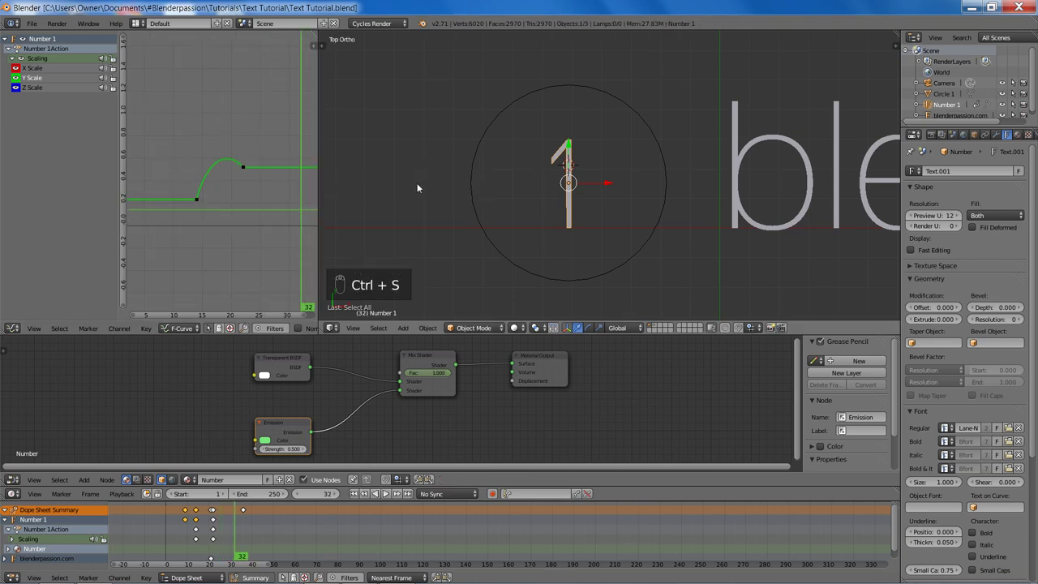
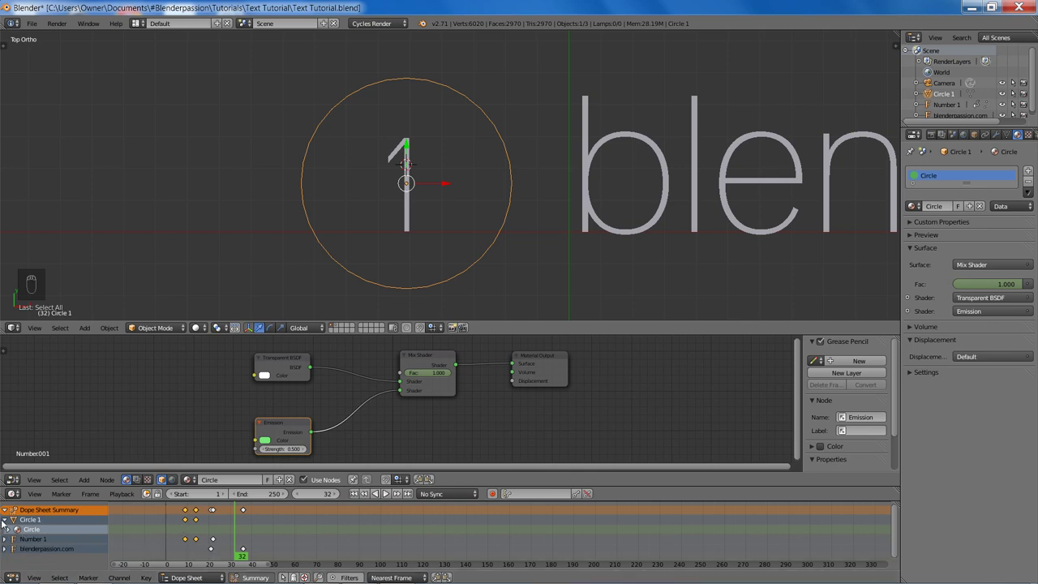
# - Scale Circle 1 evenly to 0.274 on X, Y and Z and save the file
pyautogui.moveTo(8, 523); pyautogui.dragTo(212, 526)
pyautogui.press('a')
pyautogui.press('b')
pyautogui.press('x')
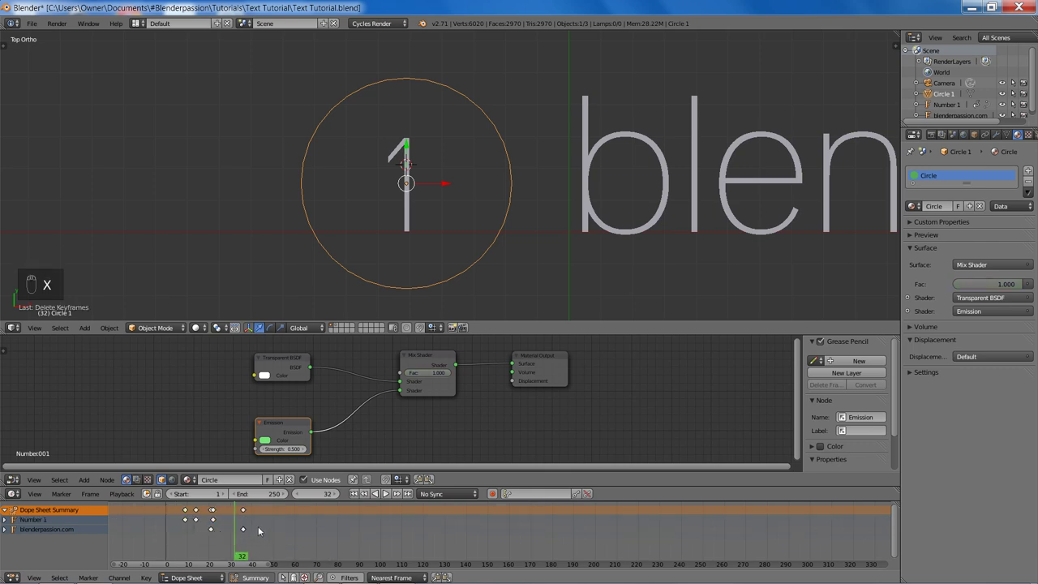
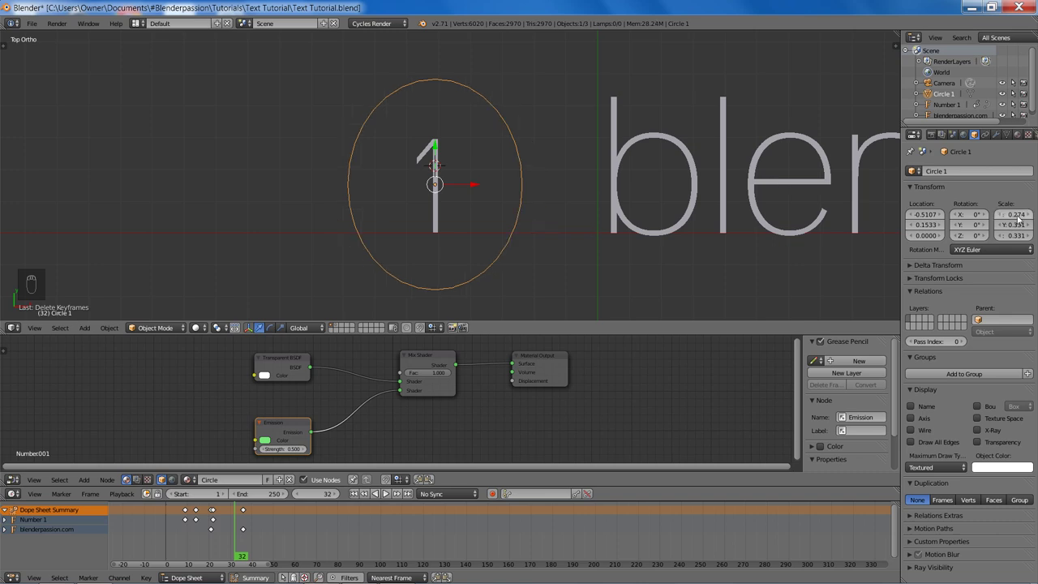
pyautogui.press('ctrl+c')
pyautogui.press('ctrl+v')
pyautogui.press('ctrl+v')
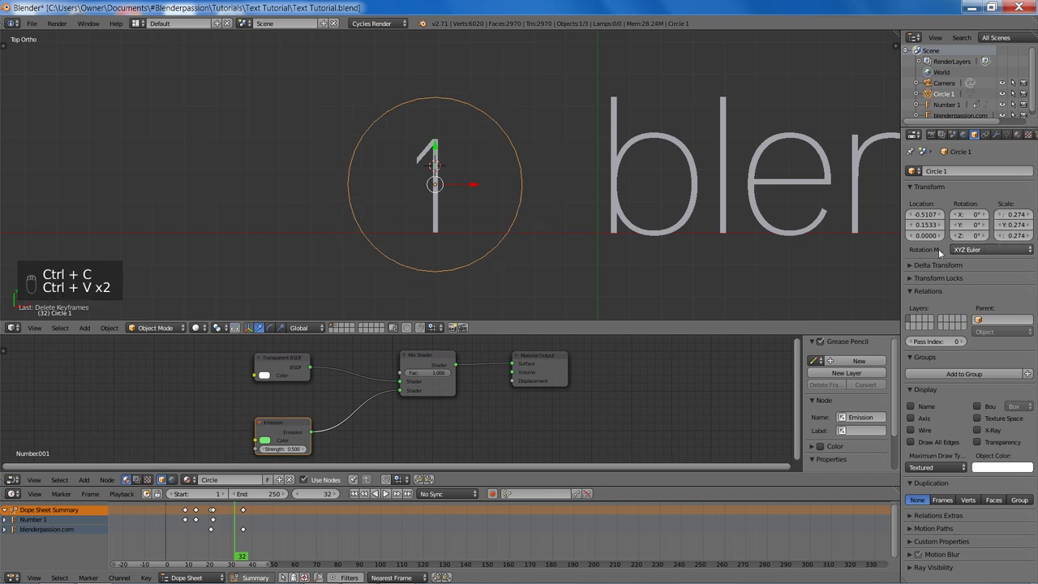
pyautogui.press('ctrl+s')
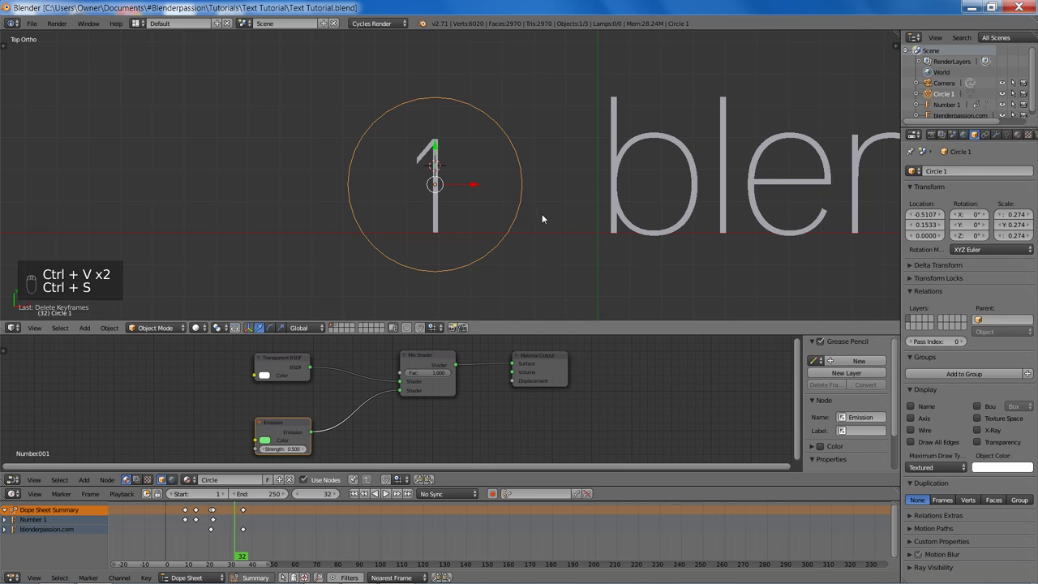
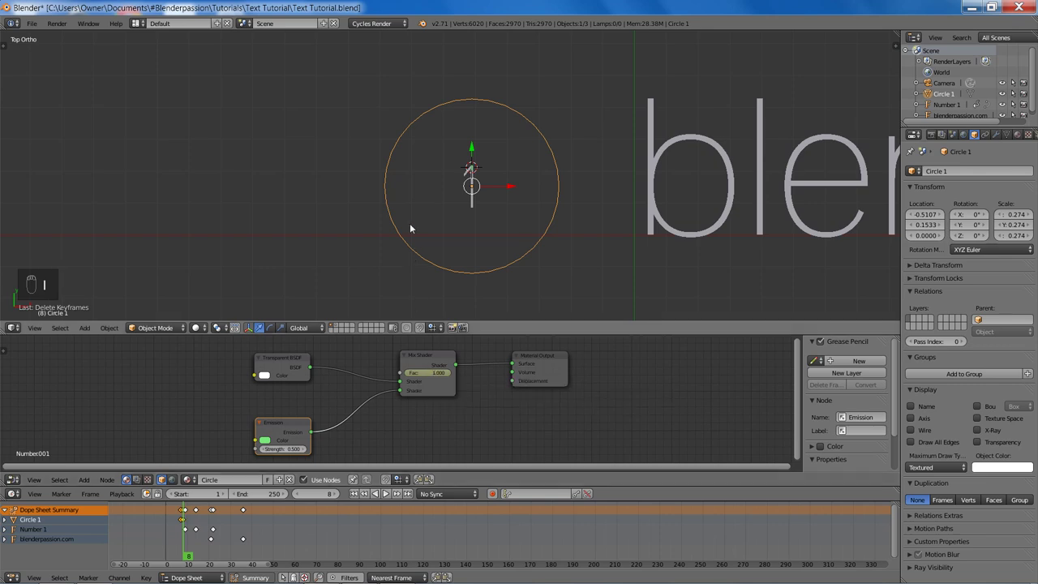
# - Extrude Circle 1's vertices into a thick ring in Edit Mode, saving first
pyautogui.press('ctrl+s')
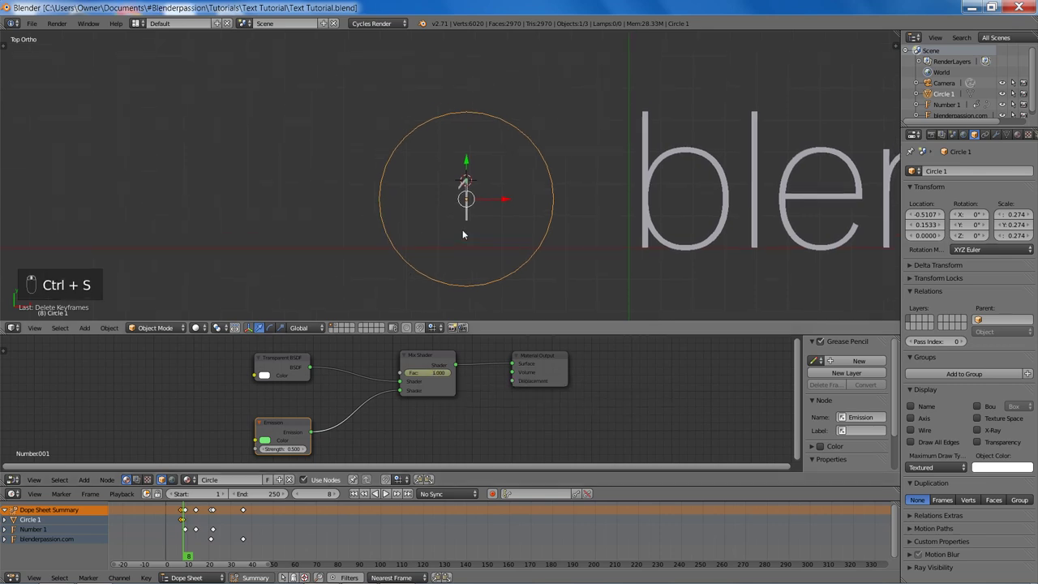
pyautogui.press('Tab')
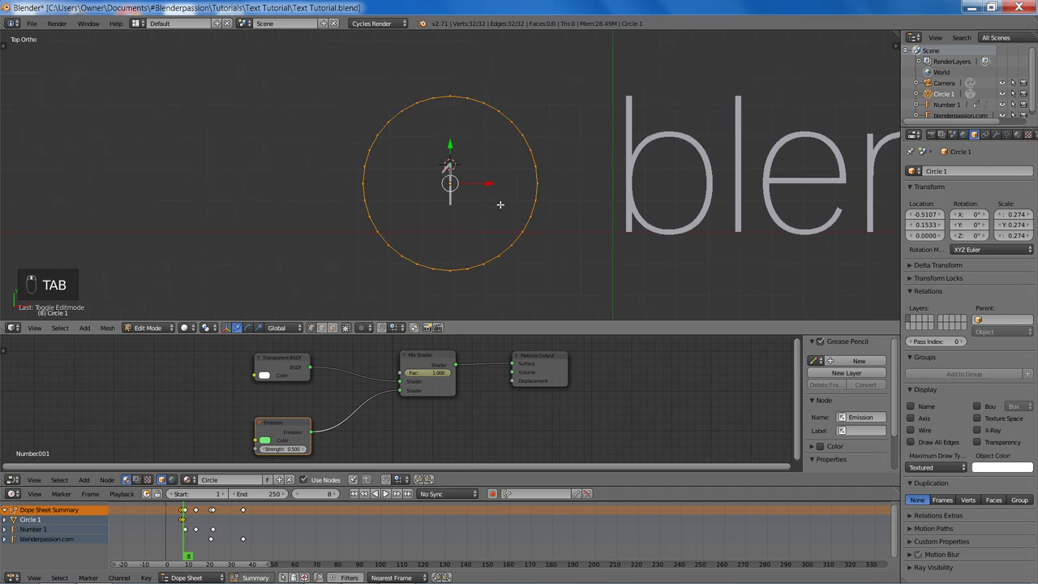
pyautogui.press('e')
pyautogui.press('s')
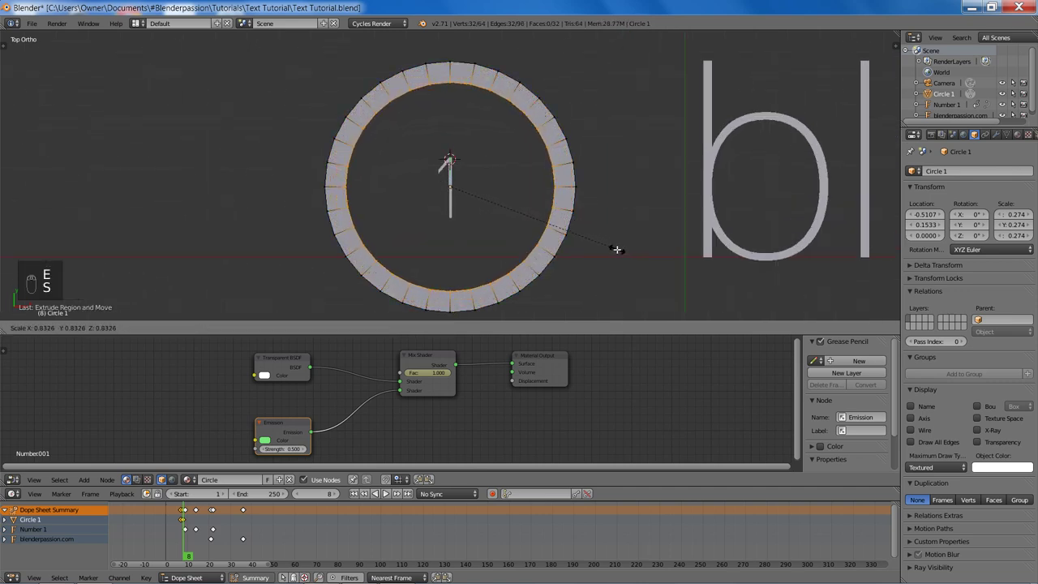
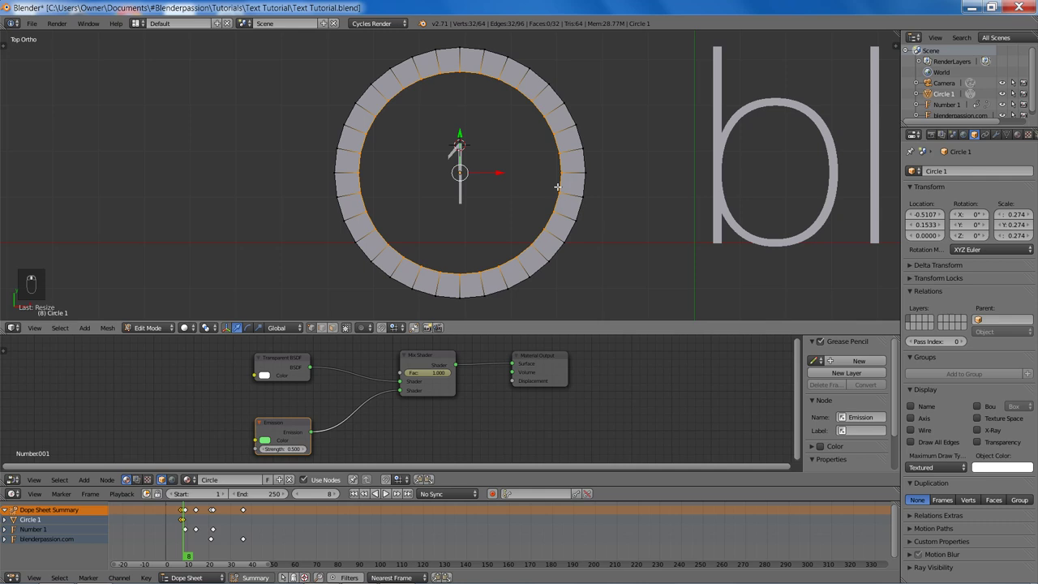
pyautogui.press('Tab')
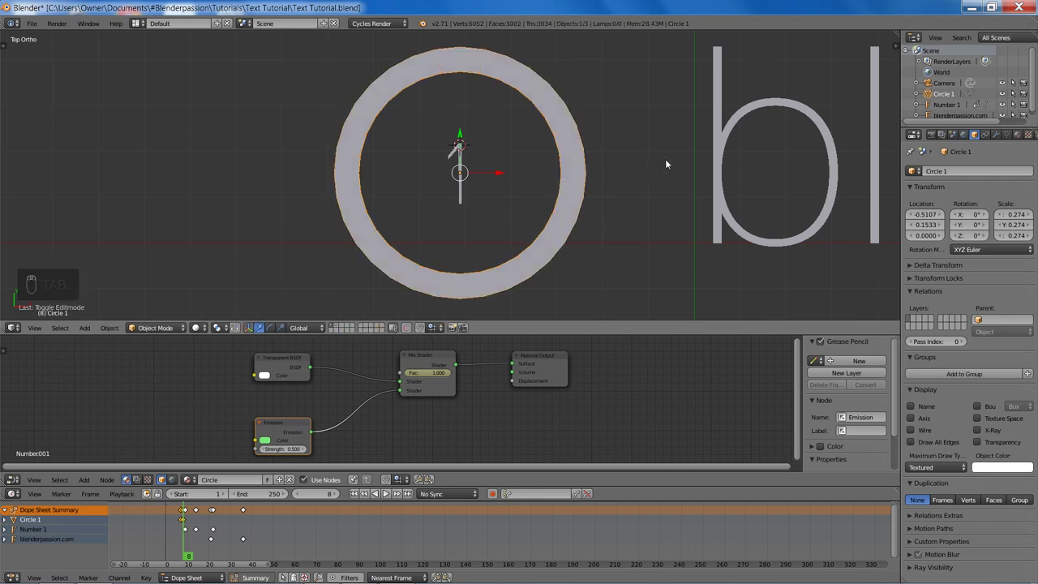
# - Snap the cursor to the ring, delete the old ring object, and add a new mesh circle there
pyautogui.moveTo(1014, 134); pyautogui.dragTo(977, 138)
pyautogui.moveTo(977, 137); pyautogui.dragTo(599, 148)
pyautogui.middleClick(599, 147)
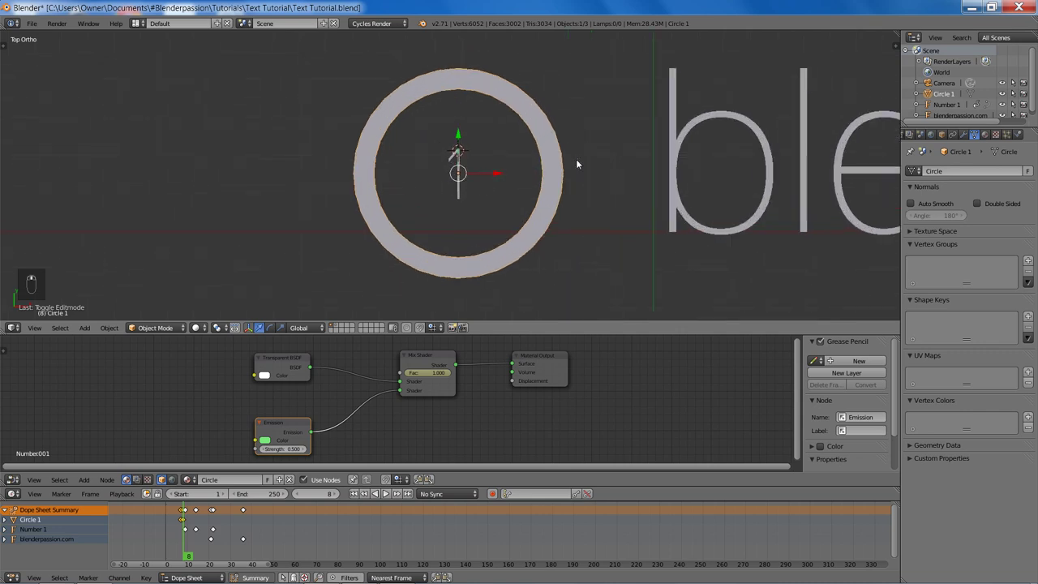
pyautogui.press('ctrl+s')
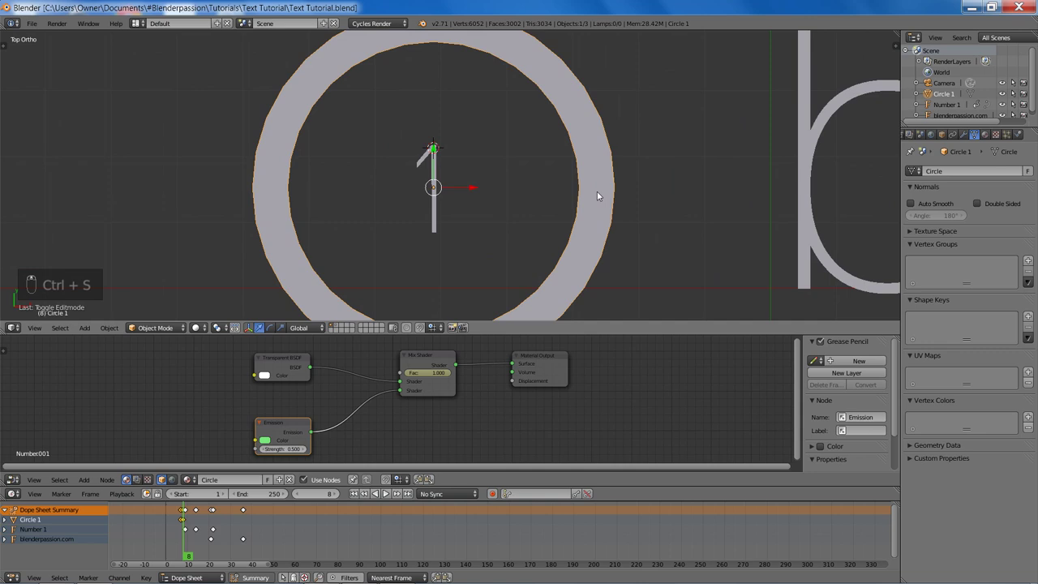
pyautogui.press('shift+s')
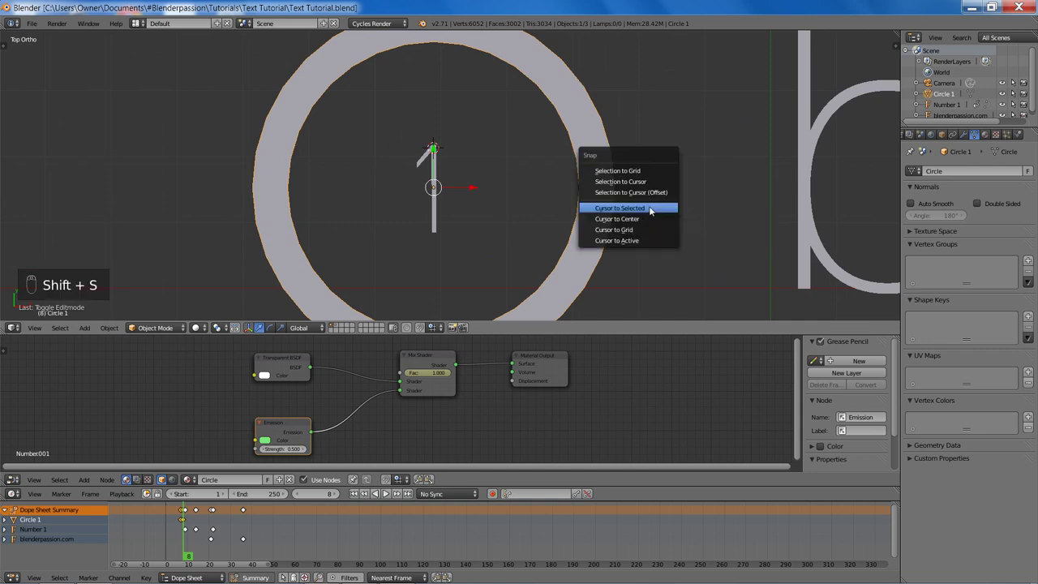
pyautogui.press('x')
pyautogui.press('shift+a')
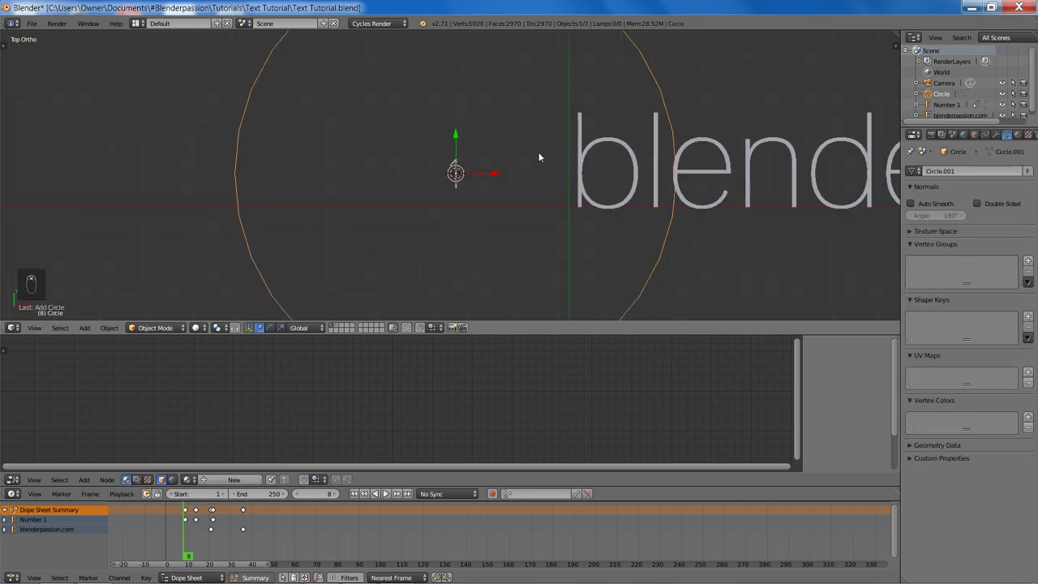
# - Scale the new circle down to 0.274 around the number and save
pyautogui.press('F6')
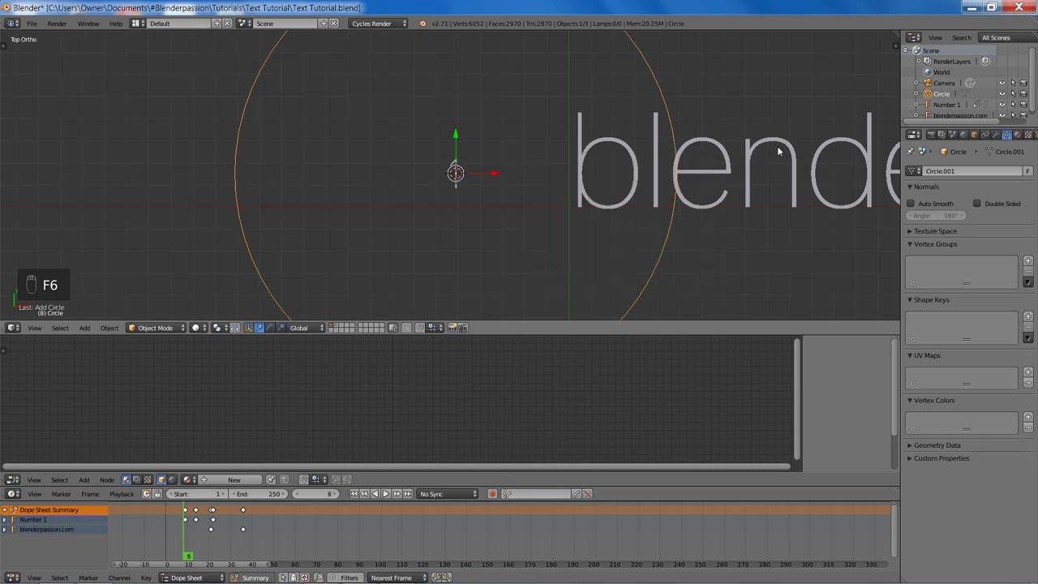
pyautogui.press('s')
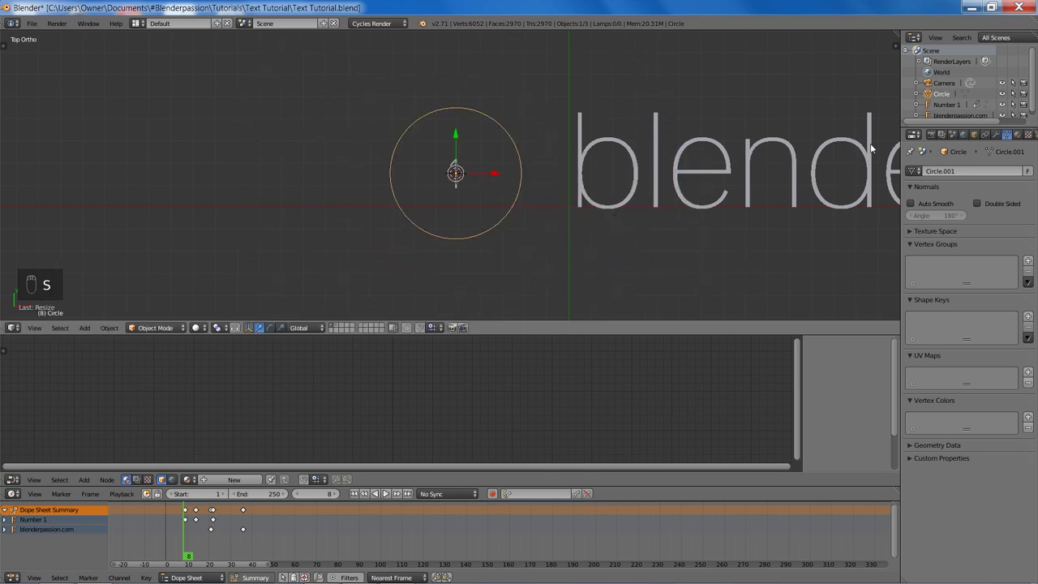
pyautogui.moveTo(974, 131); pyautogui.dragTo(1014, 240)
pyautogui.press('ctrl+v')
pyautogui.press('ctrl+v')
pyautogui.press('ctrl+v')
pyautogui.click(599, 197)
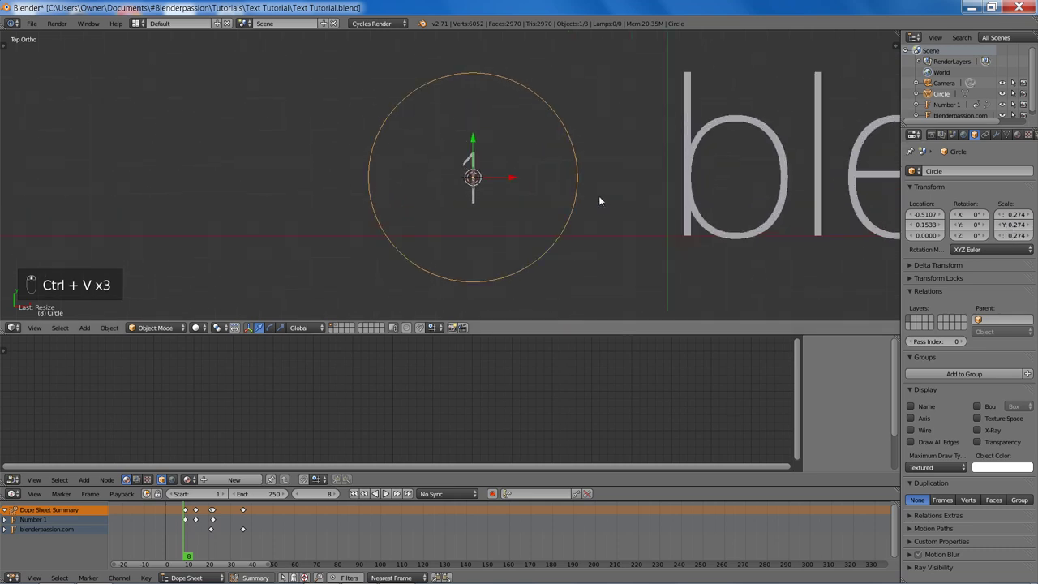
pyautogui.press('ctrl+s')
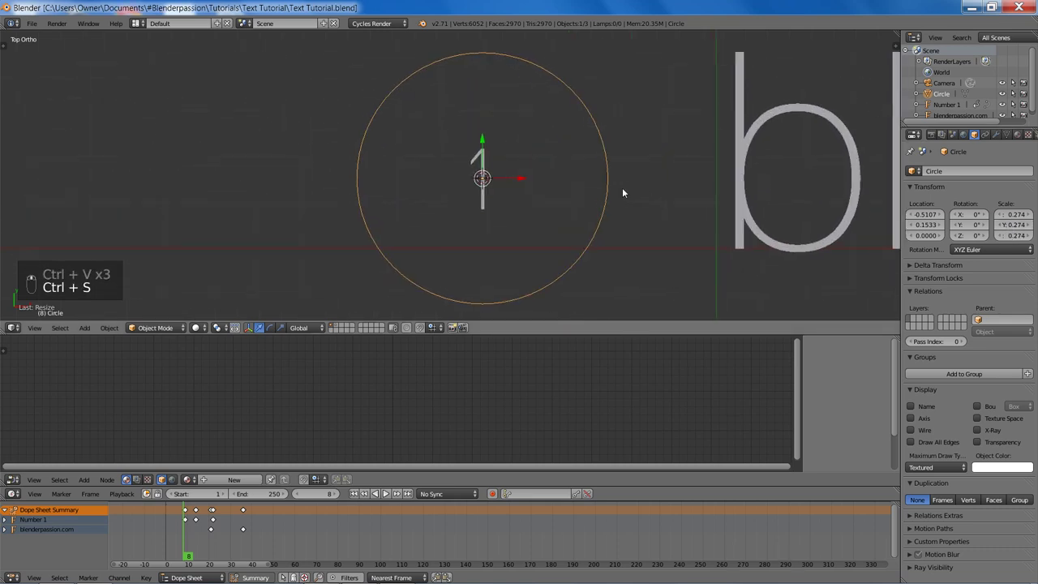
# - Extrude the circle's vertices outward in Edit Mode to thicken it into a ring
pyautogui.press('Tab')
pyautogui.press('e')
pyautogui.press('s')
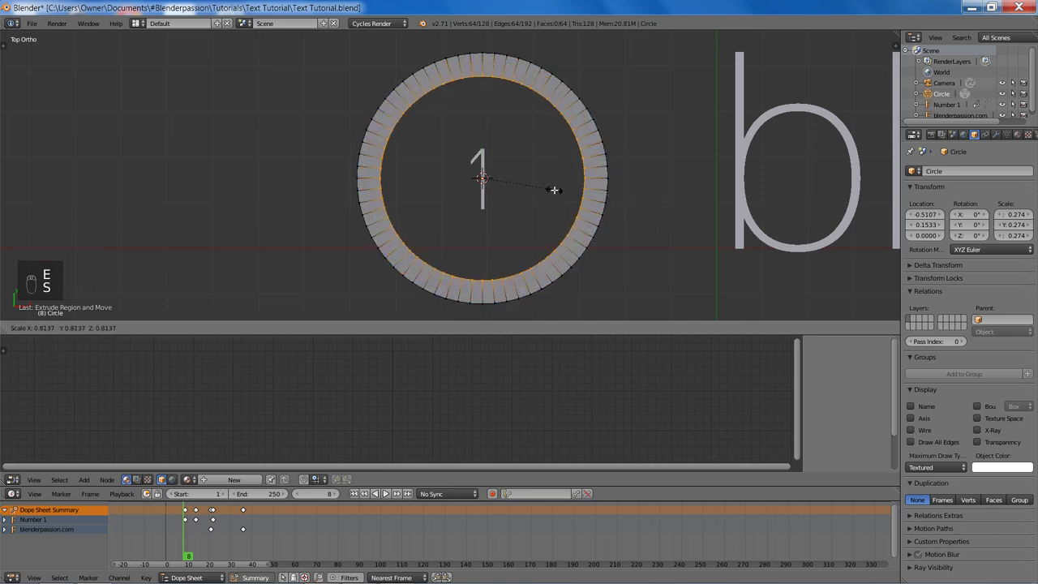
pyautogui.press('Tab')
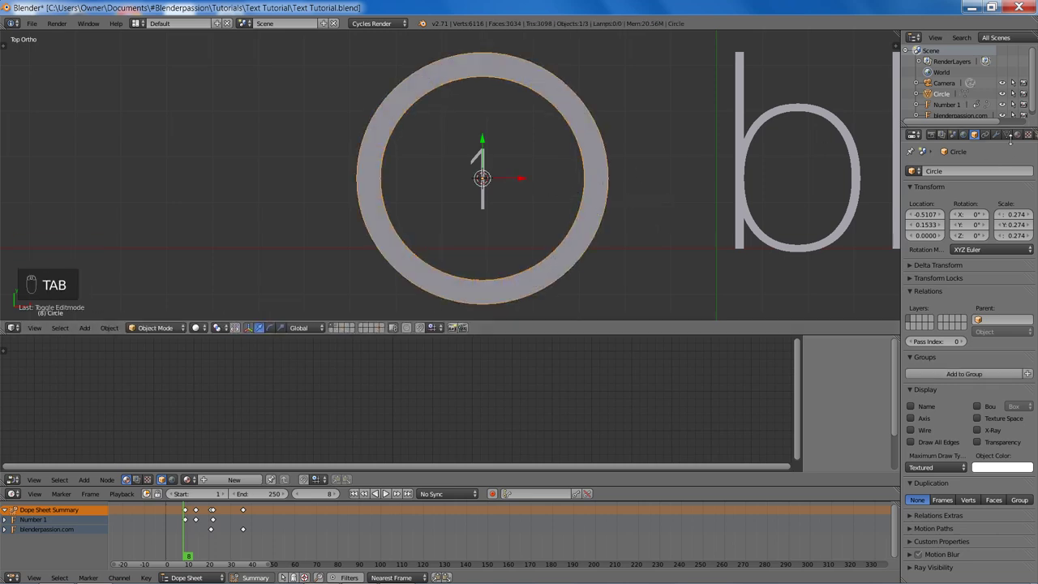
# - Add Basis and Grow shape keys and scale the Basis vertices so the ring collapses to a thin outline
pyautogui.moveTo(1006, 133); pyautogui.dragTo(932, 336)
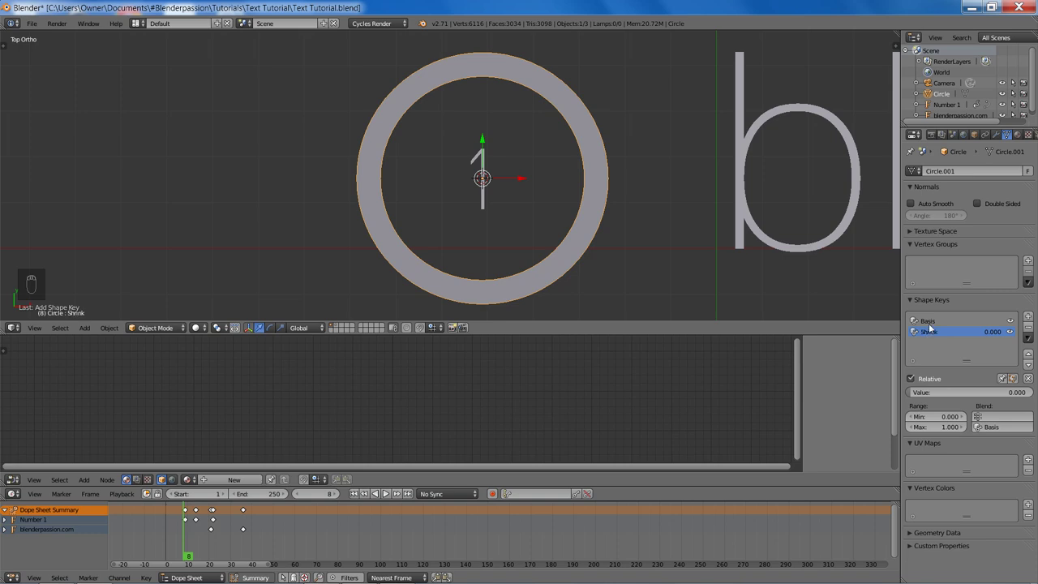
pyautogui.moveTo(581, 209); pyautogui.dragTo(685, 237)
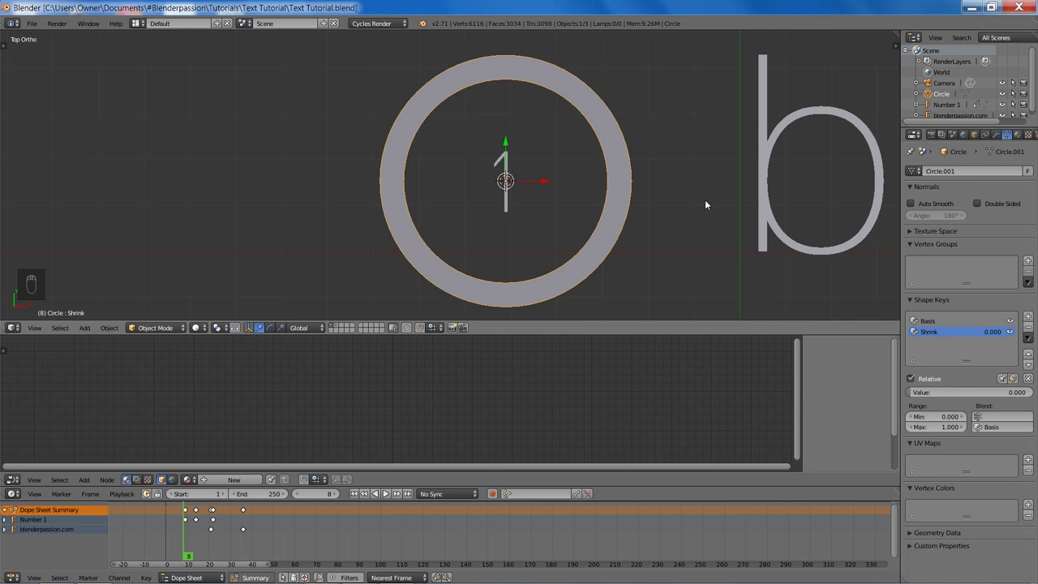
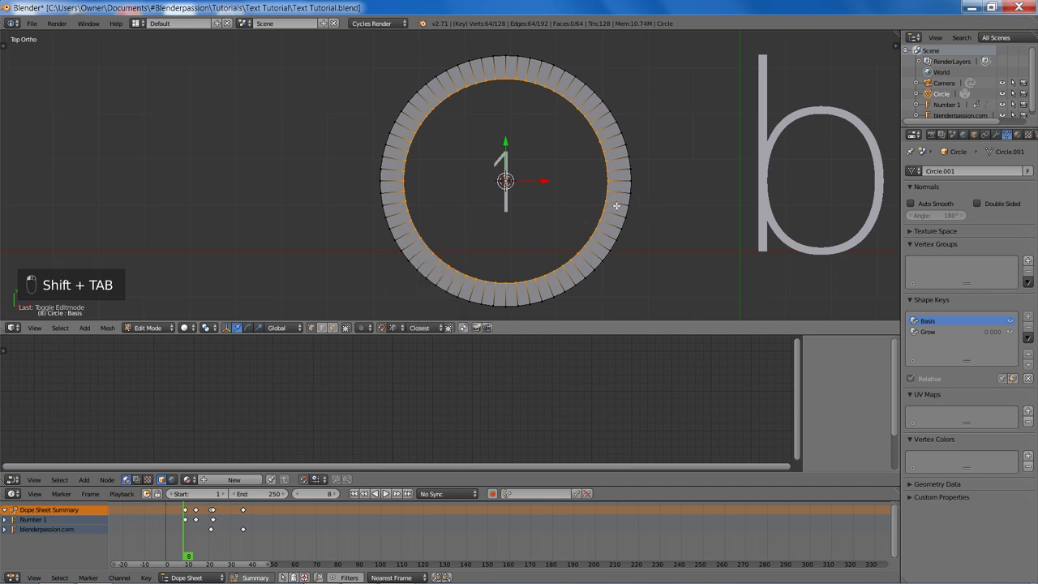
pyautogui.press('s')
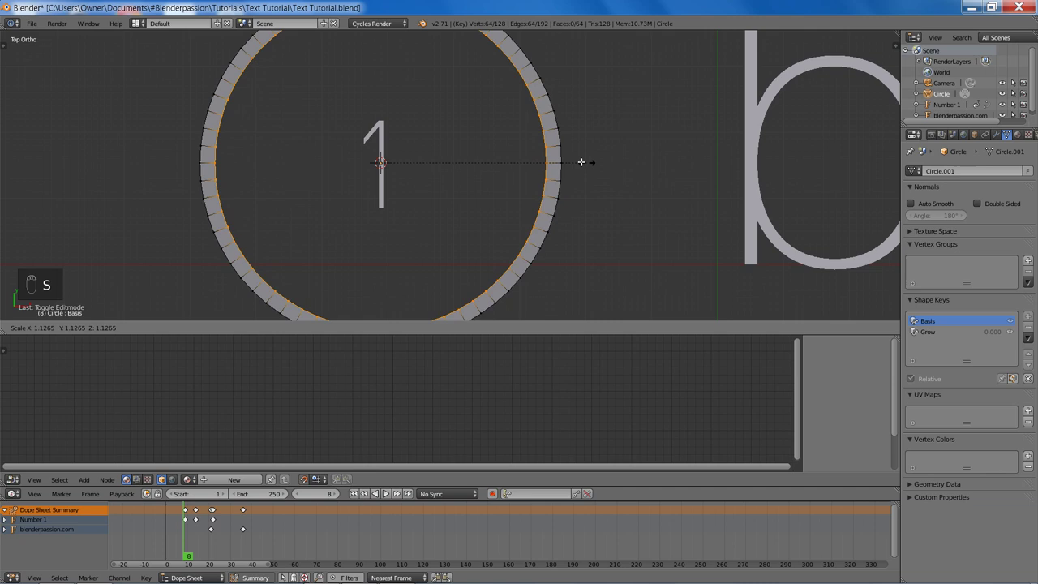
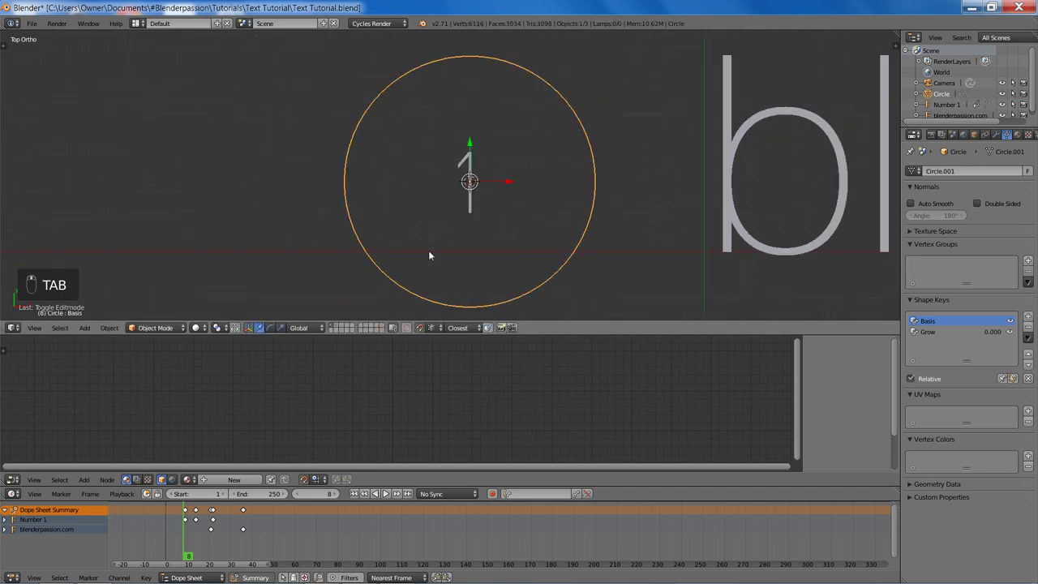
pyautogui.middleClick(420, 284)
# - Split off a Graph Editor in Drivers mode with its properties panel and pick the Grow shape key
pyautogui.press('shift+Tab')
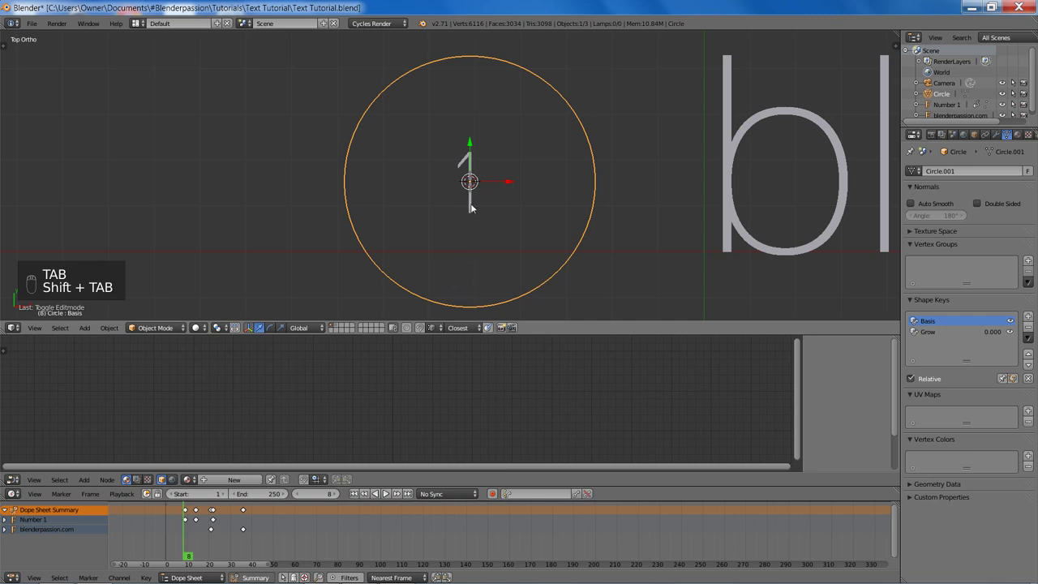
pyautogui.press('ctrl+s')
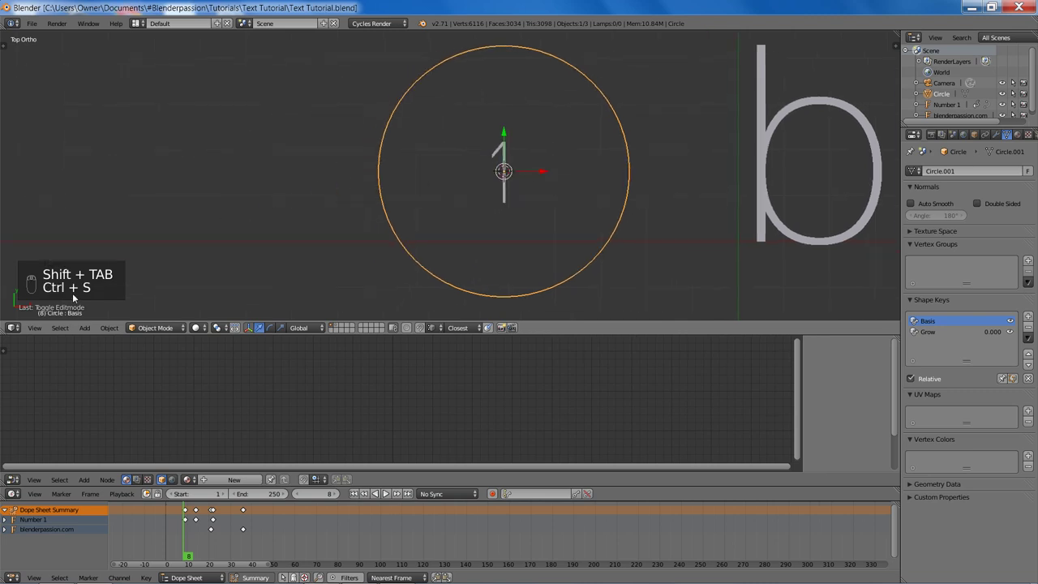
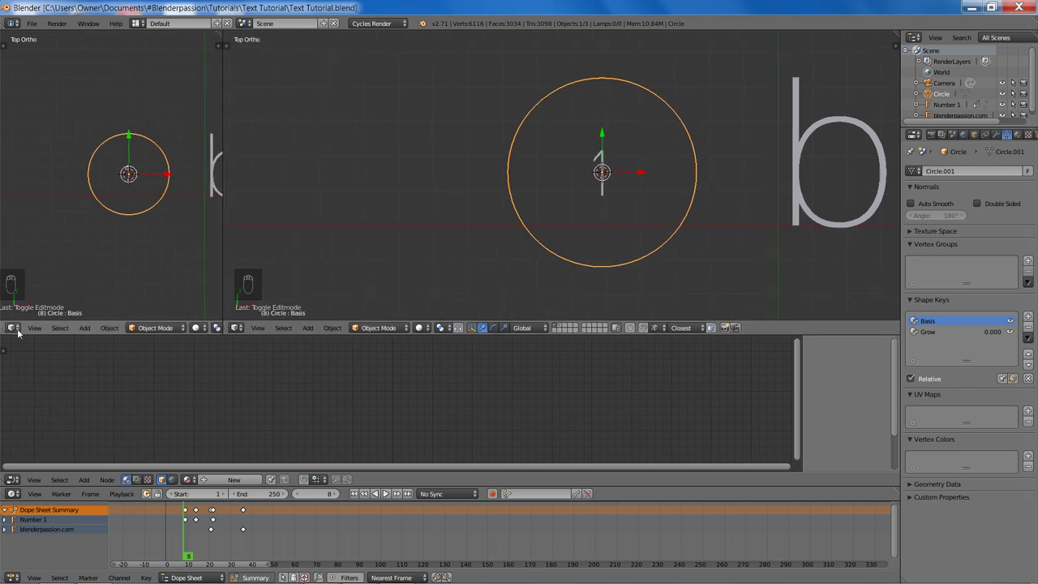
pyautogui.click(19, 331)
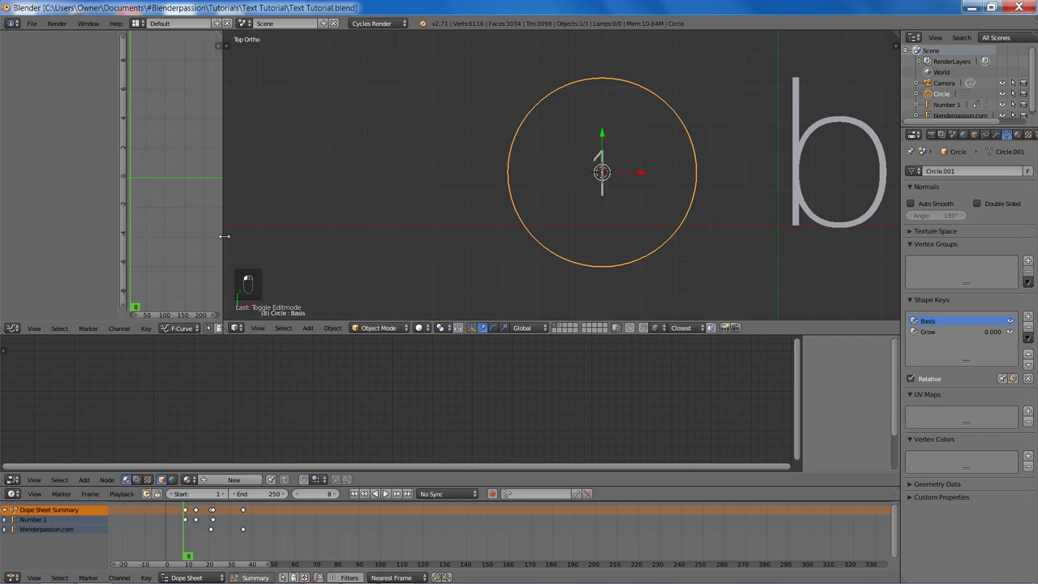
pyautogui.press('n')
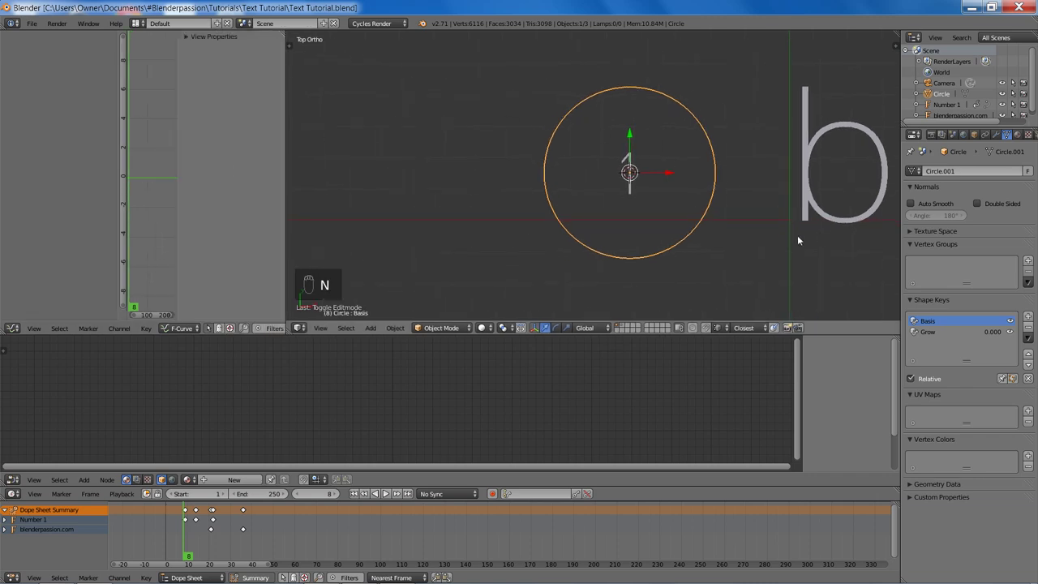
pyautogui.click(191, 330)
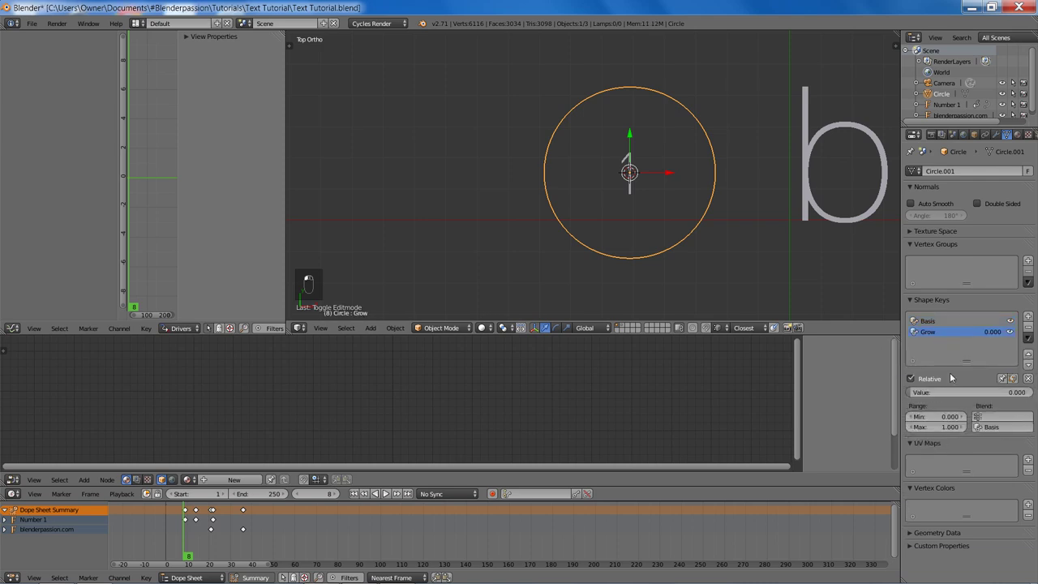
# - Add a scripted-expression driver to the Grow value and arrange the driver editor beside the viewport
pyautogui.middleClick(945, 395)
pyautogui.moveTo(932, 411); pyautogui.dragTo(116, 78)
pyautogui.moveTo(13, 50); pyautogui.dragTo(239, 141)
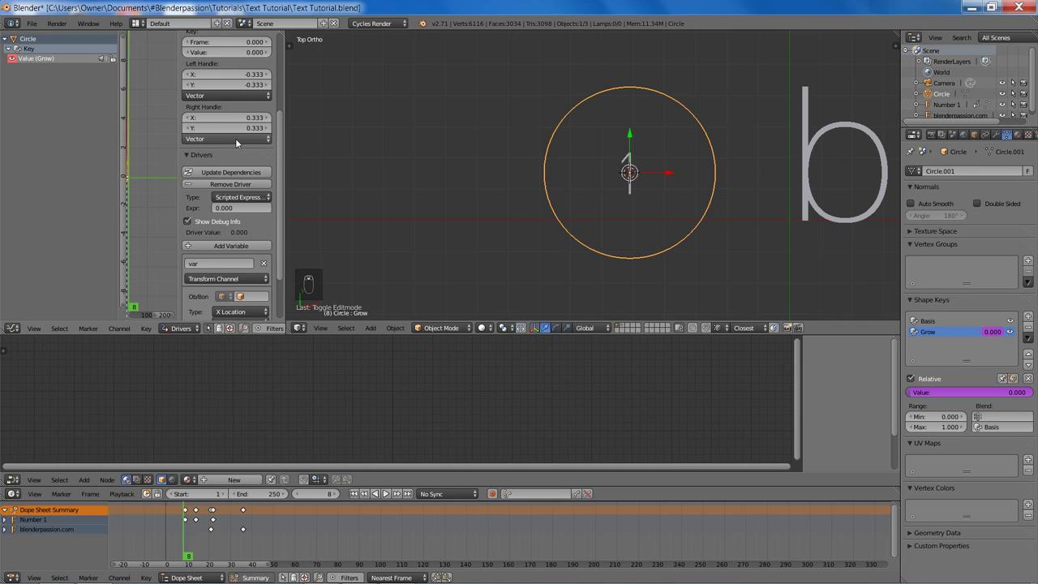
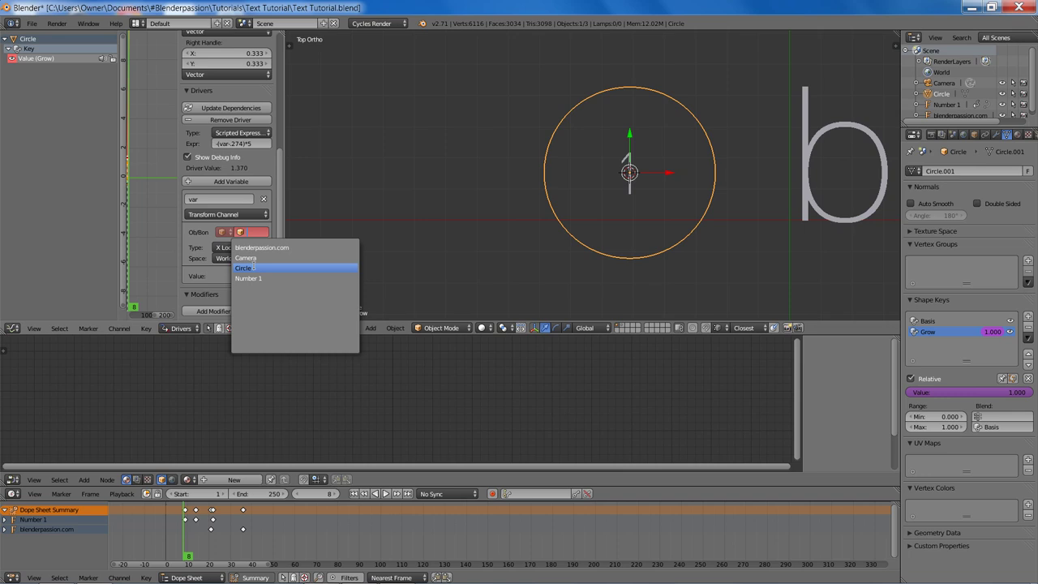
pyautogui.moveTo(235, 248); pyautogui.dragTo(236, 142)
pyautogui.moveTo(242, 261); pyautogui.dragTo(230, 216)
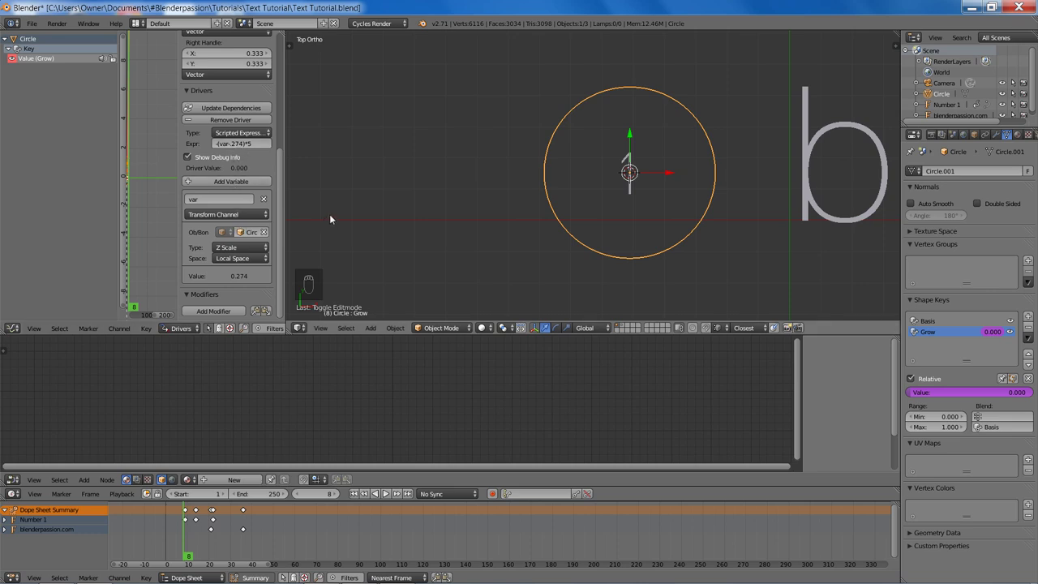
# - Adjust the circle's scale and insert a Scaling keyframe at frame 8 in its CircleAction
pyautogui.press('s')
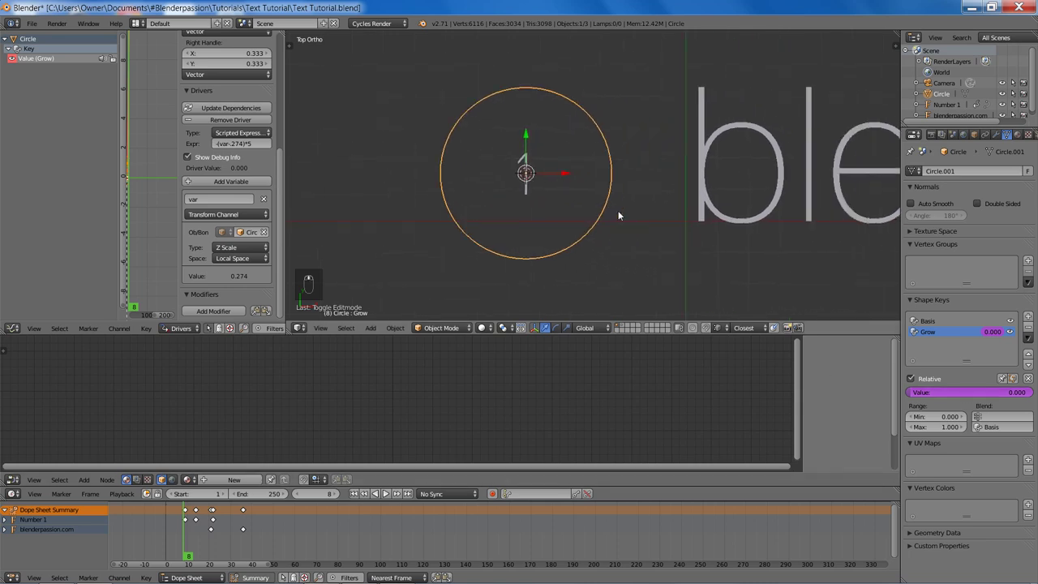
pyautogui.press('Tab')
pyautogui.press('s')
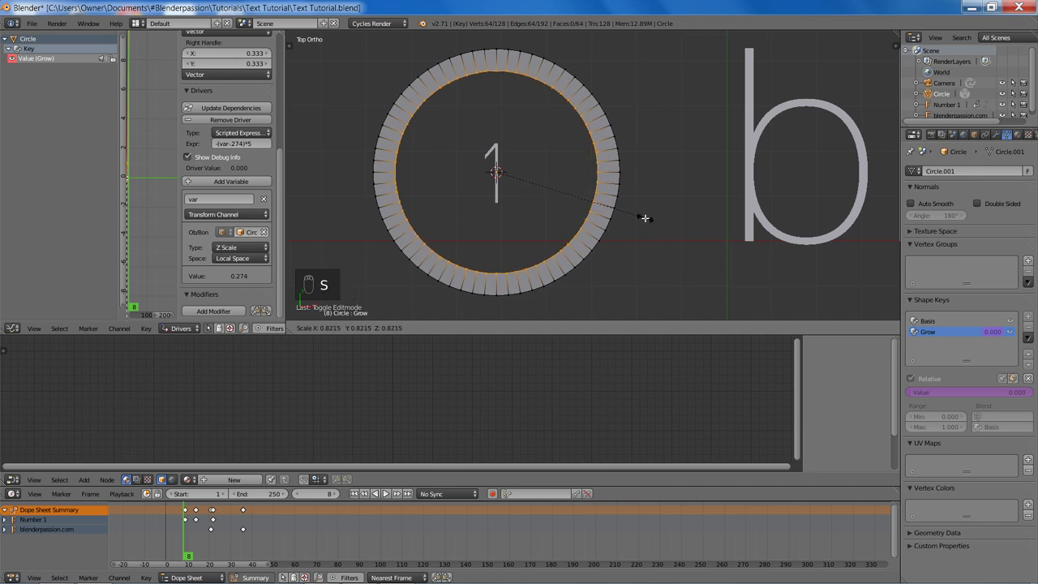
pyautogui.press('Tab')
pyautogui.press('s')
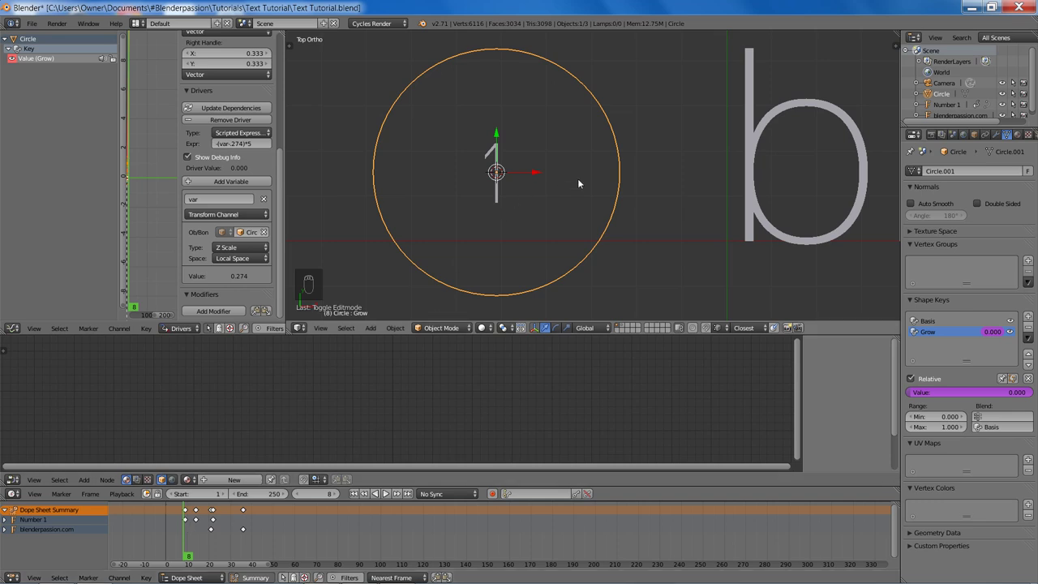
pyautogui.press('i')
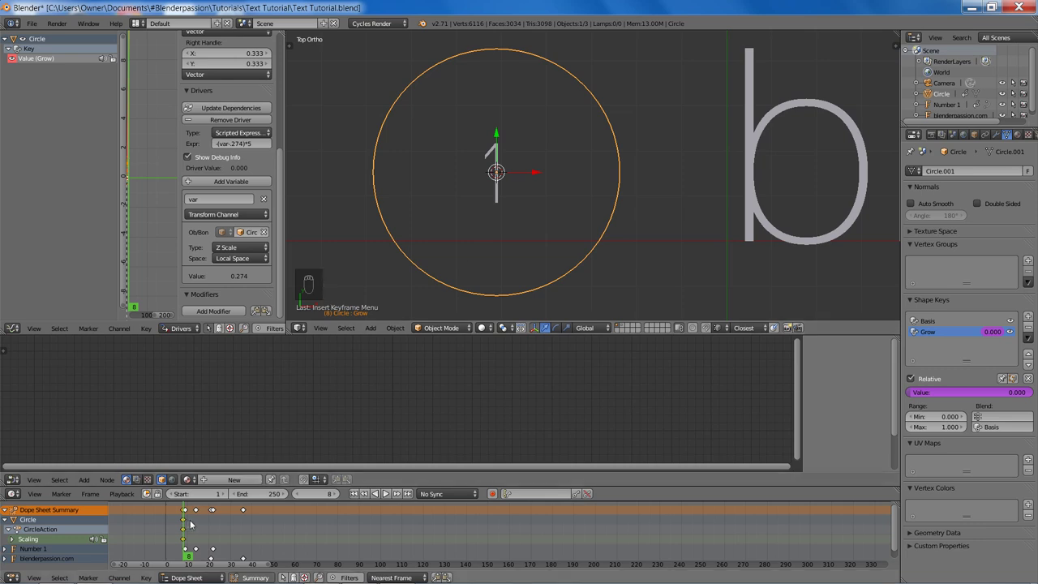
# - Advance the frame, set the circle's scale nearly to zero on all axes, and keyframe it
pyautogui.press('Right')
pyautogui.press('Right')
pyautogui.press('Right')
pyautogui.press('Right')
pyautogui.press('Right')
pyautogui.press('Right')
pyautogui.press('Right')
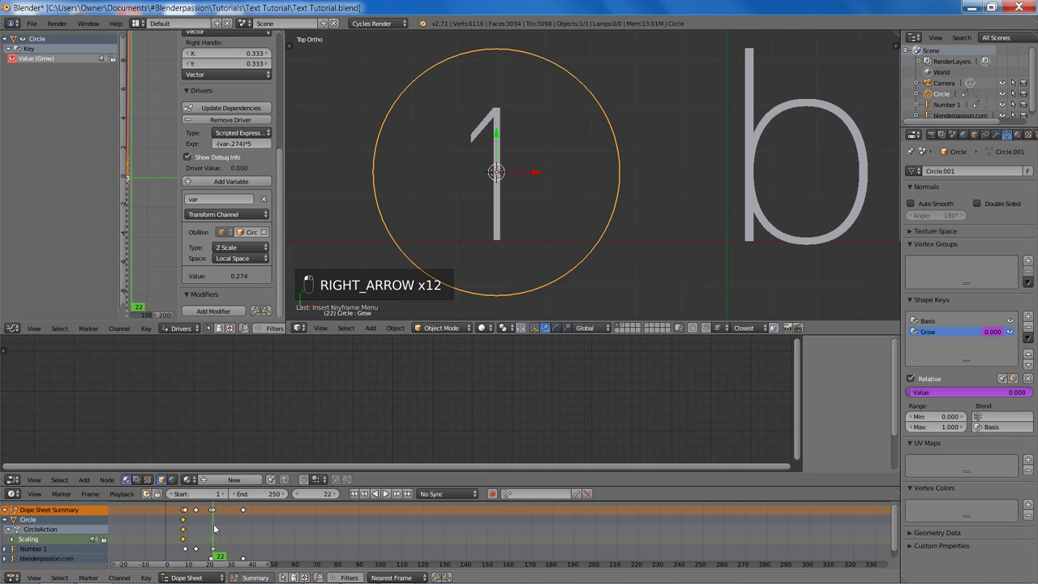
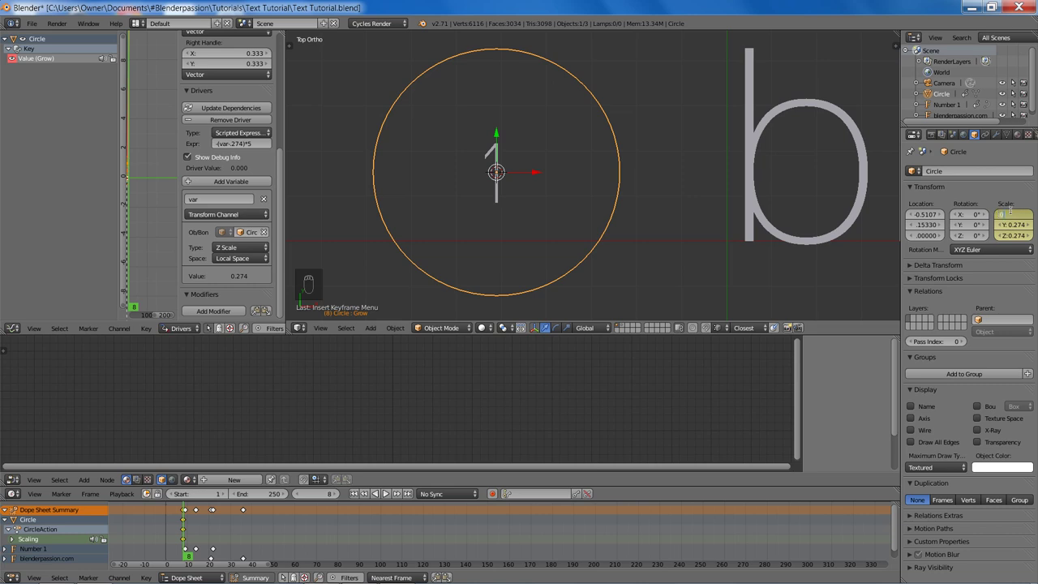
pyautogui.press('0')
pyautogui.press('ctrl+c')
pyautogui.press('ctrl+v')
pyautogui.press('ctrl+v')
pyautogui.press('i')
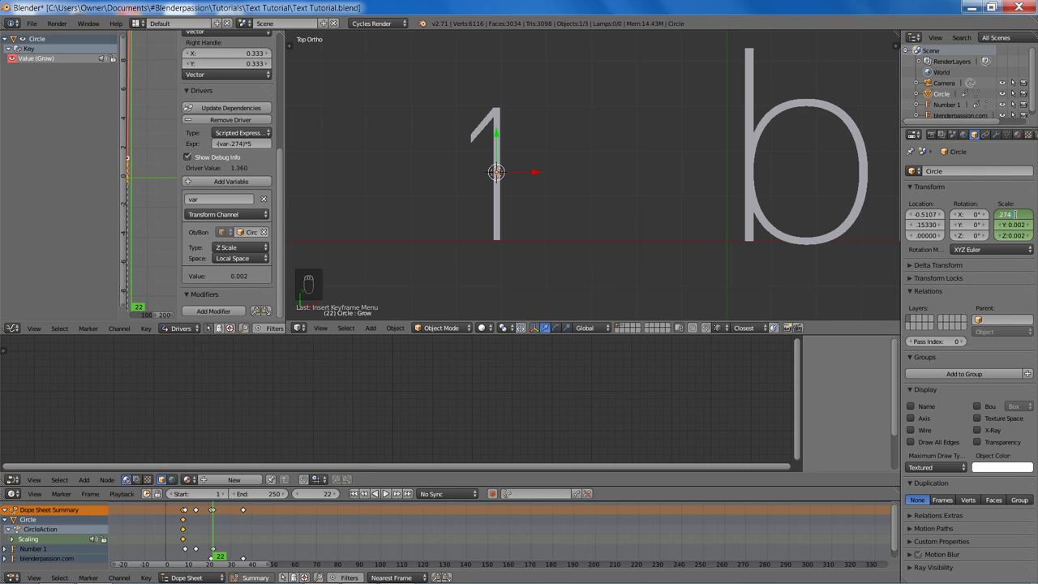
# - Copy the scale across axes for a second key at 0.274 around frame 22 and save
pyautogui.press('ctrl+c')
pyautogui.press('ctrl+v')
pyautogui.press('ctrl+v')
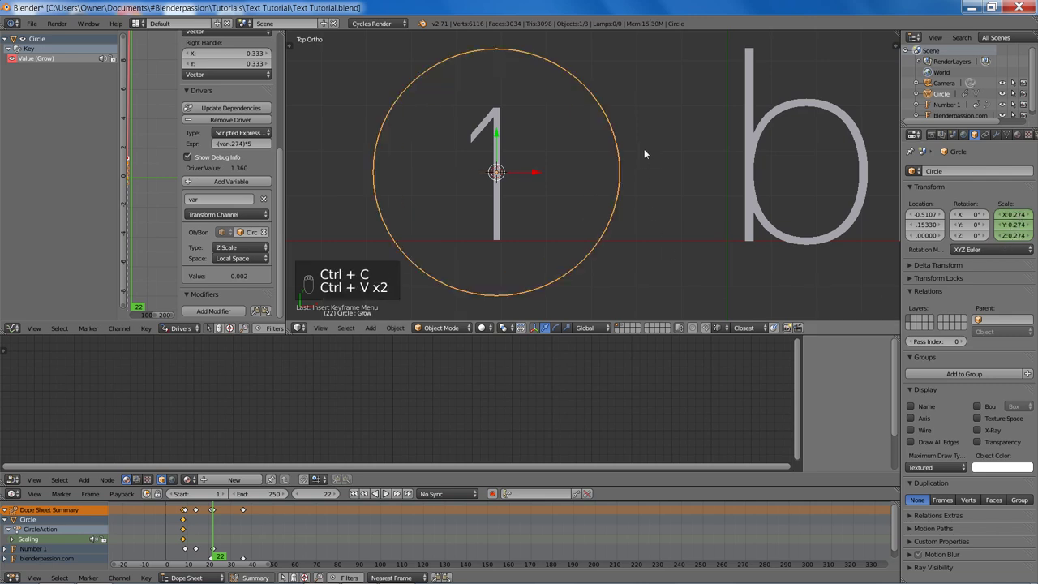
pyautogui.press('ctrl+s')
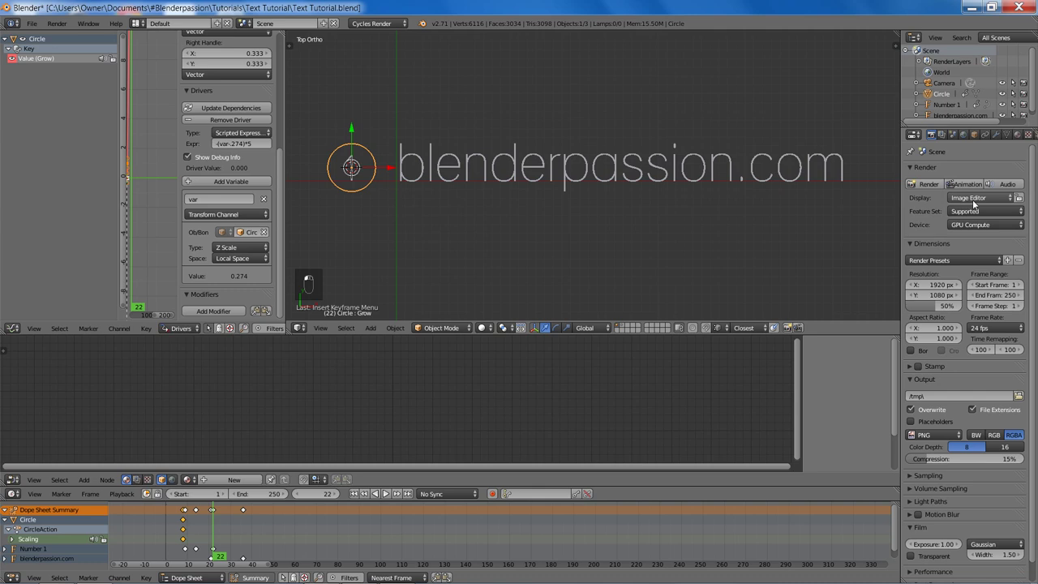
pyautogui.press('shift+z')
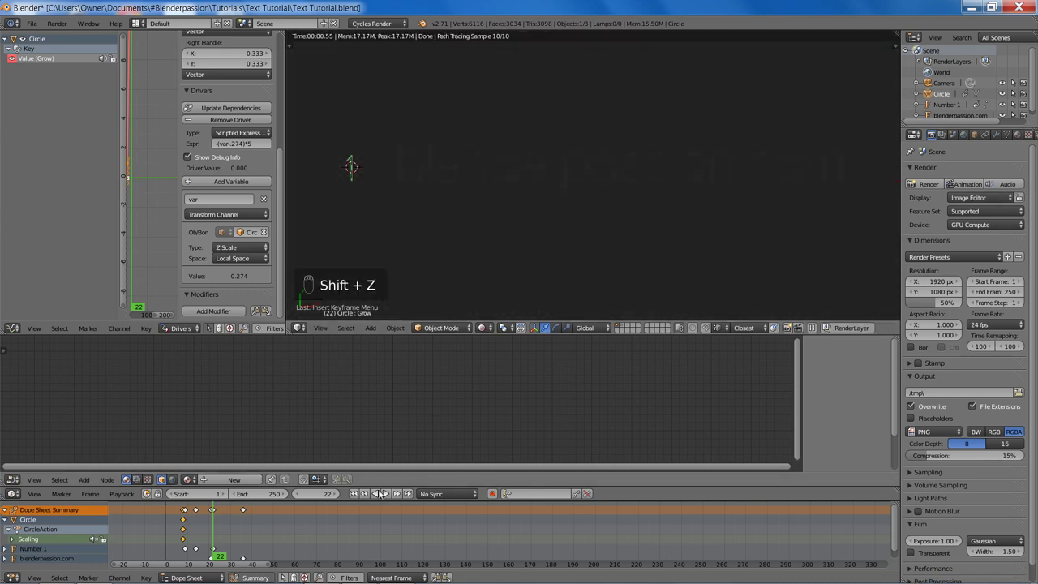
pyautogui.moveTo(203, 527); pyautogui.dragTo(184, 533)
pyautogui.press('Right')
pyautogui.press('Right')
pyautogui.press('Right')
pyautogui.press('Right')
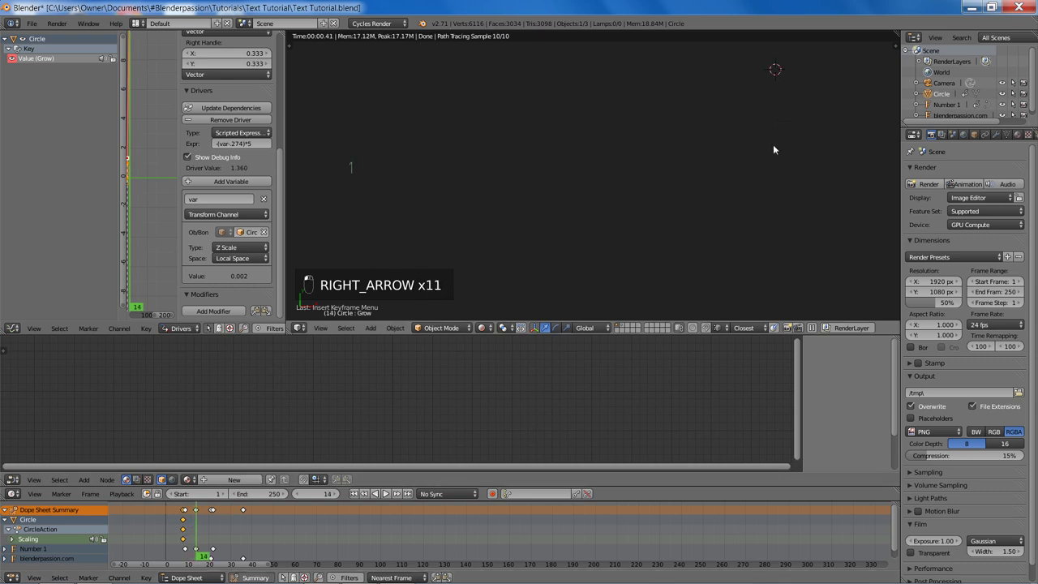
pyautogui.press('Right')
pyautogui.press('Right')
pyautogui.press('Right')
pyautogui.press('Right')
pyautogui.press('Right')
pyautogui.press('Right')
pyautogui.press('Right')
pyautogui.press('Right')
pyautogui.press('Right')
pyautogui.press('Right')
pyautogui.press('Right')
pyautogui.press('Right')
pyautogui.press('Right')
pyautogui.press('Right')
pyautogui.press('Right')
pyautogui.press('Right')
pyautogui.press('Right')
pyautogui.press('Right')
pyautogui.press('Right')
pyautogui.press('z')
pyautogui.press('z')
pyautogui.press('z')
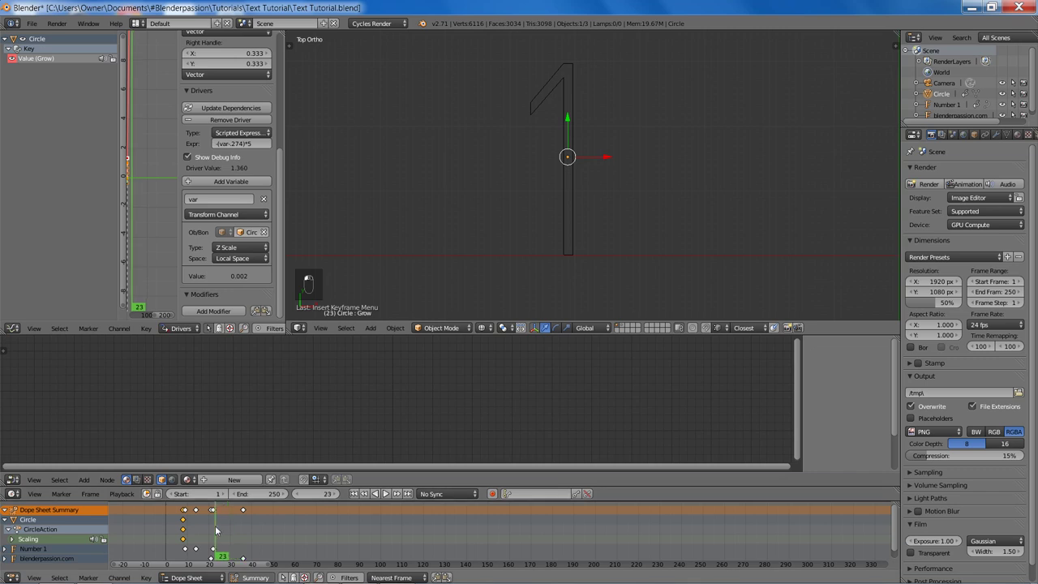
# - Step back a frame, enlarge the circle to 0.274 on all axes, and keyframe the scale
pyautogui.press('Left')
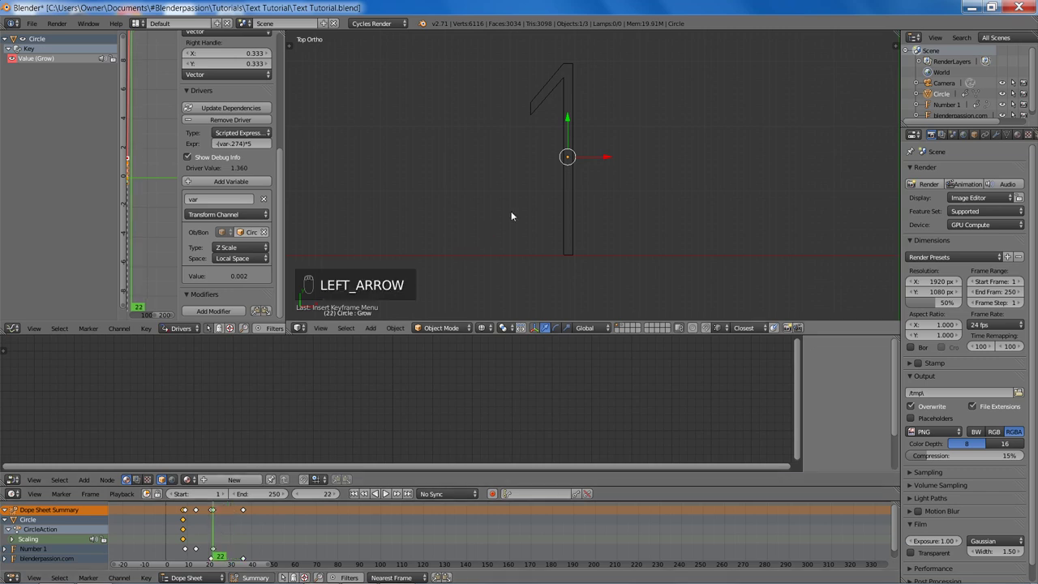
pyautogui.press('s')
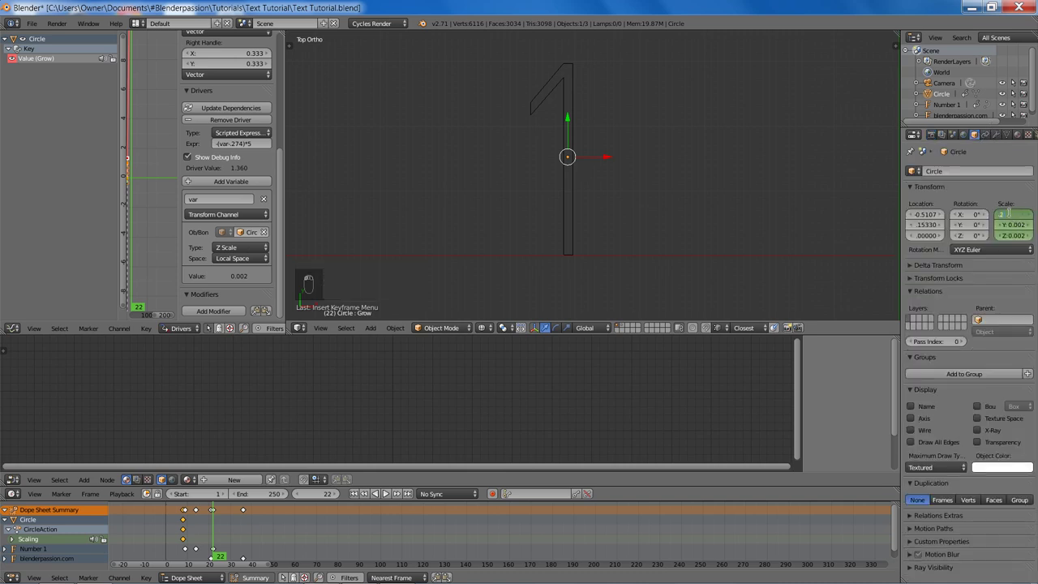
pyautogui.press('ctrl+c')
pyautogui.press('ctrl+v')
pyautogui.press('ctrl+v')
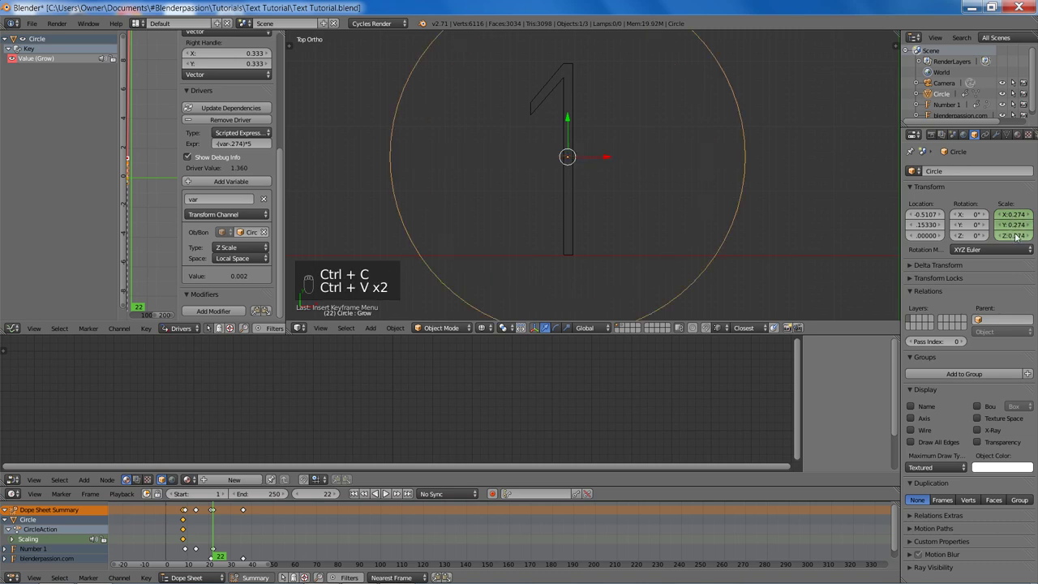
pyautogui.press('i')
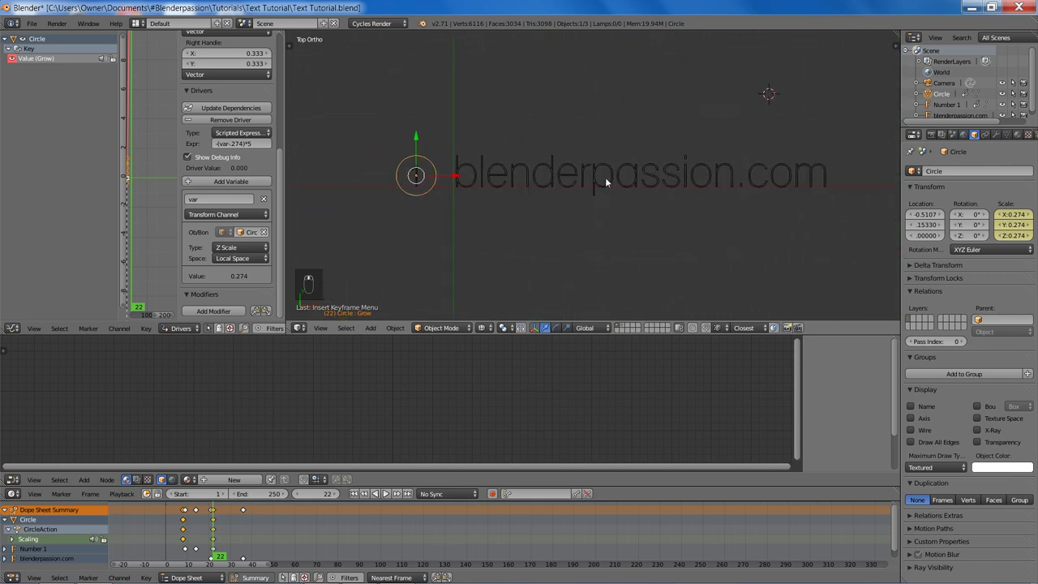
# - Step through the animation frame by frame from the start to check the circle's growth, toggling shading
pyautogui.press('z')
pyautogui.press('shift+Left')
pyautogui.press('Right')
pyautogui.press('Right')
pyautogui.press('Right')
pyautogui.press('Right')
pyautogui.press('Right')
pyautogui.press('Right')
pyautogui.press('Right')
pyautogui.press('Right')
pyautogui.press('Right')
pyautogui.press('Right')
pyautogui.press('Right')
pyautogui.press('Right')
pyautogui.press('Right')
pyautogui.press('Right')
pyautogui.press('Right')
pyautogui.press('Right')
pyautogui.press('Right')
pyautogui.press('Right')
pyautogui.press('Right')
pyautogui.press('Right')
pyautogui.press('z')
pyautogui.press('z')
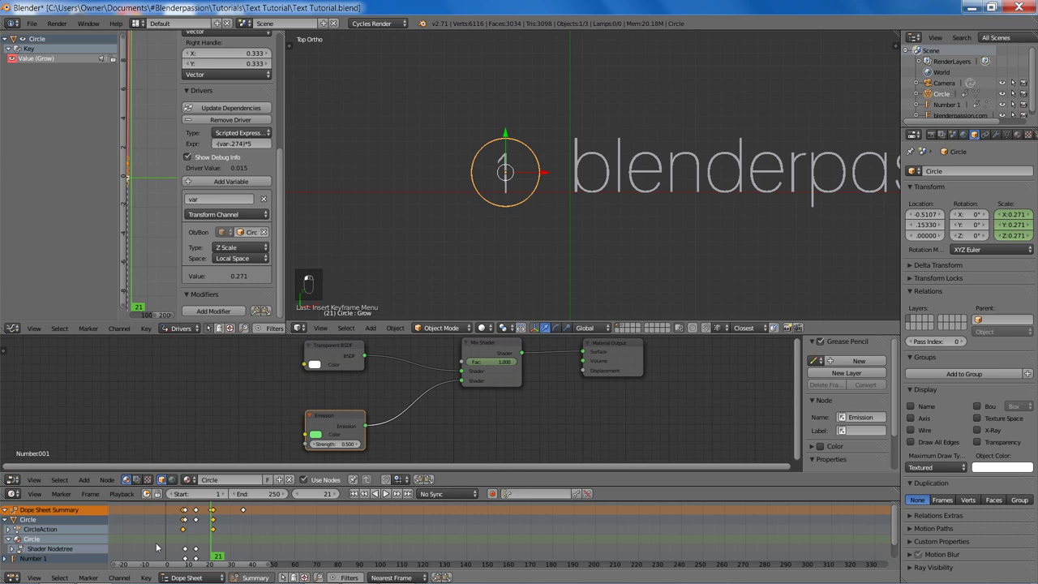
# - Key the circle's Mix Shader factor at 0 on frame 7 and 1 on frame 8, then save
pyautogui.press('a')
pyautogui.press('b')
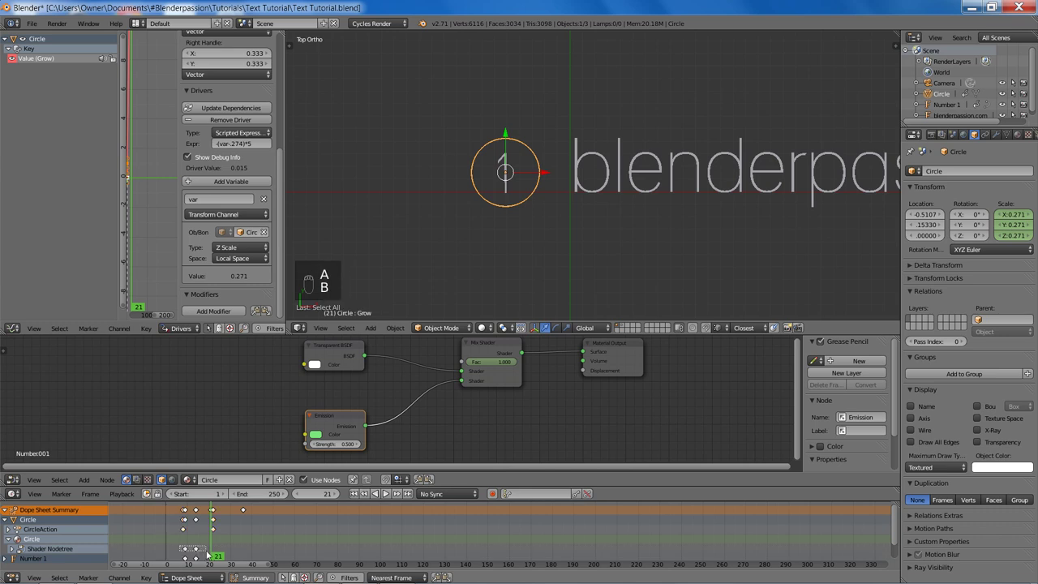
pyautogui.press('x')
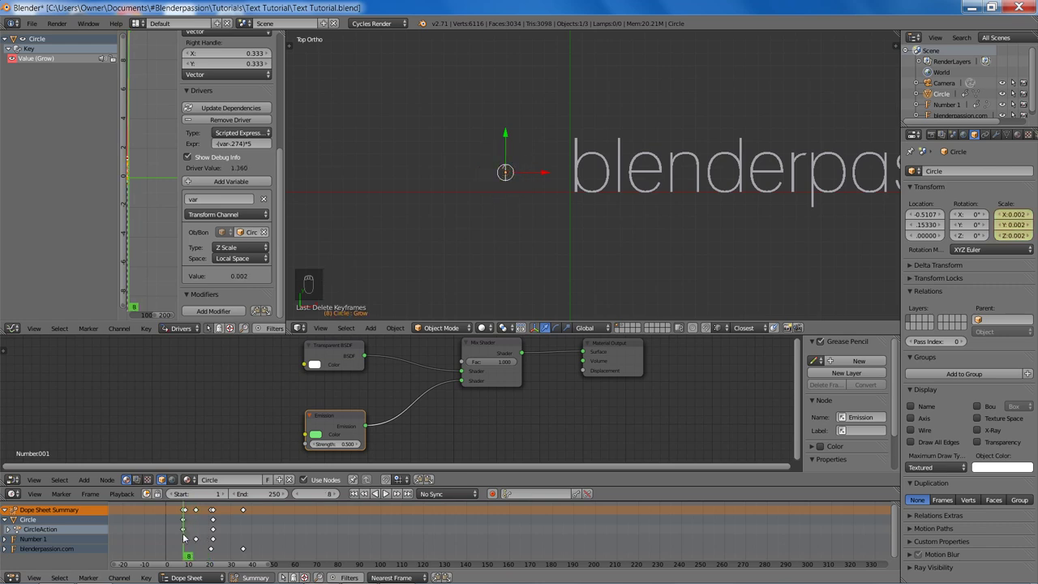
pyautogui.press('Left')
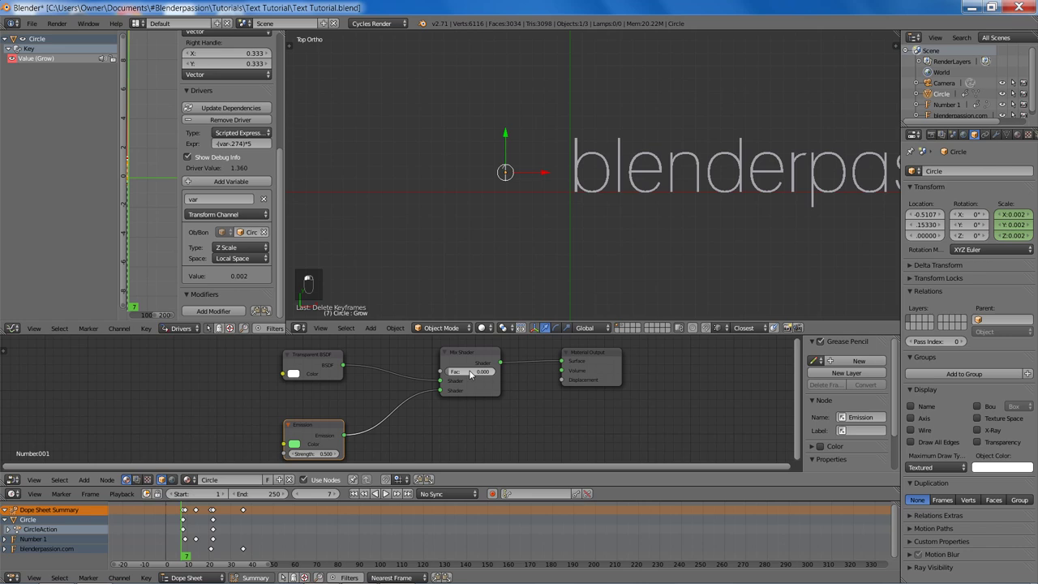
pyautogui.press('i')
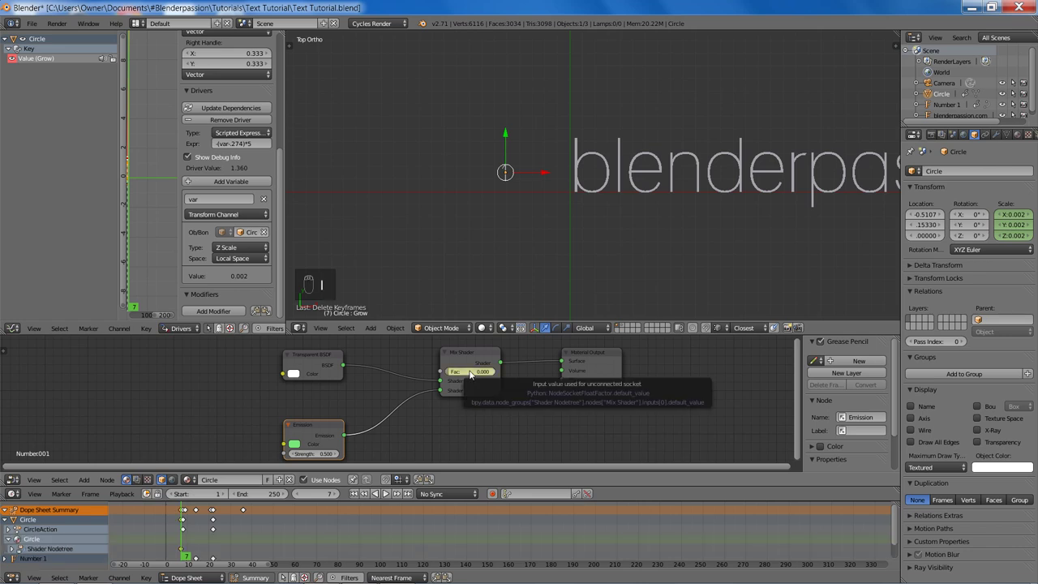
pyautogui.press('Right')
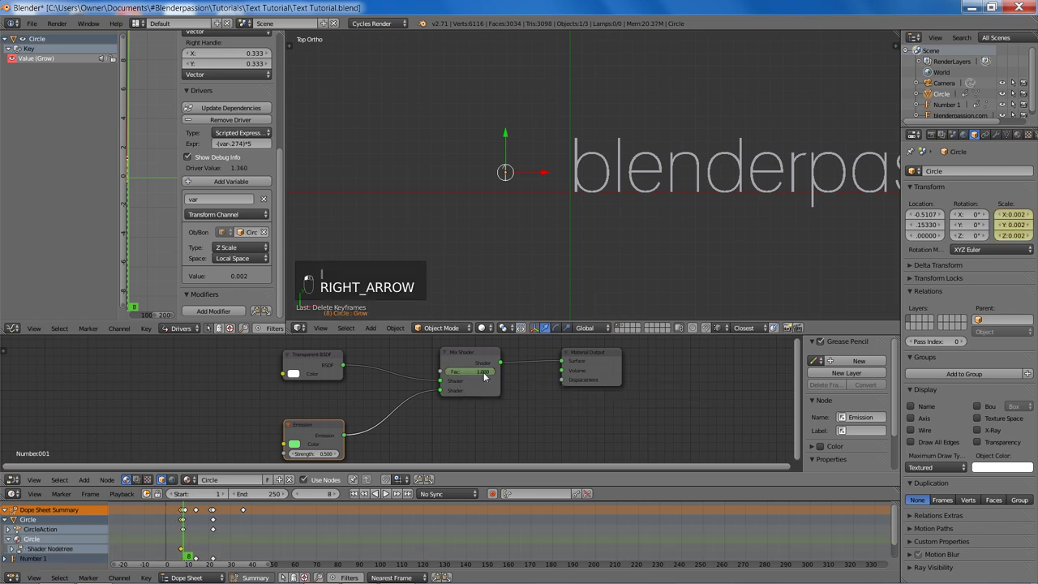
pyautogui.press('i')
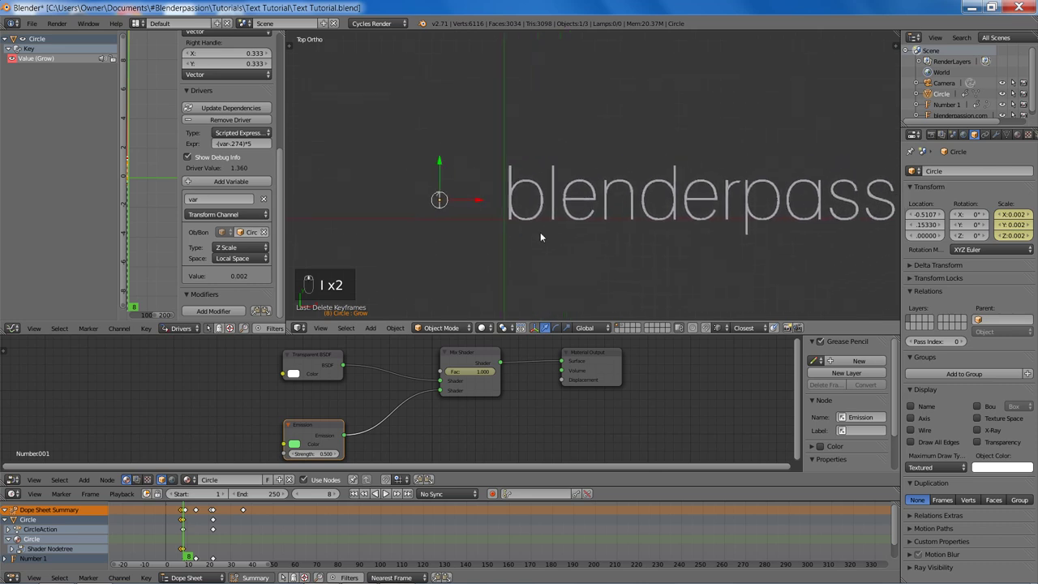
pyautogui.press('ctrl+s')
# - Step through the animation from the first frame in rendered preview to check the circle's fade-in, then return to solid view
pyautogui.press('shift+Left')
pyautogui.press('shift+z')
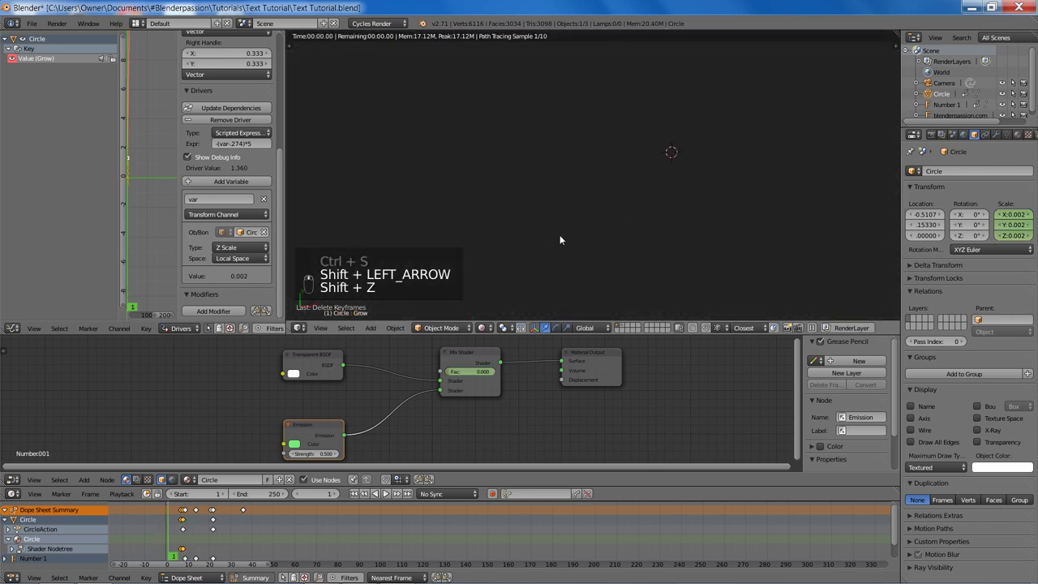
pyautogui.press('Right')
pyautogui.press('Right')
pyautogui.press('Right')
pyautogui.press('Right')
pyautogui.press('Right')
pyautogui.press('Right')
pyautogui.press('Right')
pyautogui.press('Right')
pyautogui.press('Right')
pyautogui.press('Right')
pyautogui.press('Right')
pyautogui.press('Right')
pyautogui.press('Right')
pyautogui.press('Right')
pyautogui.press('Right')
pyautogui.press('Right')
pyautogui.press('Right')
pyautogui.press('Right')
pyautogui.press('Right')
pyautogui.press('Right')
pyautogui.press('Right')
pyautogui.press('Right')
pyautogui.press('Right')
pyautogui.press('Right')
pyautogui.press('Right')
pyautogui.press('Right')
pyautogui.press('Right')
pyautogui.press('Right')
pyautogui.press('Right')
pyautogui.press('Right')
pyautogui.press('Right')
pyautogui.press('Right')
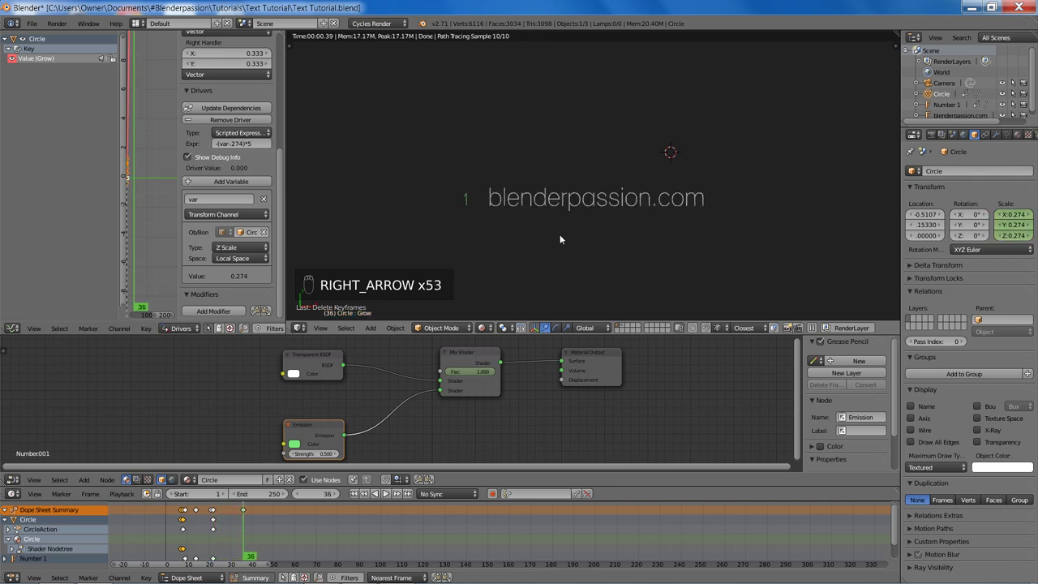
pyautogui.press('ctrl+s')
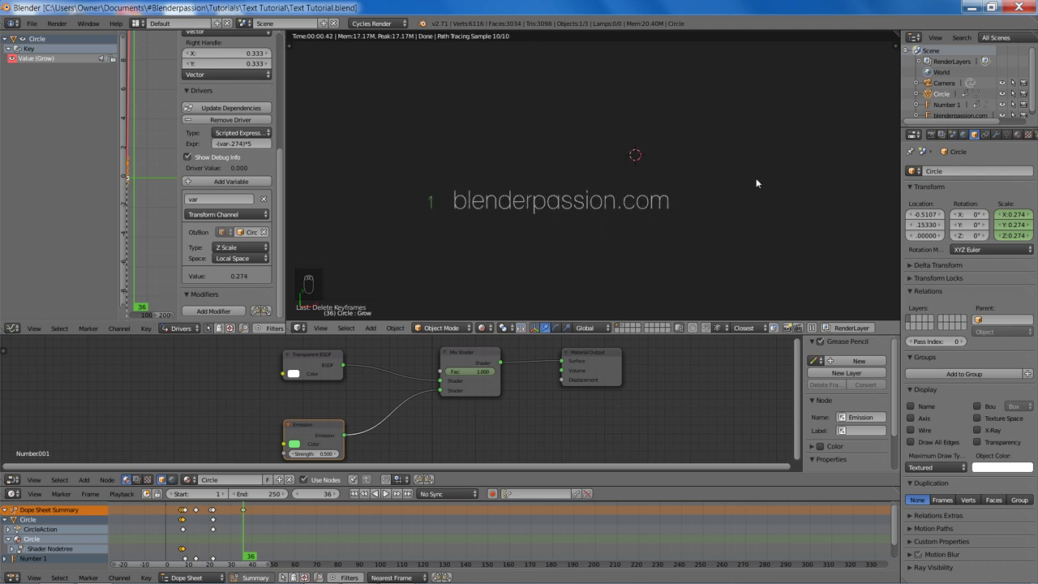
pyautogui.press('z')
pyautogui.press('z')
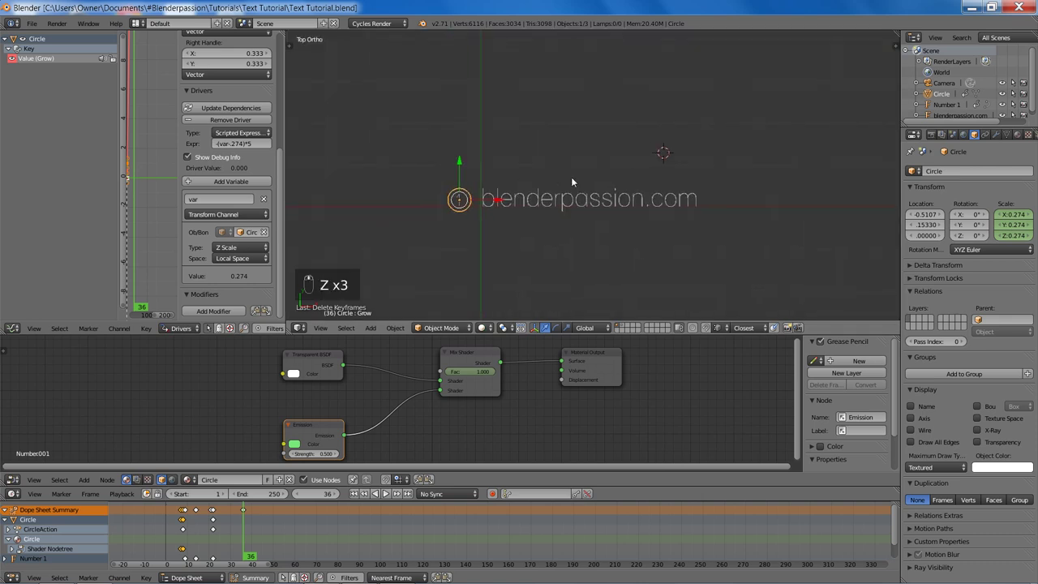
pyautogui.press('shift+s')
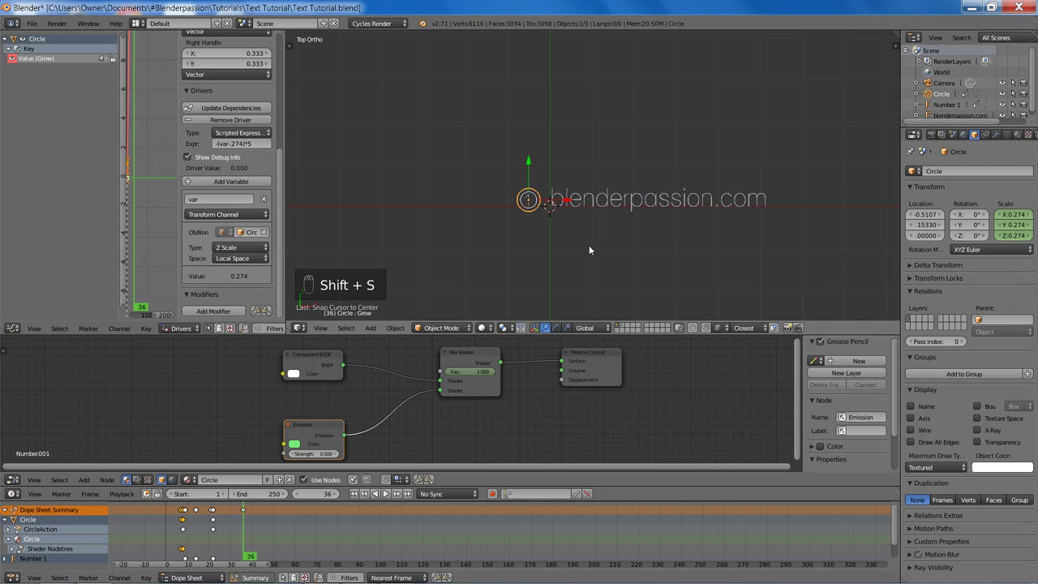
# - Add a new text object and replace its letters with 'Text Animation Tutorial'
pyautogui.press('shift+a')
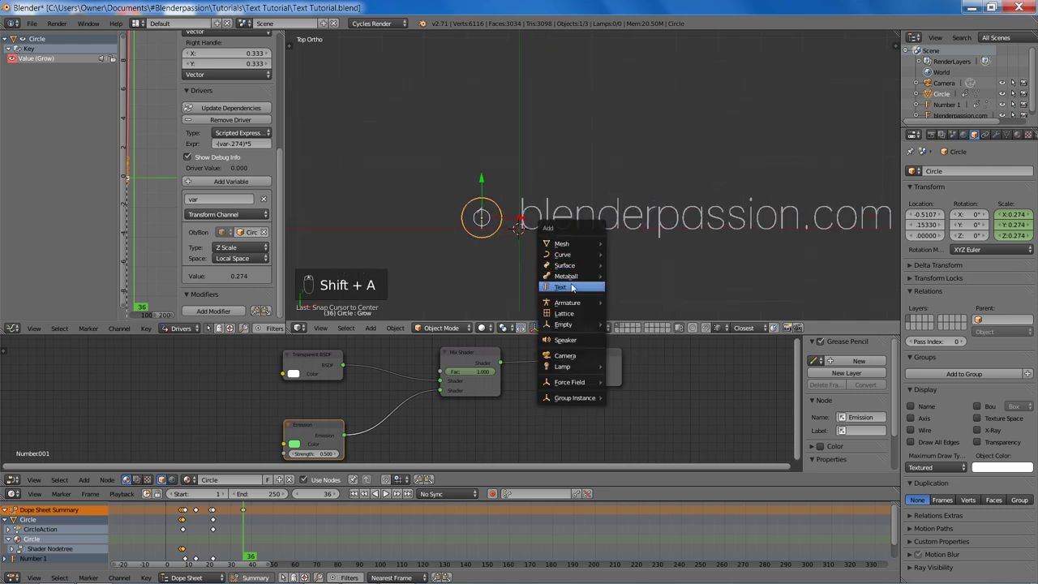
pyautogui.press('g')
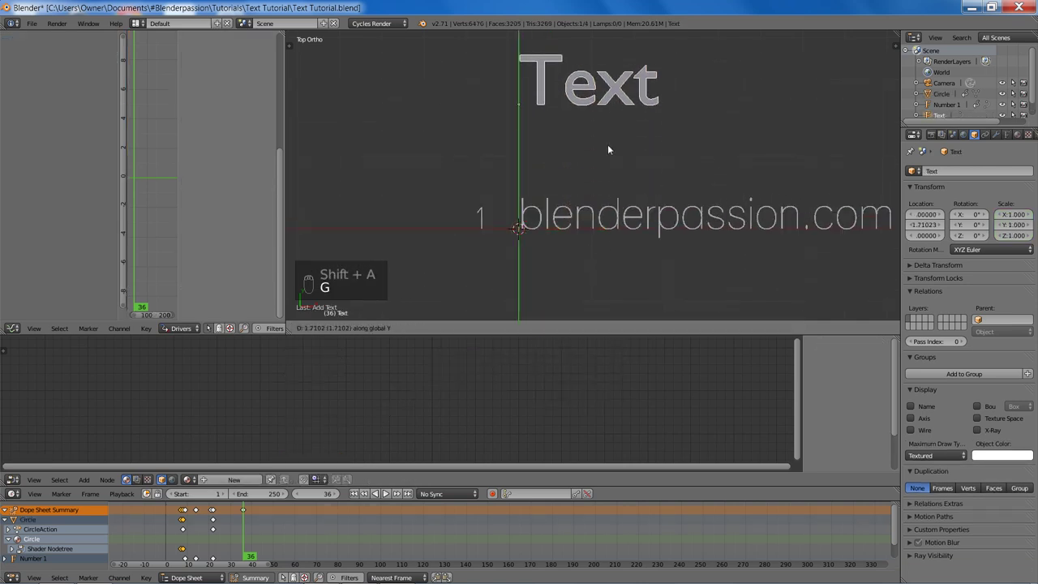
pyautogui.click(1009, 138)
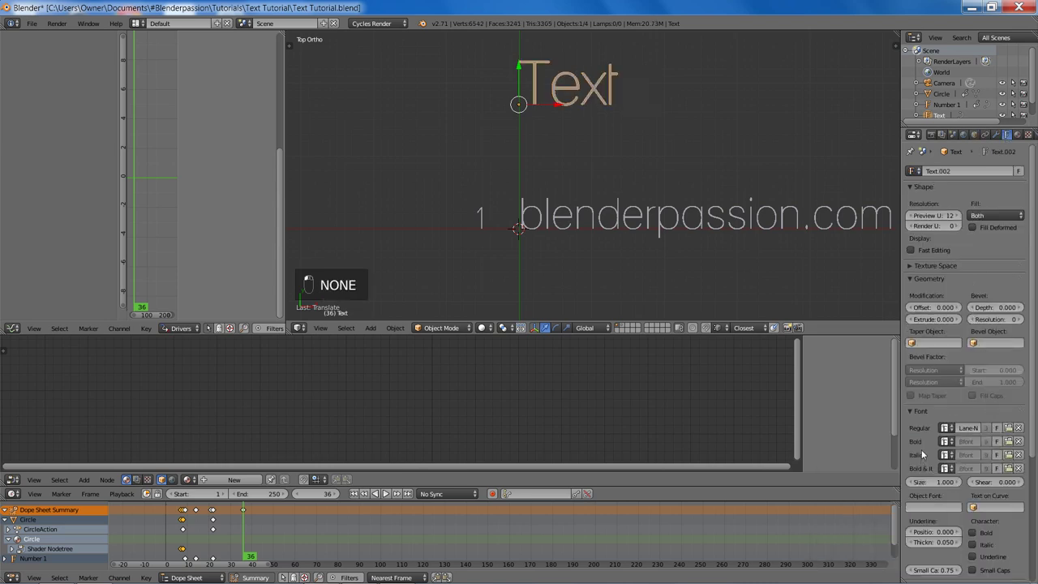
pyautogui.press('Tab')
pyautogui.press('ctrl+a')
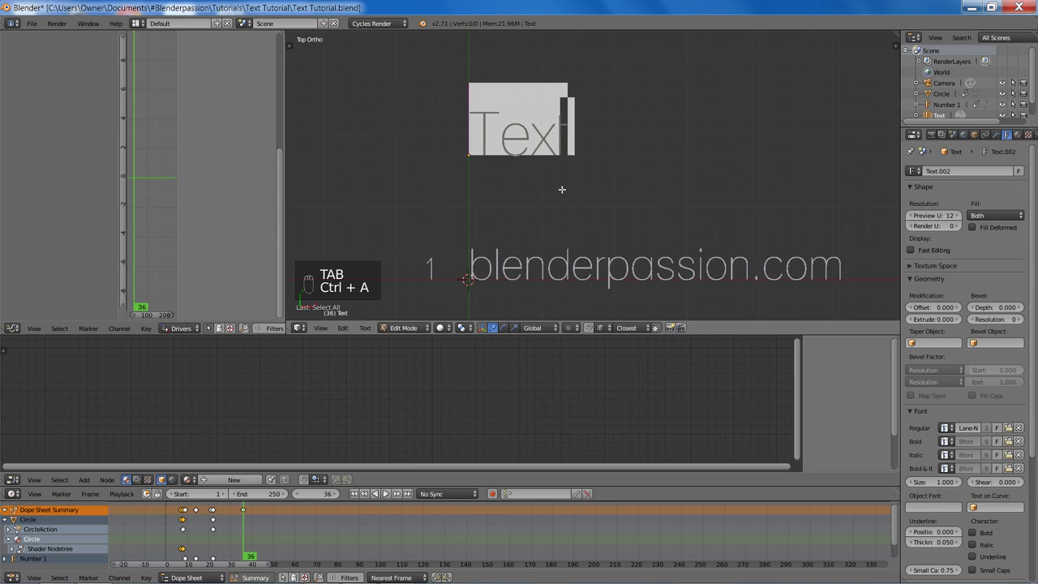
pyautogui.press('t')
pyautogui.press('e')
pyautogui.press('x')
pyautogui.press('t')
pyautogui.press('space')
pyautogui.press('a')
pyautogui.press('n')
pyautogui.press('i')
pyautogui.press('m')
pyautogui.press('t')
pyautogui.press('o')
pyautogui.press('n')
pyautogui.press('space')
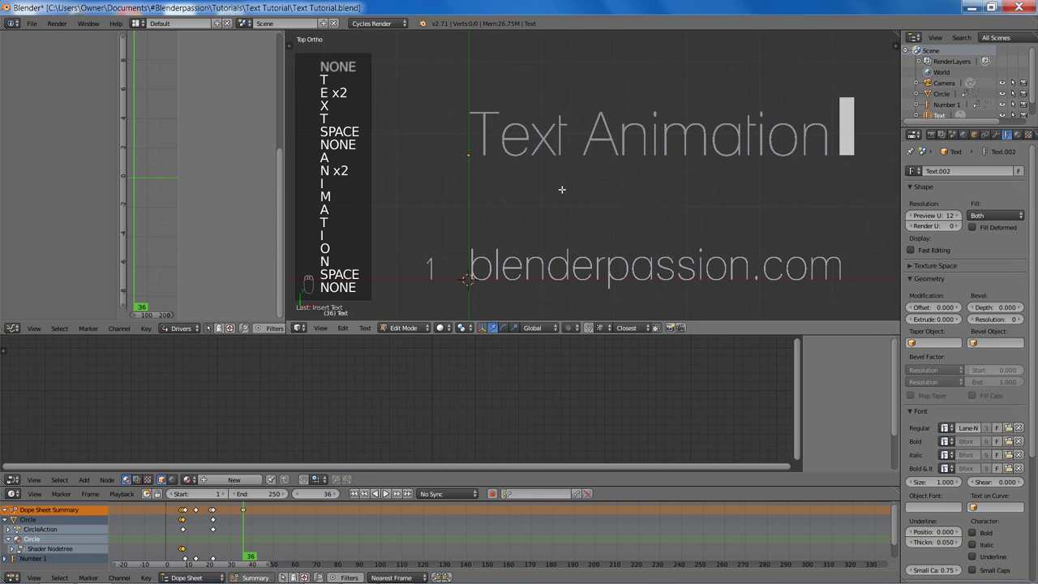
pyautogui.press('t')
pyautogui.press('u')
pyautogui.press('t')
pyautogui.press('o')
pyautogui.press('r')
pyautogui.press('i')
pyautogui.press('a')
pyautogui.press('l')
pyautogui.press('Tab')
pyautogui.click(544, 186)
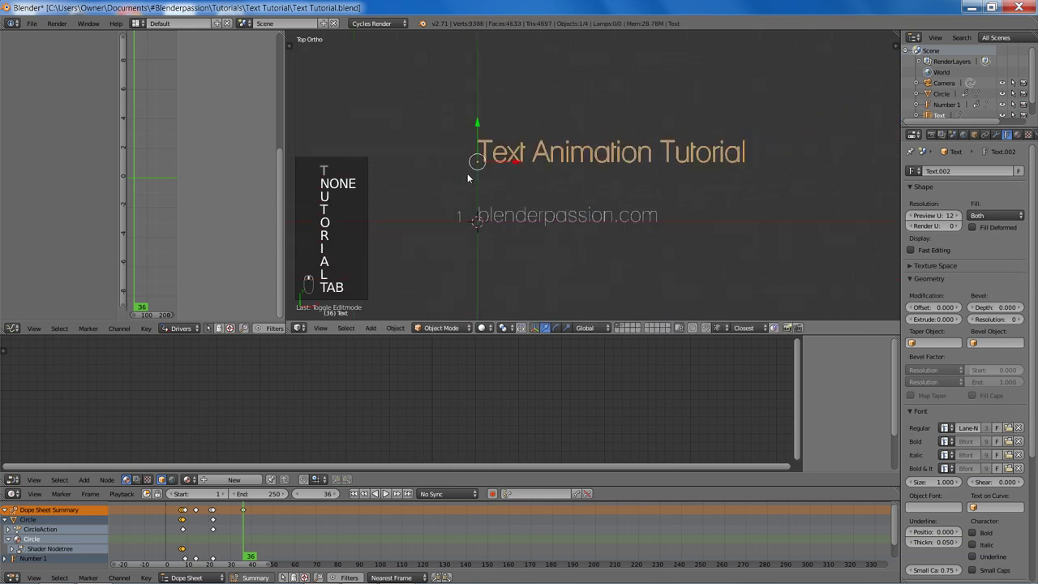
# - Scale the title text and move it above blenderpassion.com
pyautogui.press('g')
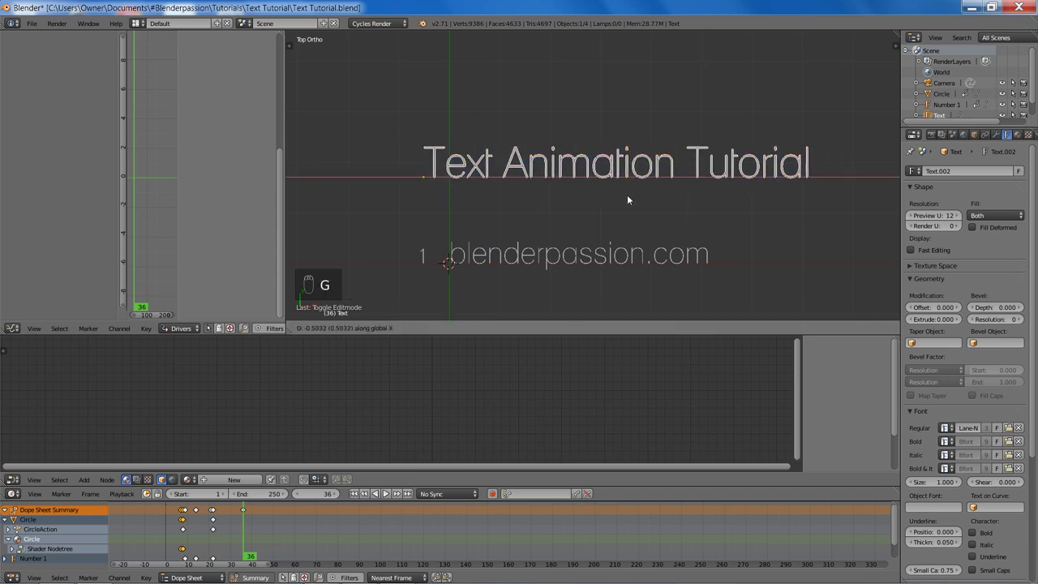
pyautogui.press('g')
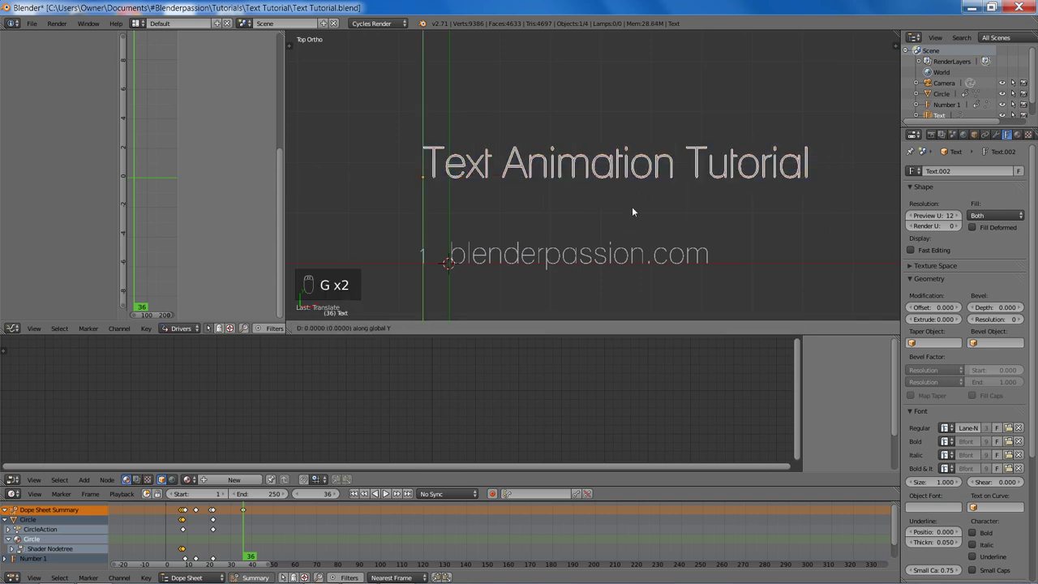
pyautogui.press('a')
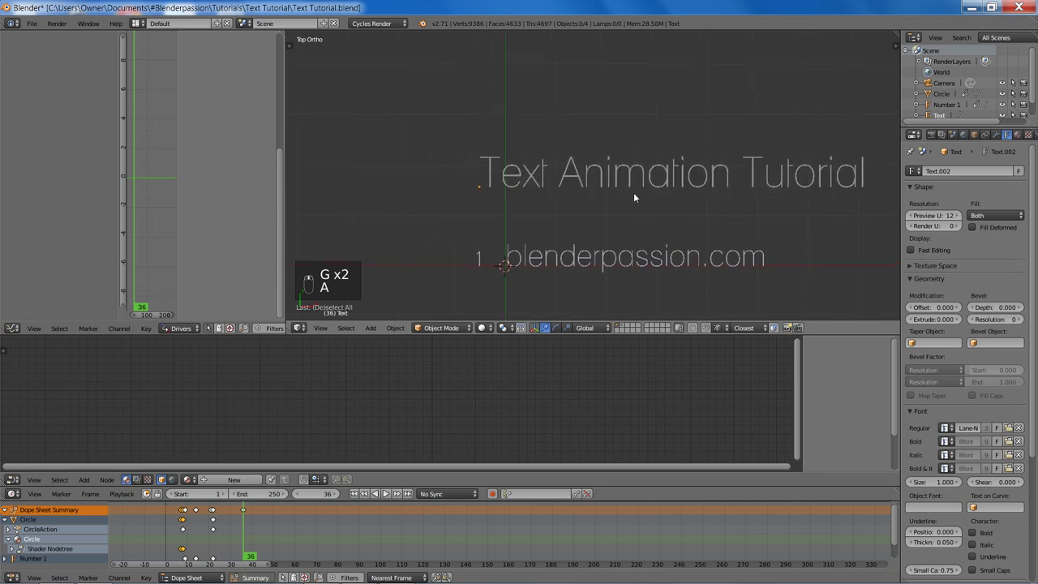
pyautogui.press('shift+a')
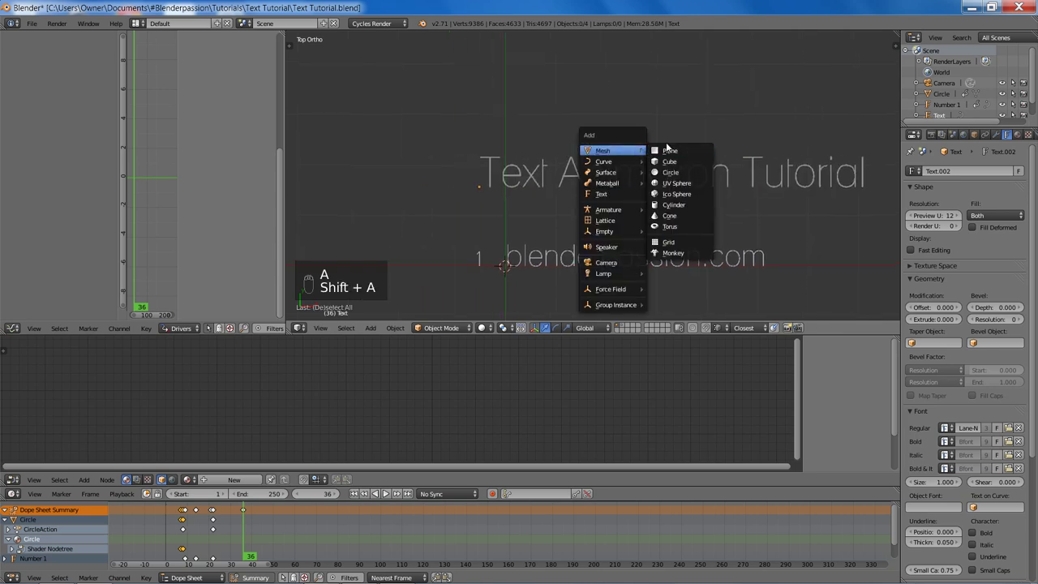
# - In the Header material's node tree, add Emission and Transparent BSDF nodes beside the Mix Shader
pyautogui.moveTo(615, 172); pyautogui.dragTo(1020, 139)
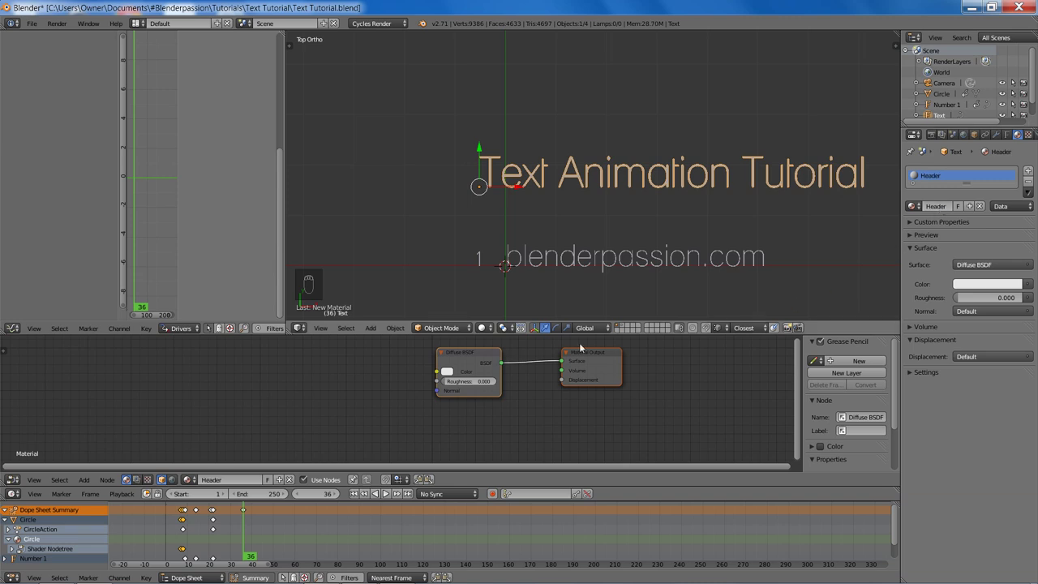
pyautogui.moveTo(466, 354); pyautogui.dragTo(384, 418)
pyautogui.press('x')
pyautogui.press('shift+a')
pyautogui.moveTo(450, 235); pyautogui.dragTo(456, 223)
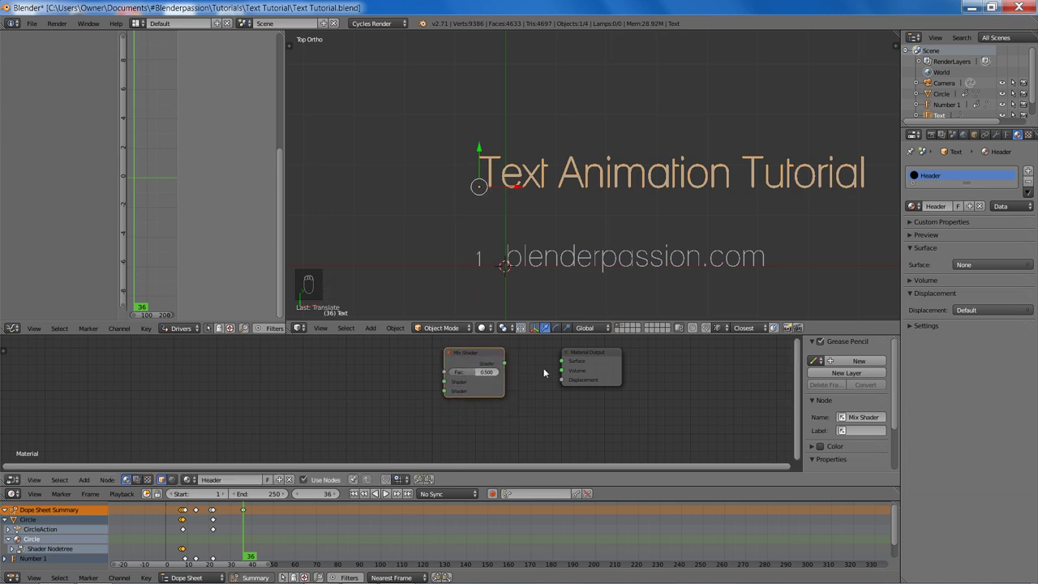
pyautogui.press('shift+a')
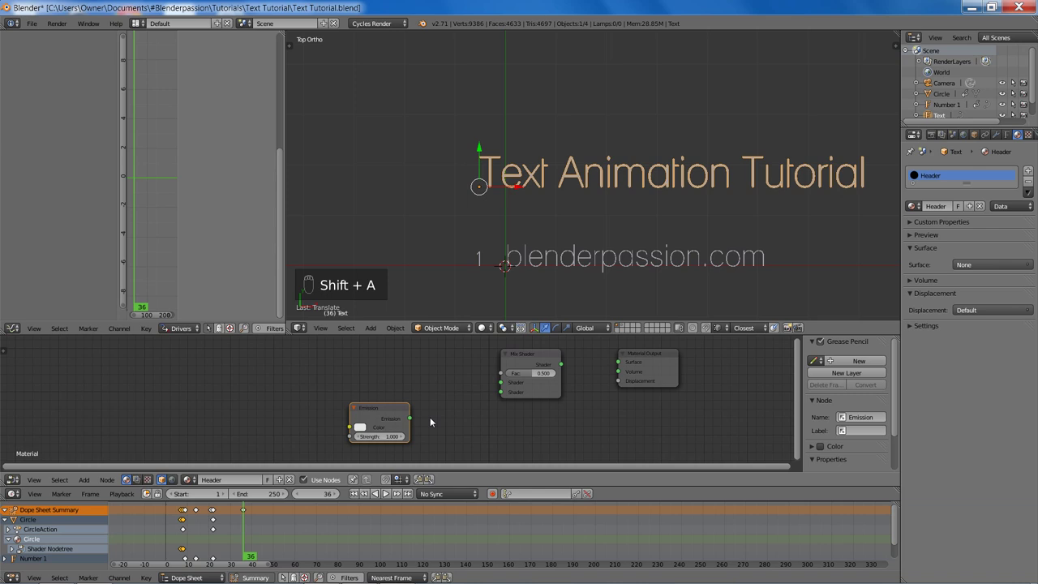
pyautogui.press('shift+a')
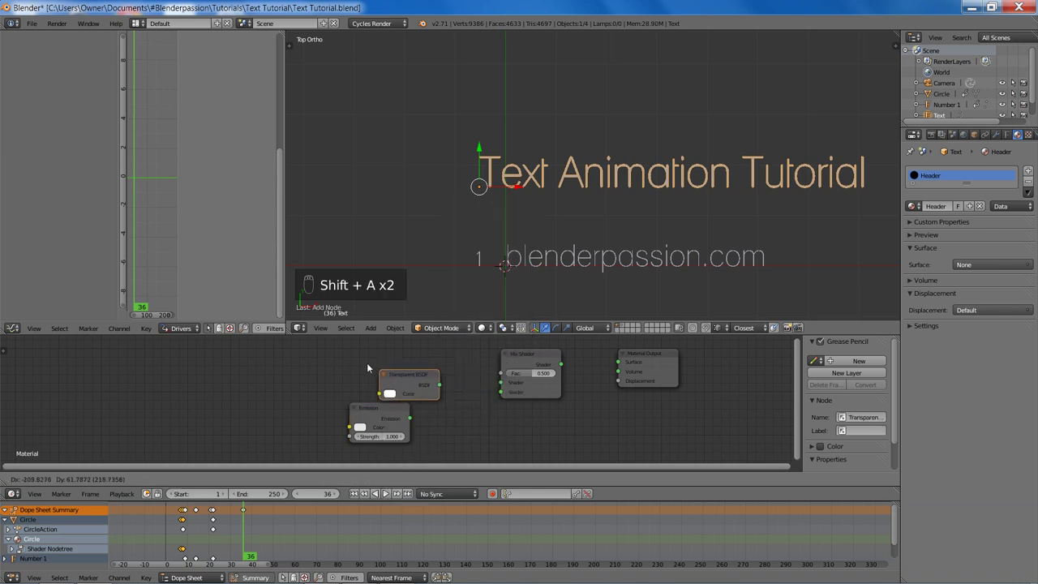
pyautogui.click(521, 363)
# - Wire the Transparent and Emission shaders into the Mix Shader feeding the output, and save the file
pyautogui.press('f')
pyautogui.moveTo(391, 409); pyautogui.dragTo(530, 388)
pyautogui.press('f')
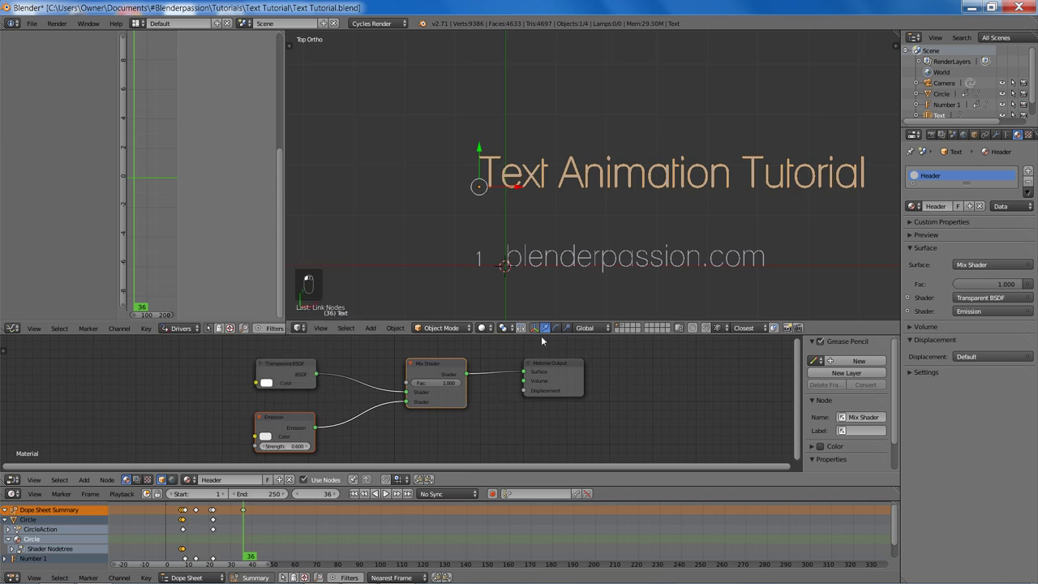
pyautogui.press('ctrl+s')
pyautogui.press('shift+a')
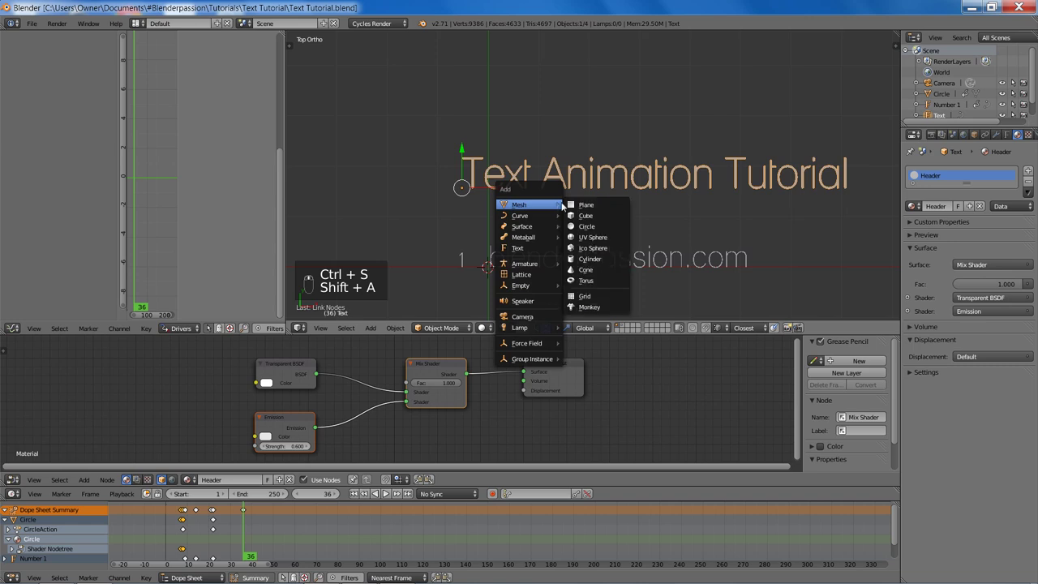
# - Add a plane, stretch it into a wide strip over the header text, and view the scene in wireframe
pyautogui.press('s')
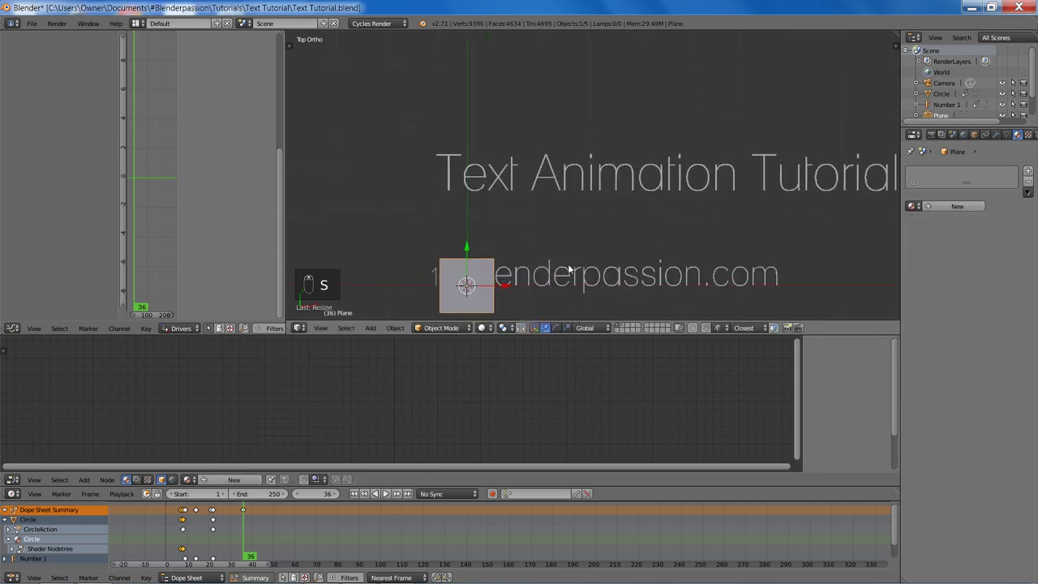
pyautogui.press('g')
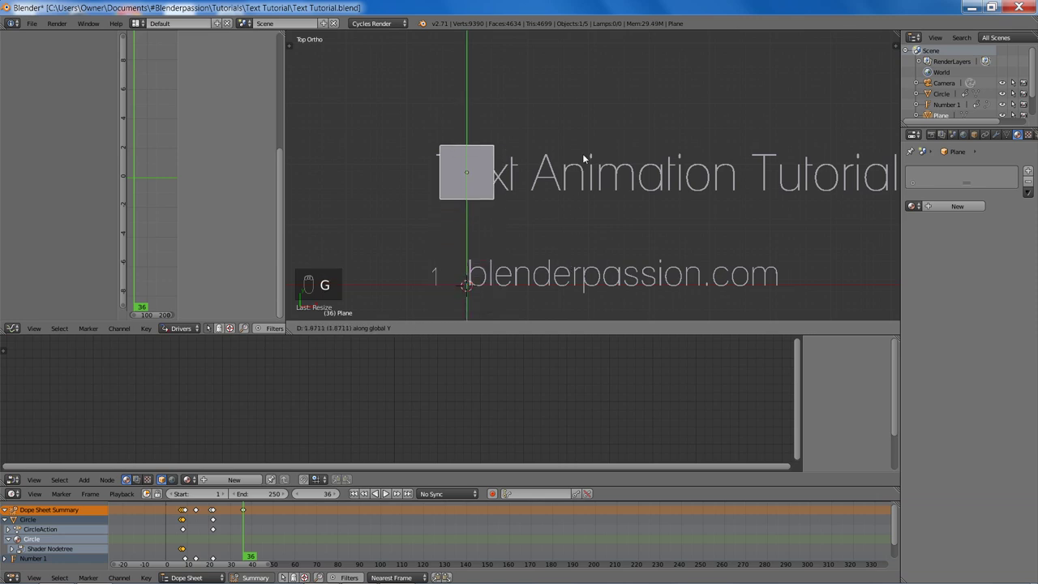
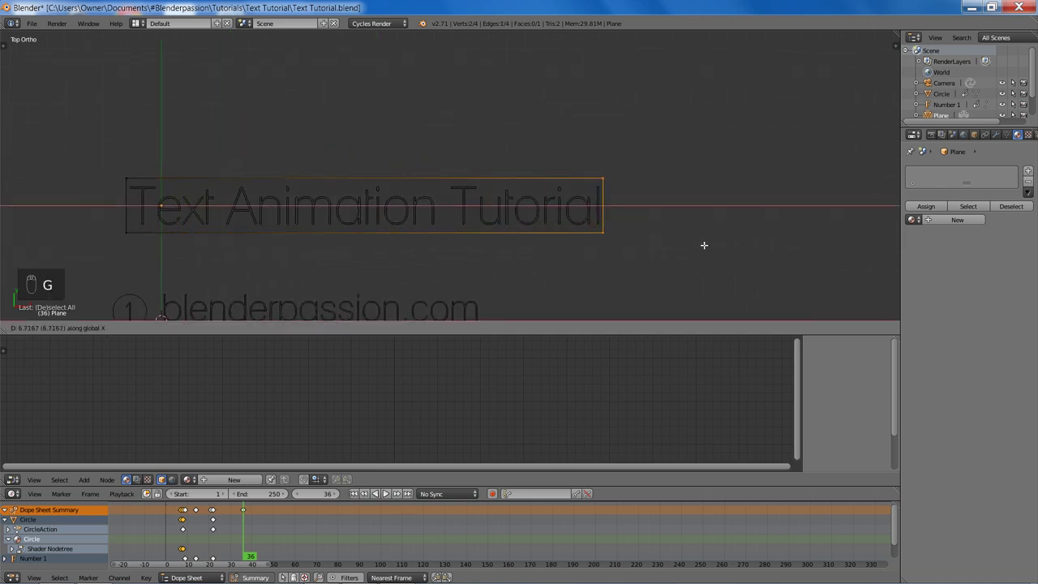
pyautogui.press('a')
pyautogui.press('Tab')
pyautogui.press('z')
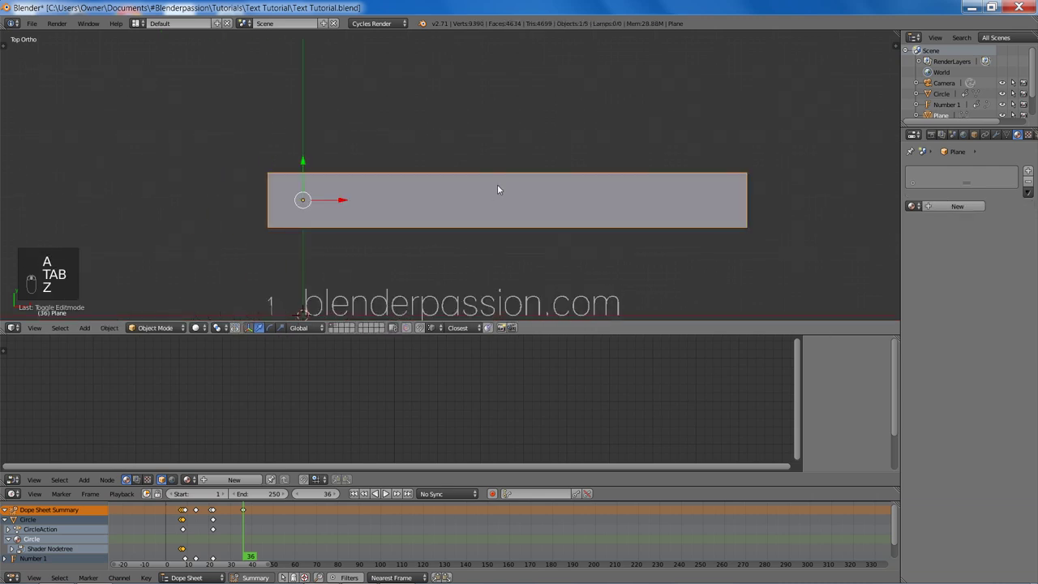
pyautogui.press('ctrl+alt+u')
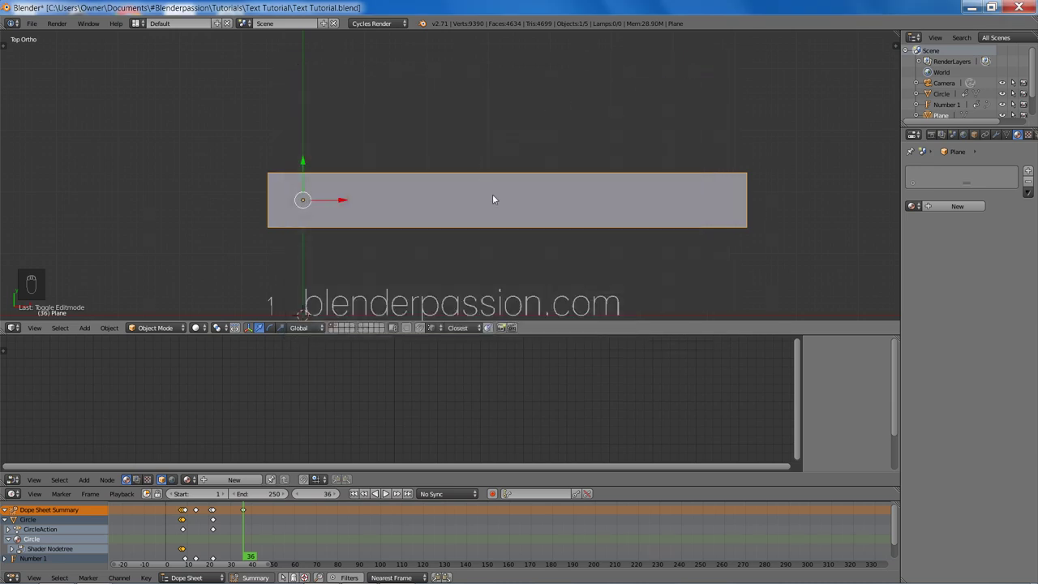
pyautogui.middleClick(527, 186)
pyautogui.press('z')
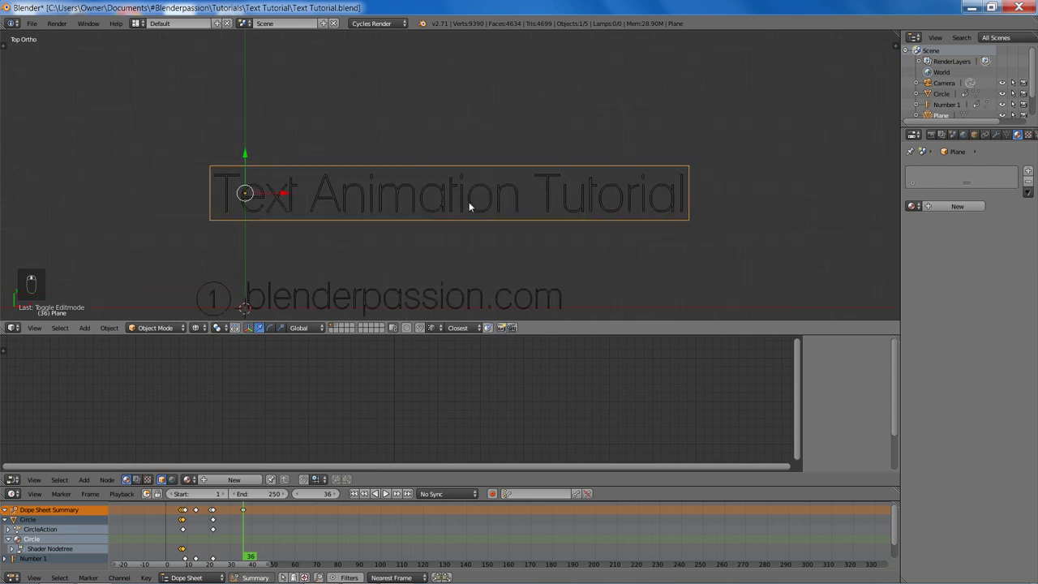
# - Check the strip plane against the title in rendered preview, then return to solid display
pyautogui.press('shift+z')
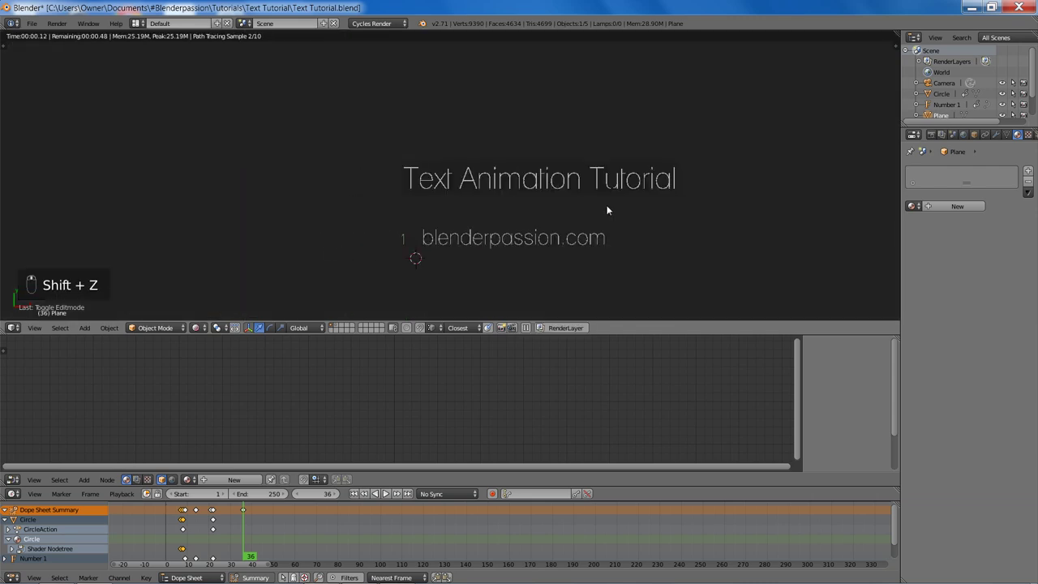
pyautogui.moveTo(628, 139); pyautogui.dragTo(451, 171)
pyautogui.press('z')
pyautogui.press('z')
pyautogui.press('shift+z')
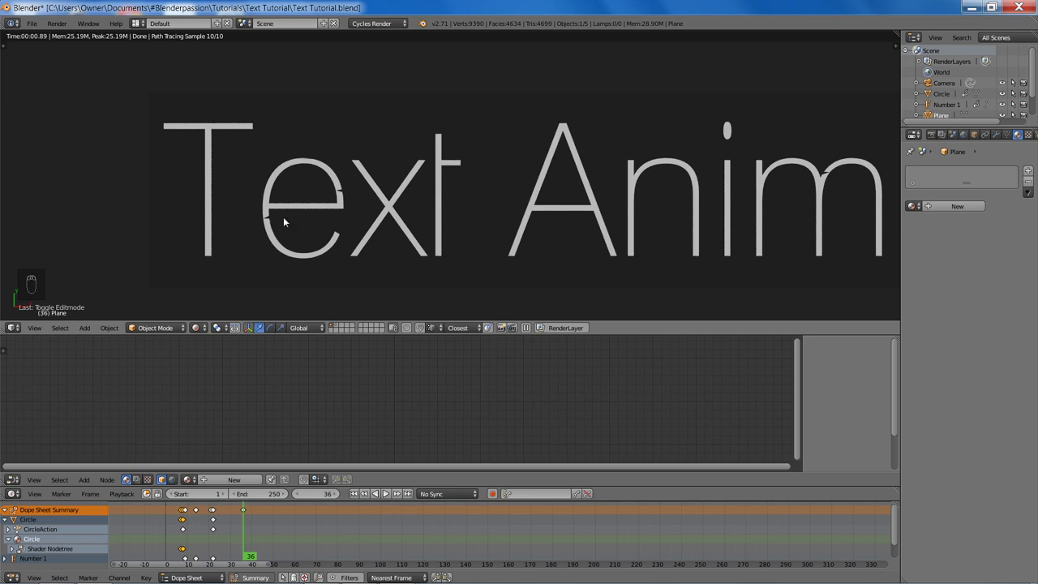
pyautogui.press('z')
pyautogui.press('z')
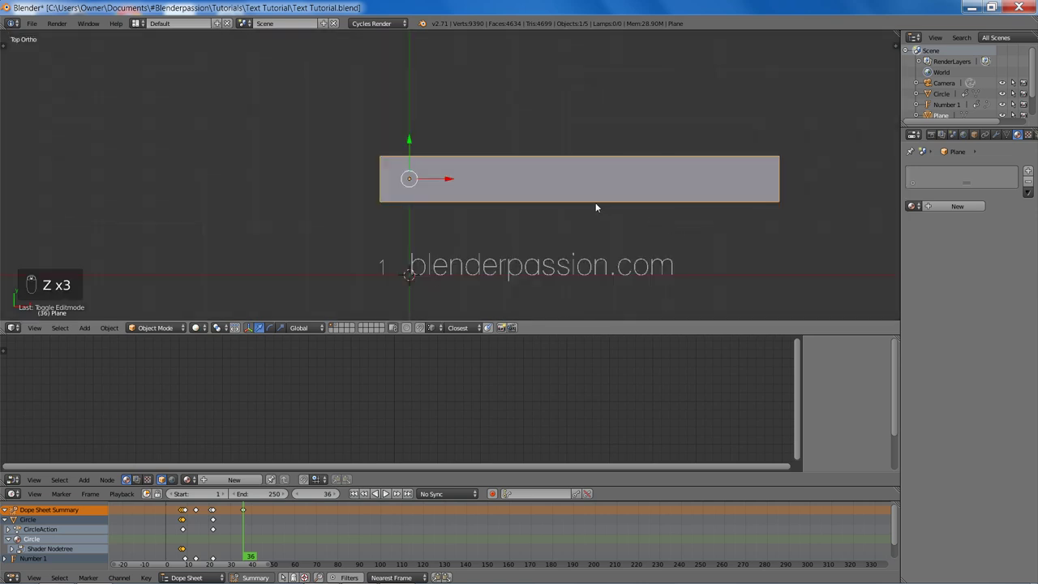
# - From side view, move the plane in front of the header text and confirm in a render that it blocks the title
pyautogui.press('KP_3')
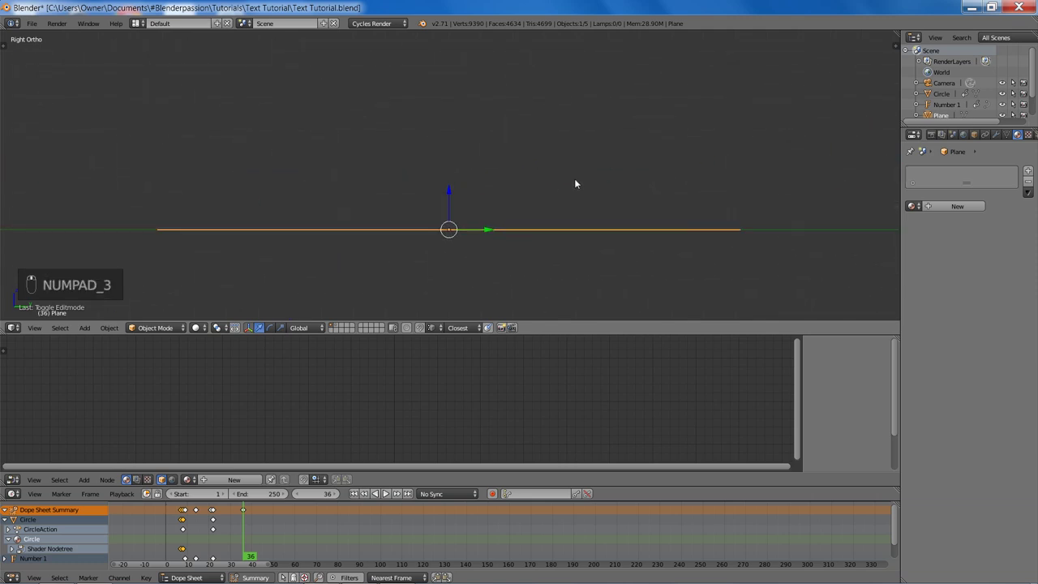
pyautogui.press('g')
pyautogui.moveTo(577, 173); pyautogui.dragTo(568, 193)
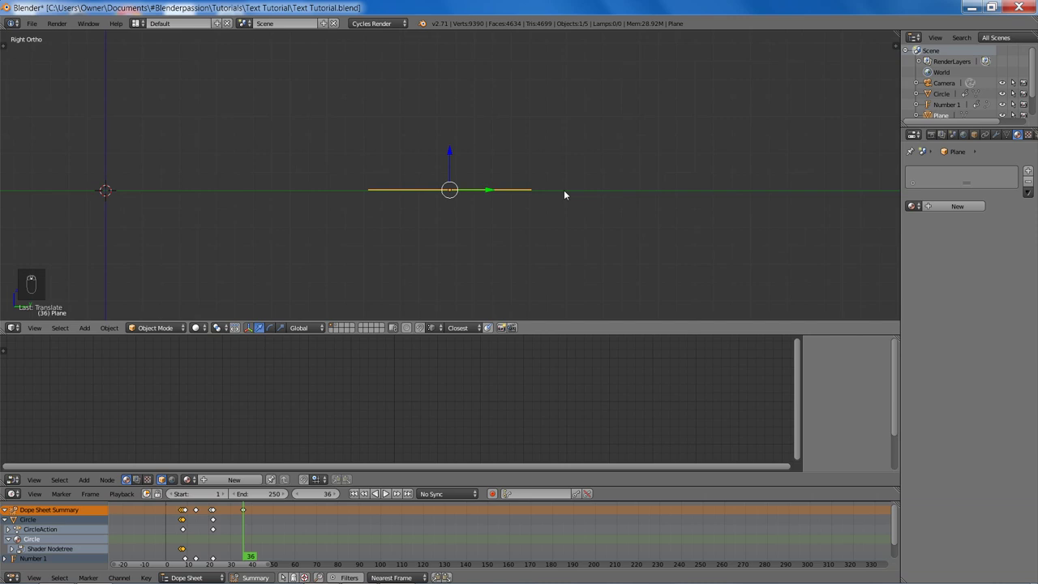
pyautogui.press('KP_7')
pyautogui.press('shift+z')
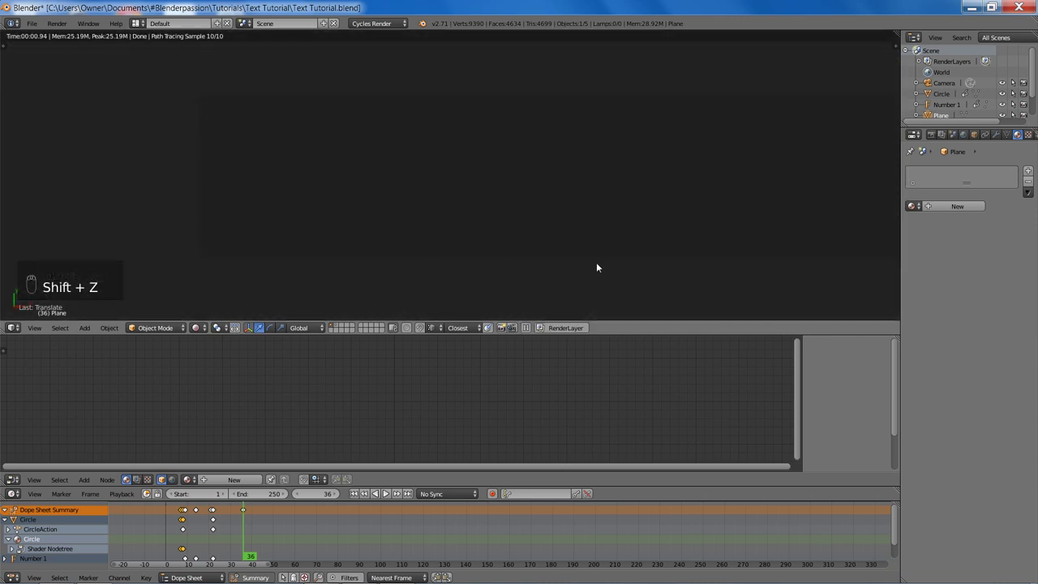
pyautogui.press('z')
pyautogui.press('z')
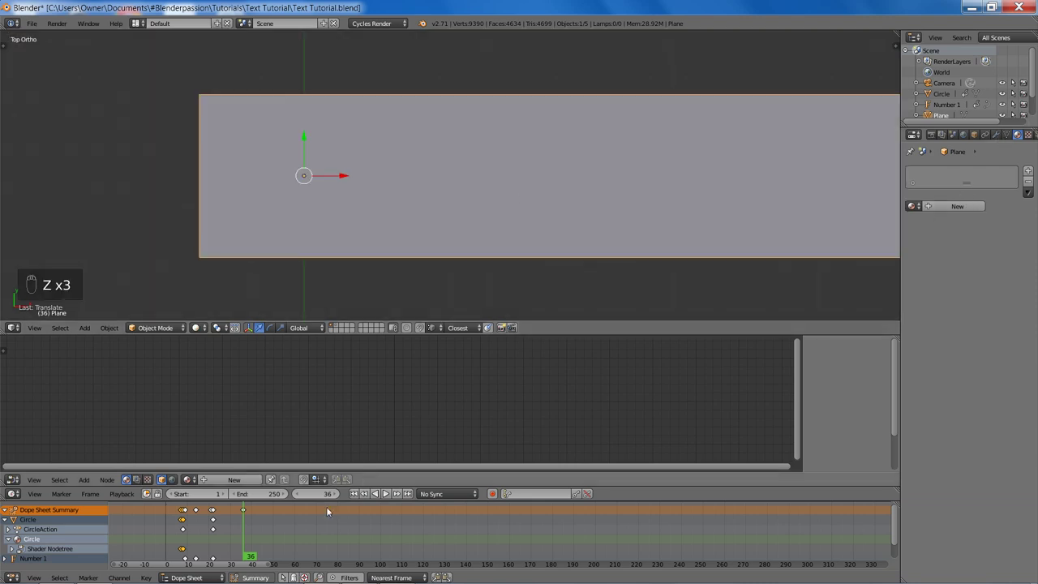
# - Give the plane a new material with a Light Path node's Is Camera Ray driving the Diffuse colour, and preview it
pyautogui.click(246, 481)
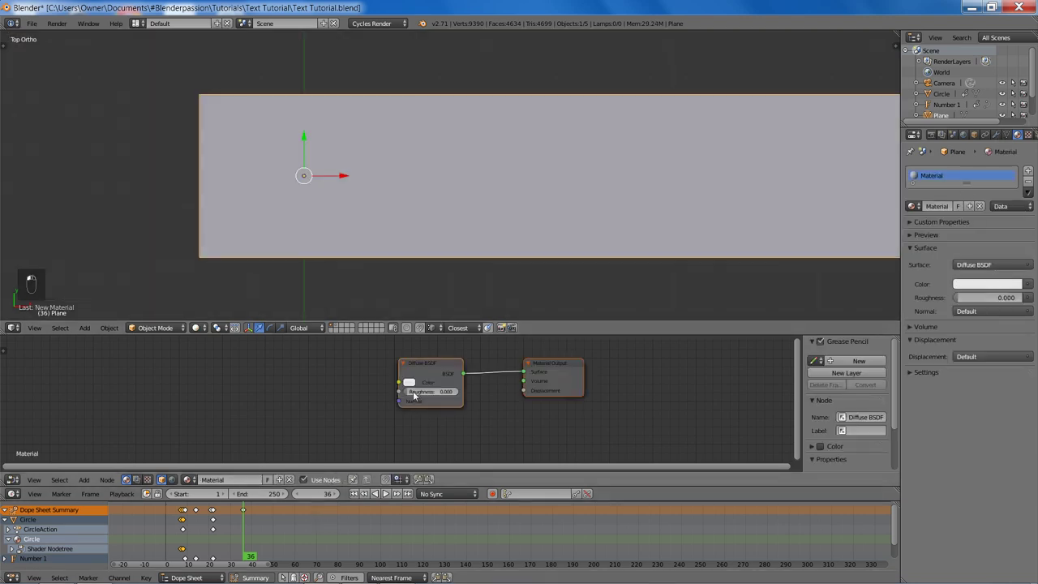
pyautogui.press('shift+a')
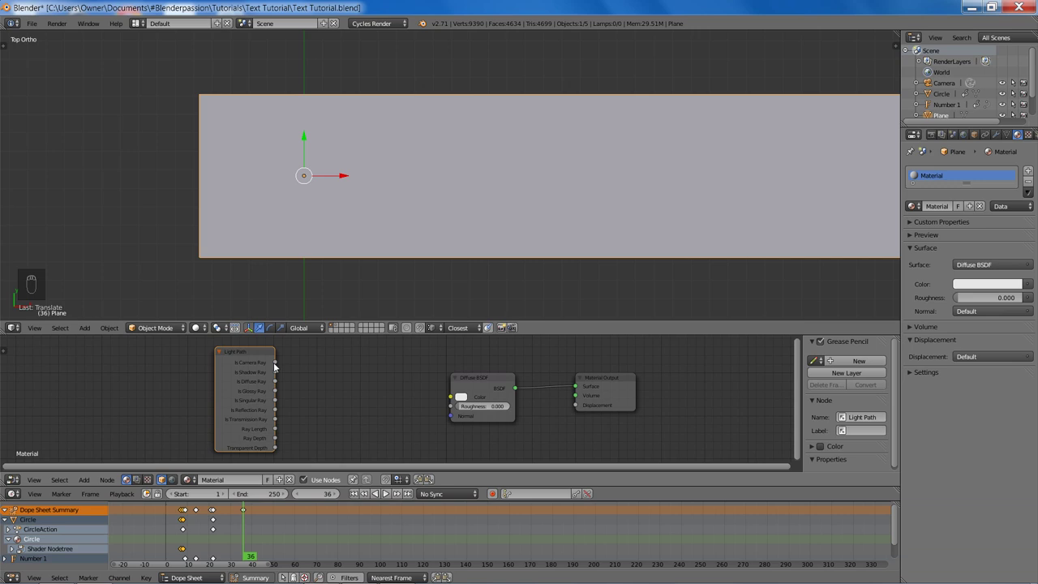
pyautogui.moveTo(285, 365); pyautogui.dragTo(360, 387)
pyautogui.click(249, 380)
pyautogui.press('shift+z')
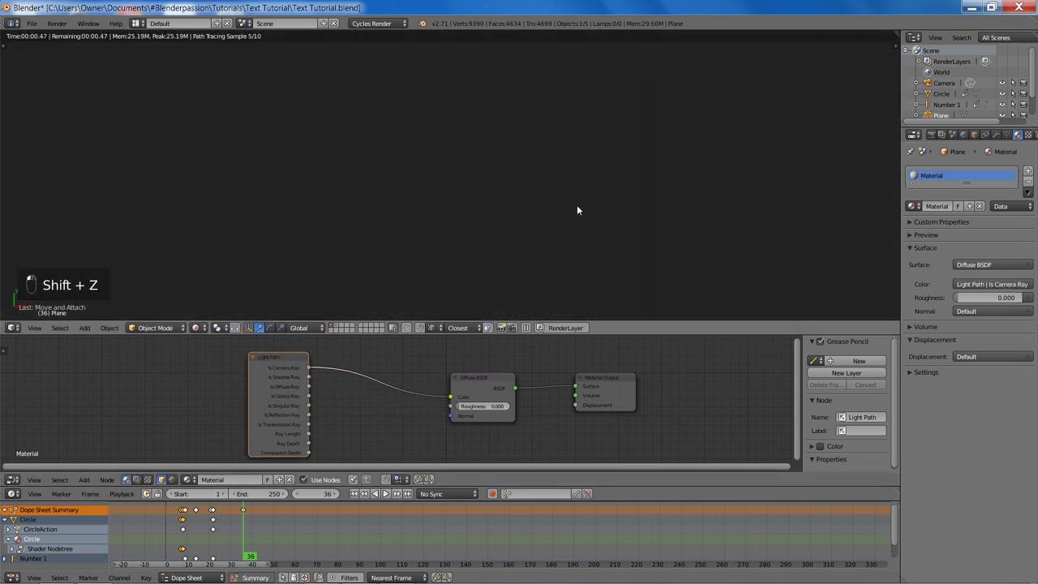
pyautogui.press('z')
pyautogui.press('z')
# - Raise the plane along its vertical axis, checking the result in rendered preview between moves
pyautogui.press('g')
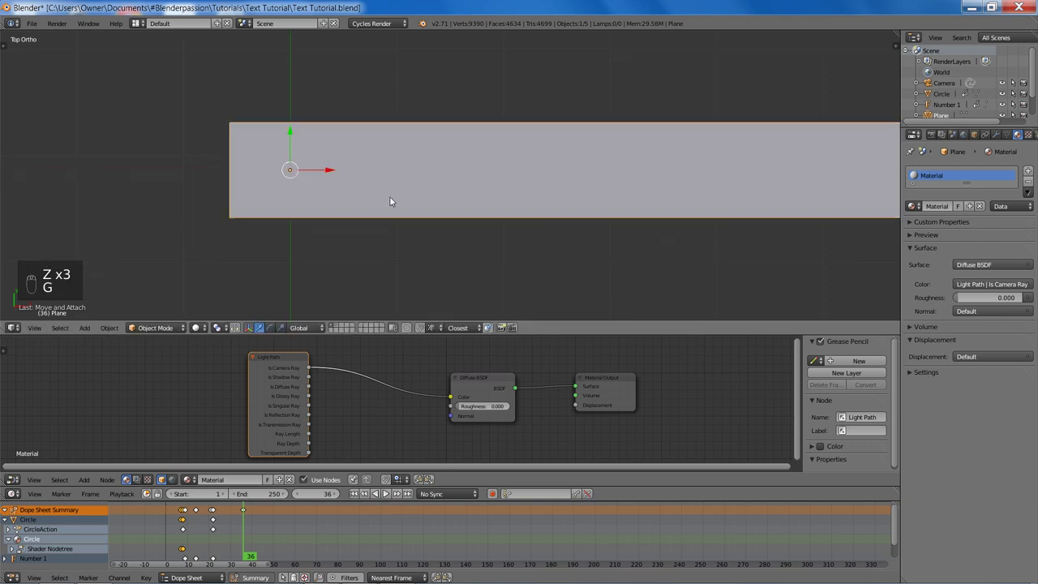
pyautogui.press('shift+z')
pyautogui.press('g')
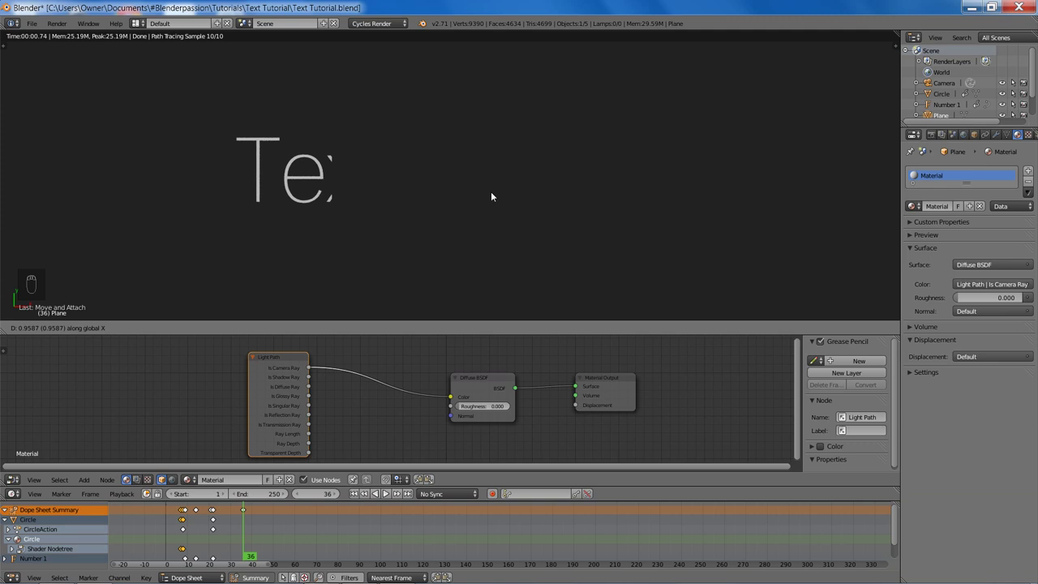
pyautogui.press('z')
pyautogui.press('z')
pyautogui.middleClick(465, 157)
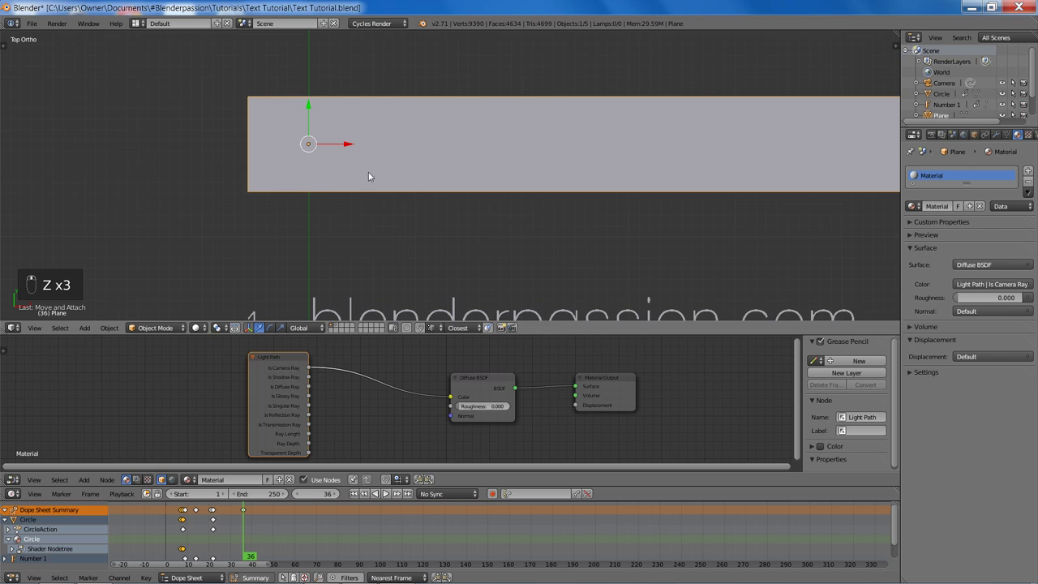
pyautogui.press('shift+z')
pyautogui.press('g')
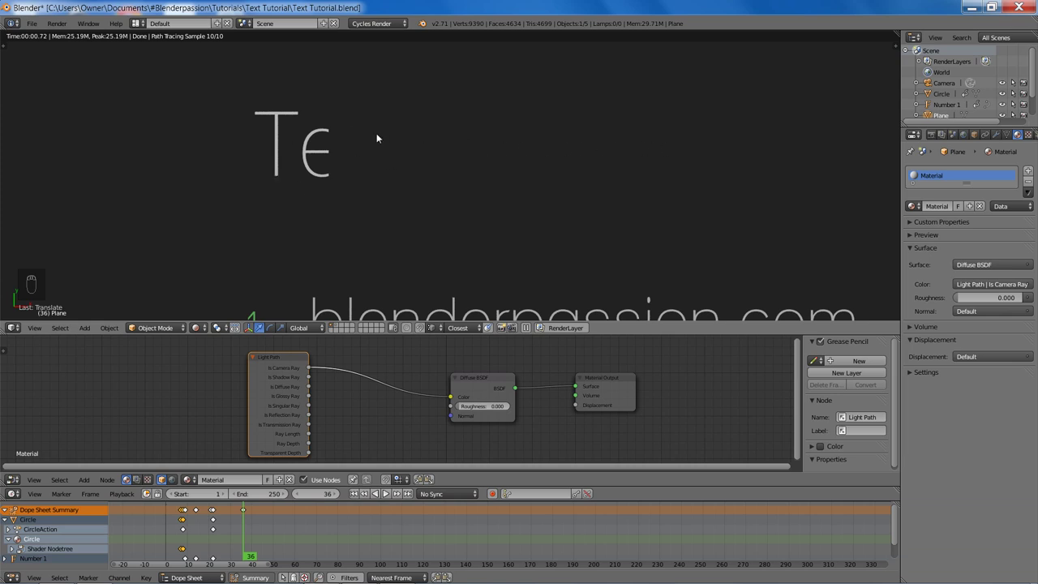
pyautogui.press('z')
pyautogui.press('z')
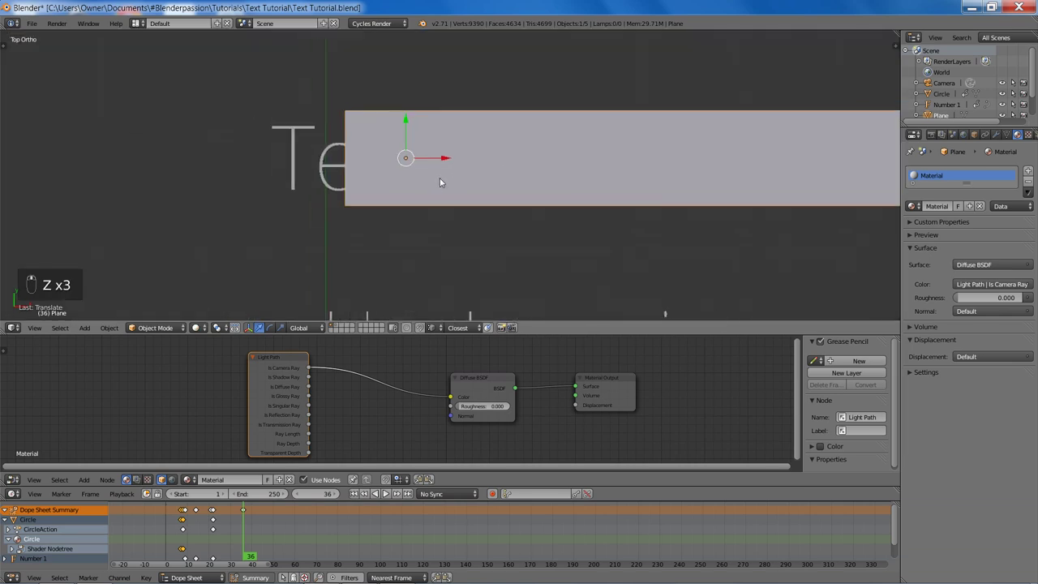
pyautogui.press('shift+z')
pyautogui.press('z')
pyautogui.press('z')
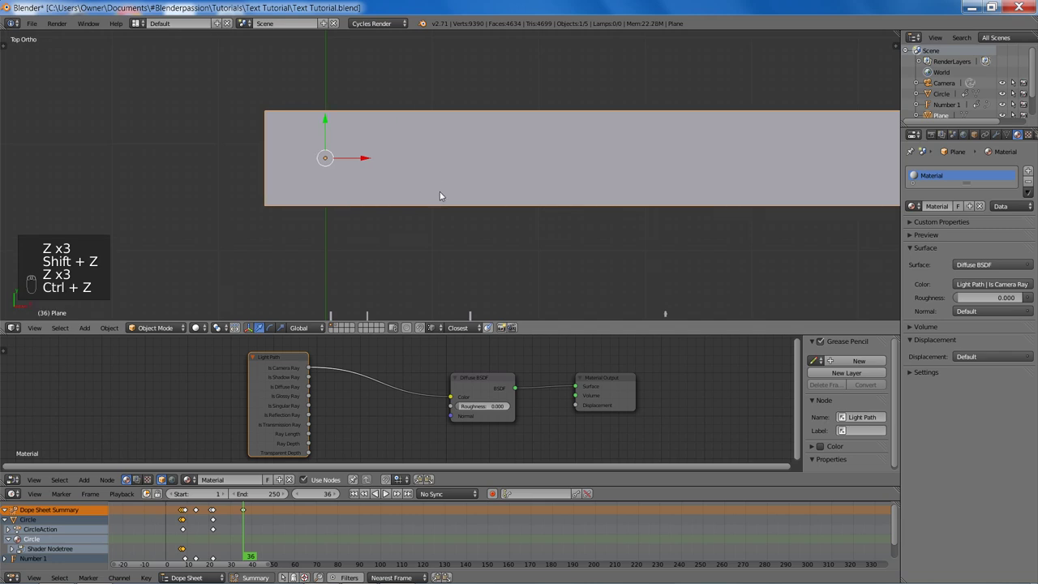